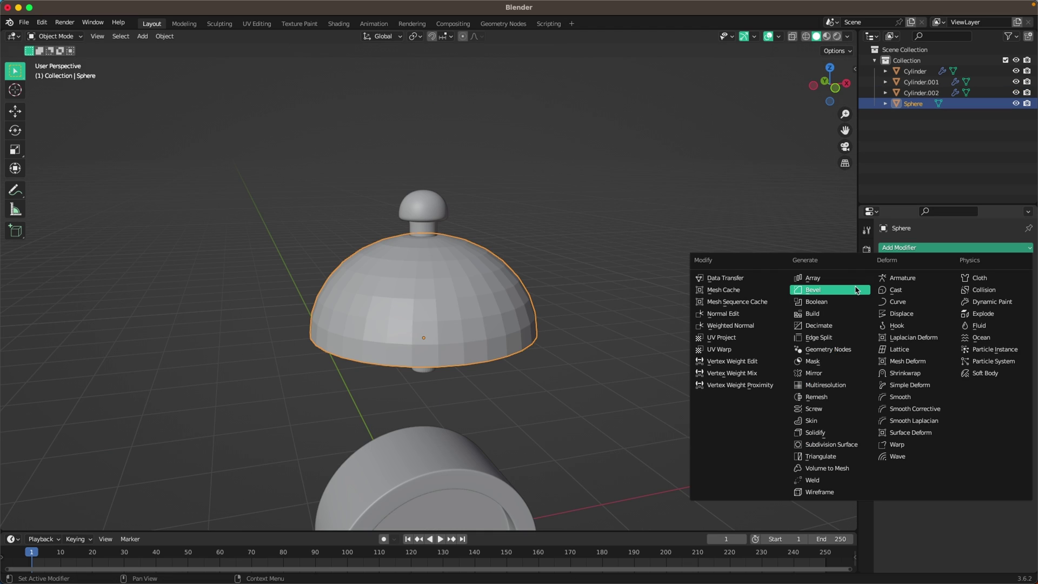
# Preview the finished clock and begin a fresh scene holding only a plain cylinder
pyautogui.press('space')
pyautogui.press('g')
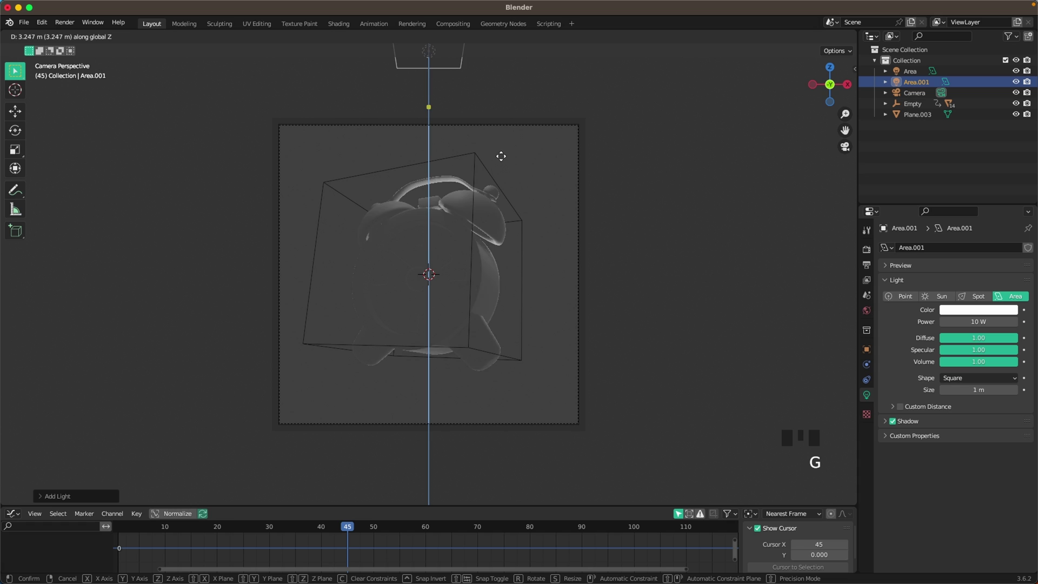
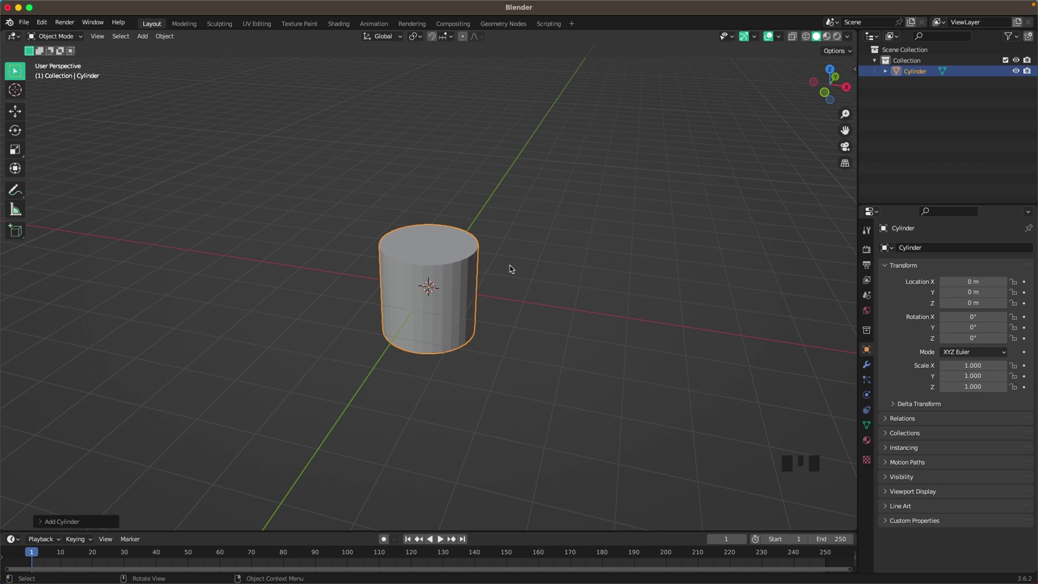
# Tip the cylinder 90° onto its side, then inset and extrude its front face inward as a recess
pyautogui.press('`')
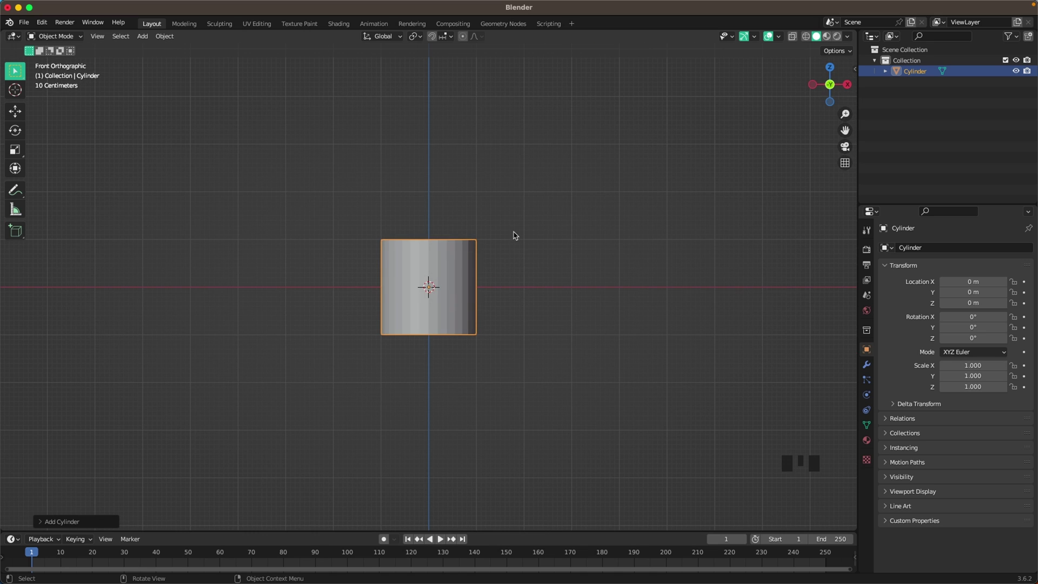
pyautogui.moveTo(516, 247); pyautogui.dragTo(511, 257)
pyautogui.press('r')
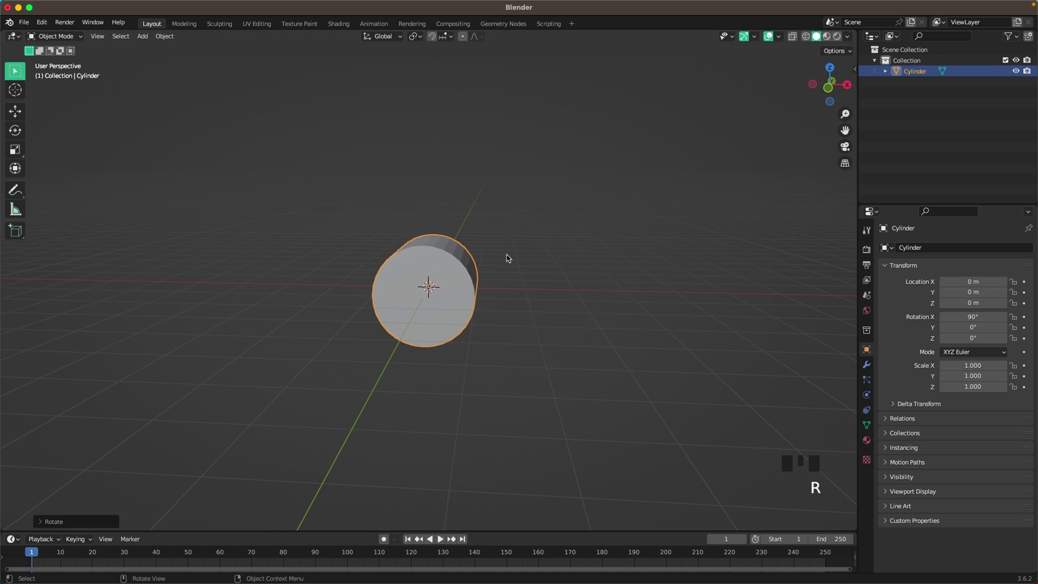
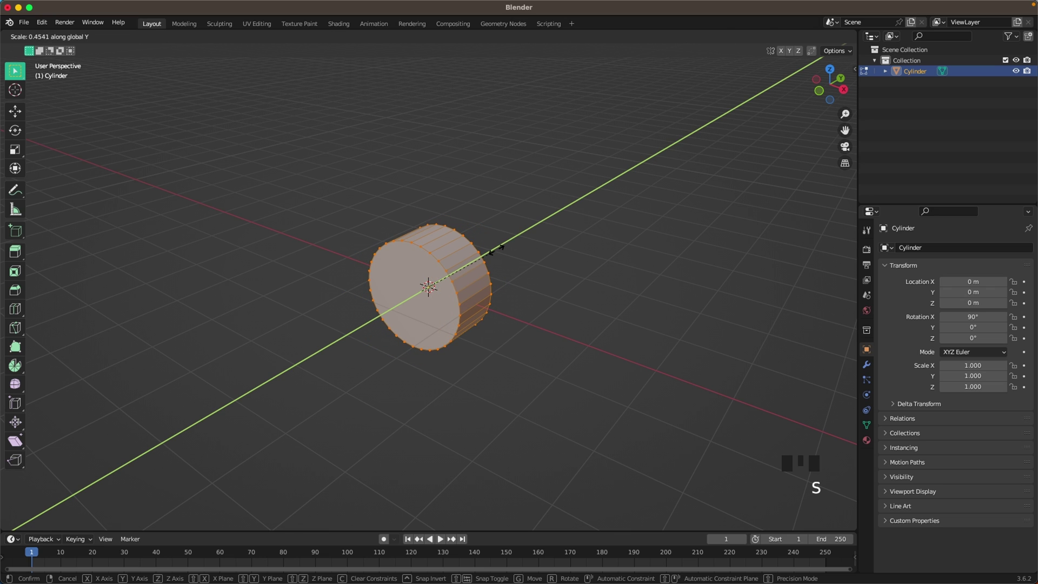
pyautogui.press('3')
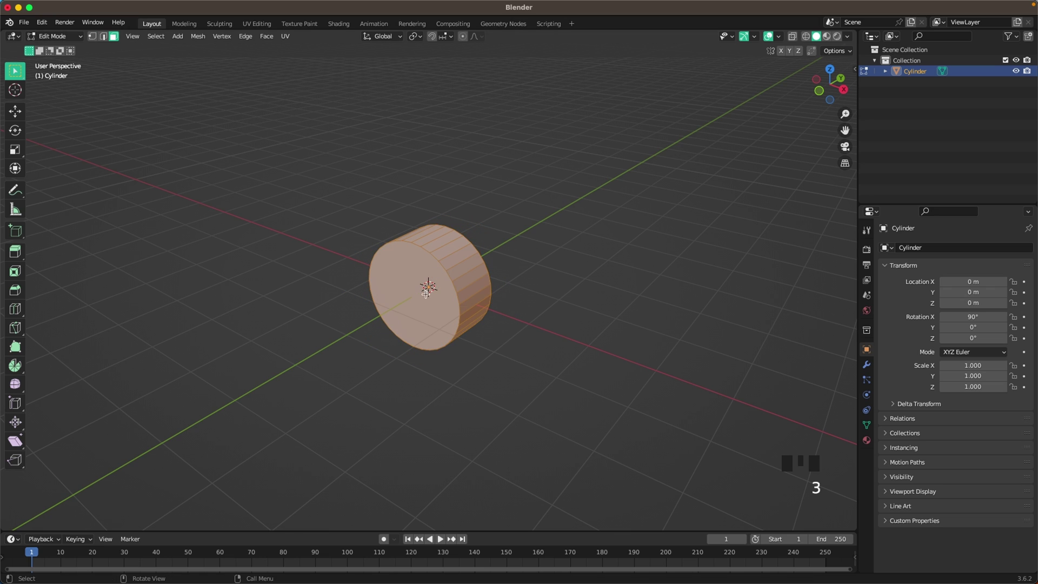
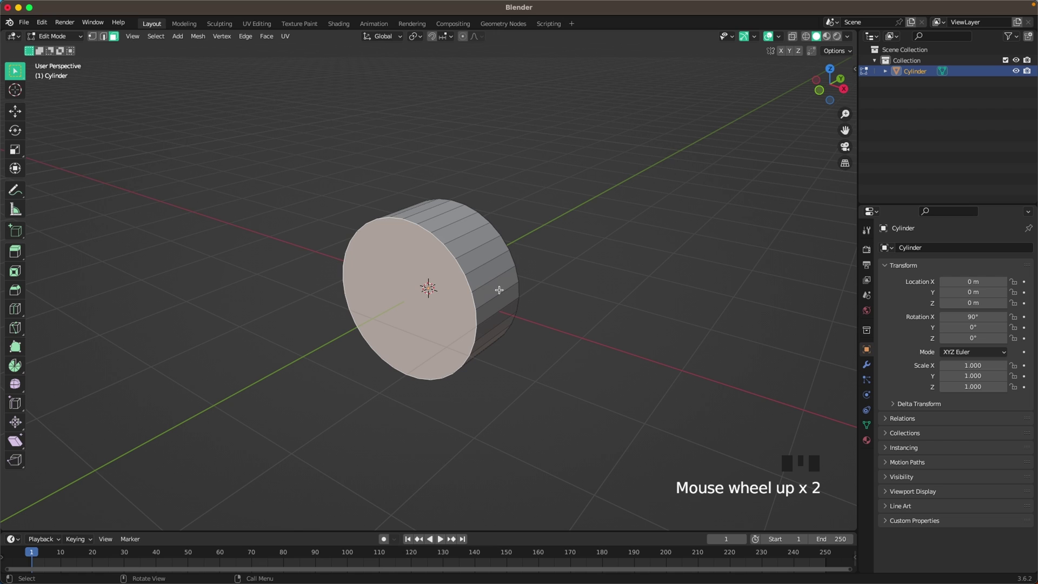
pyautogui.press('i')
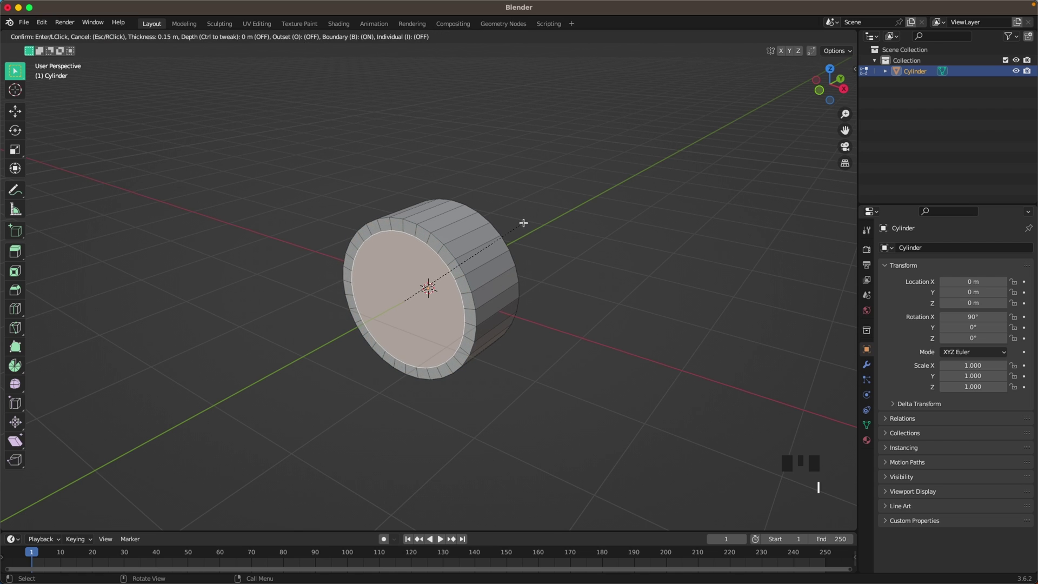
pyautogui.press('e')
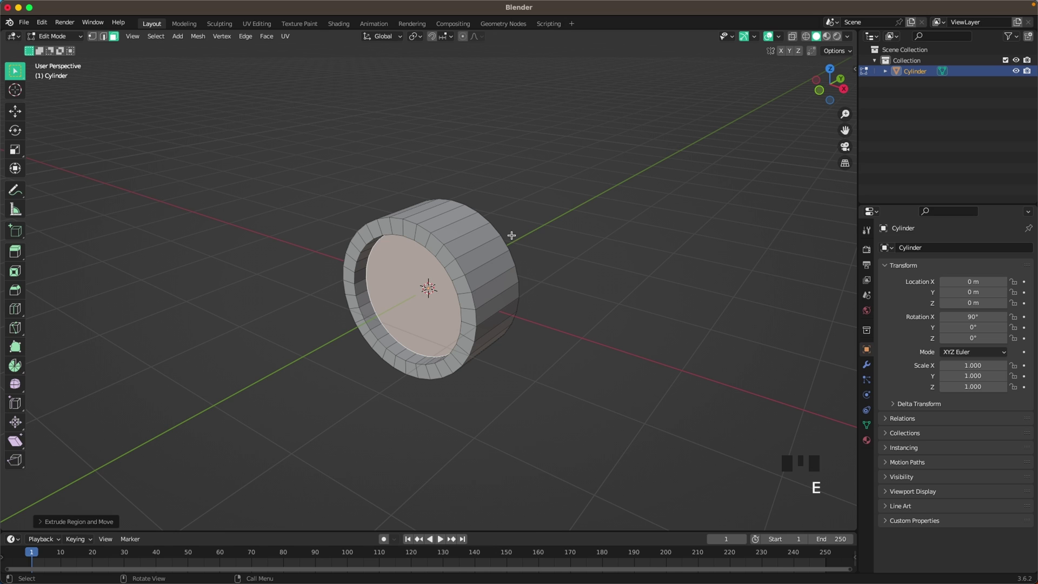
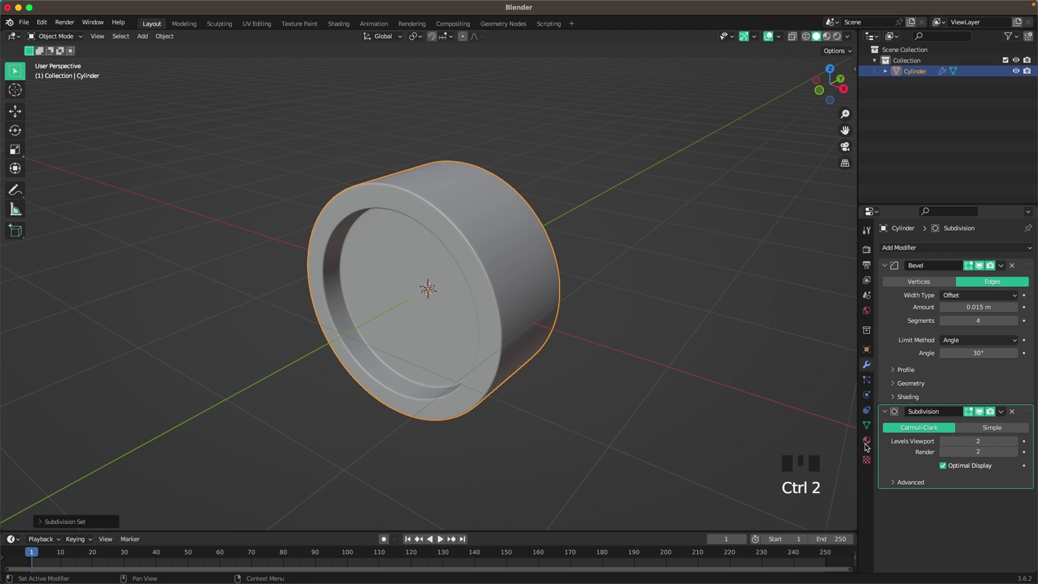
# Inspect the bevelled, subdivided body and bring it into a straight Front view
pyautogui.scroll(3)
pyautogui.moveTo(459, 275); pyautogui.dragTo(537, 288)
pyautogui.press('`')
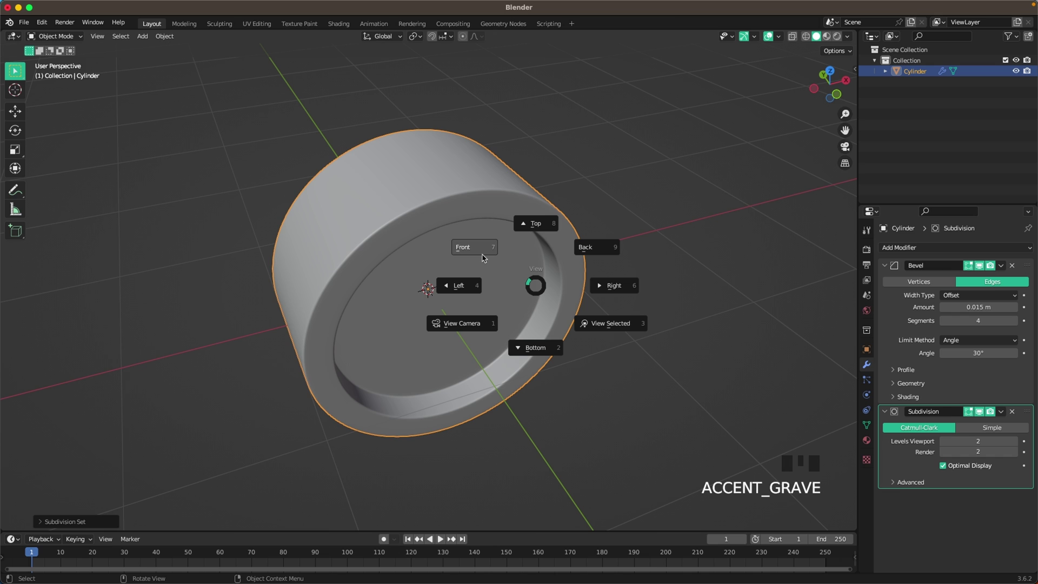
pyautogui.middleClick(634, 388)
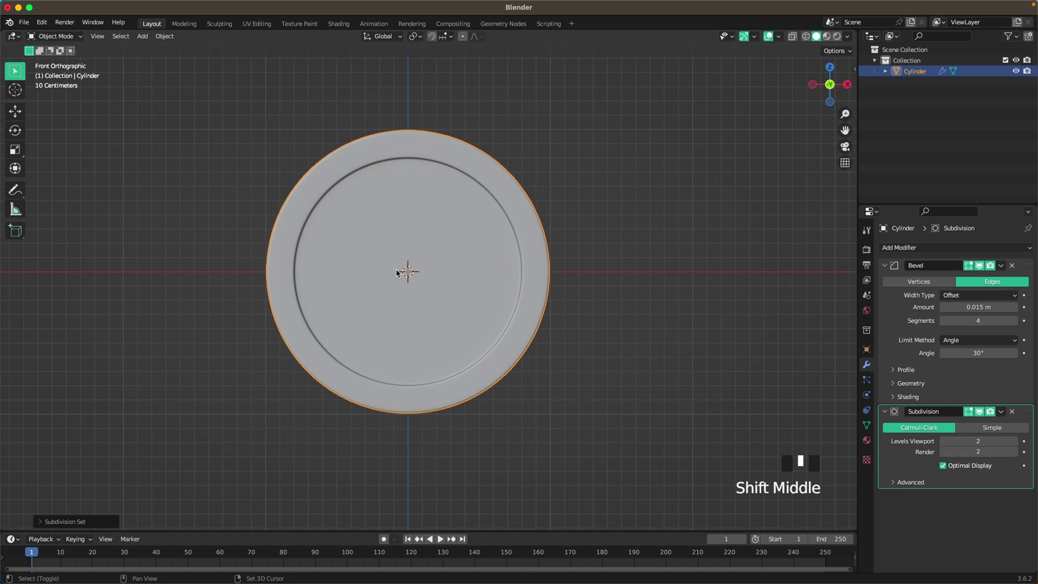
# Add a second cylinder, move it right of the body and shrink it to foot size
pyautogui.press('shift+a')
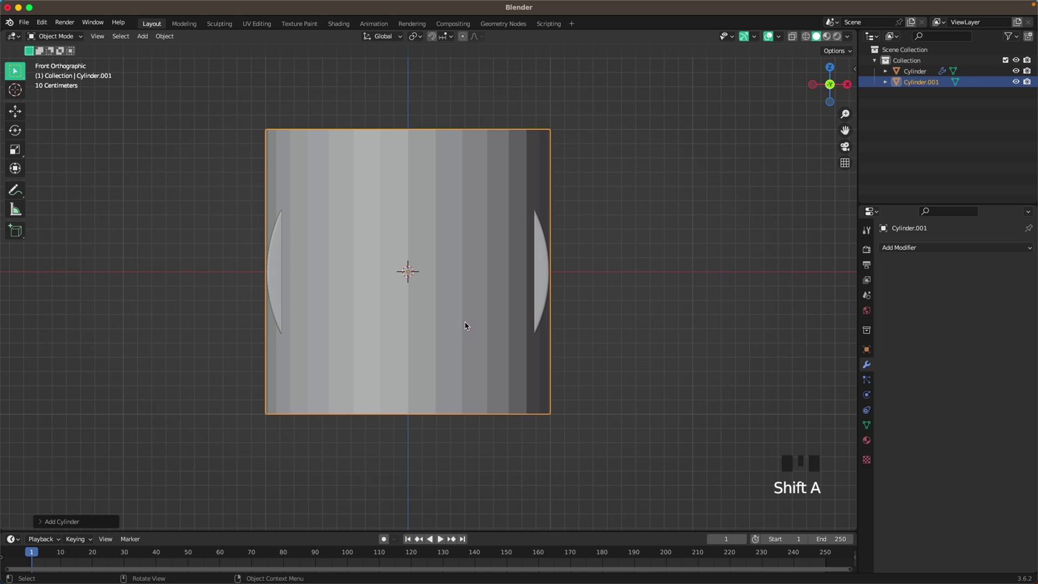
pyautogui.scroll(-3)
pyautogui.press('g')
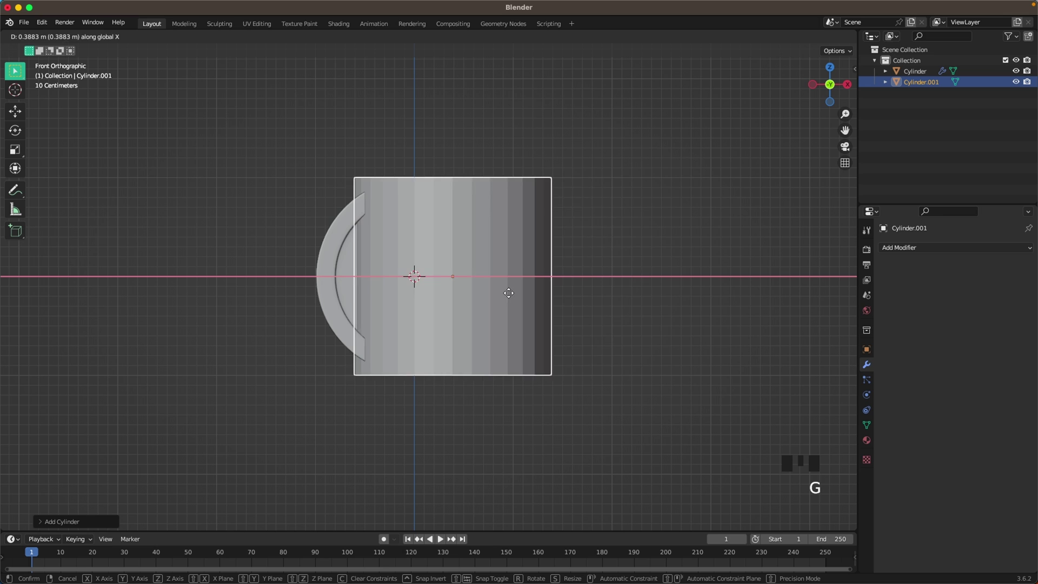
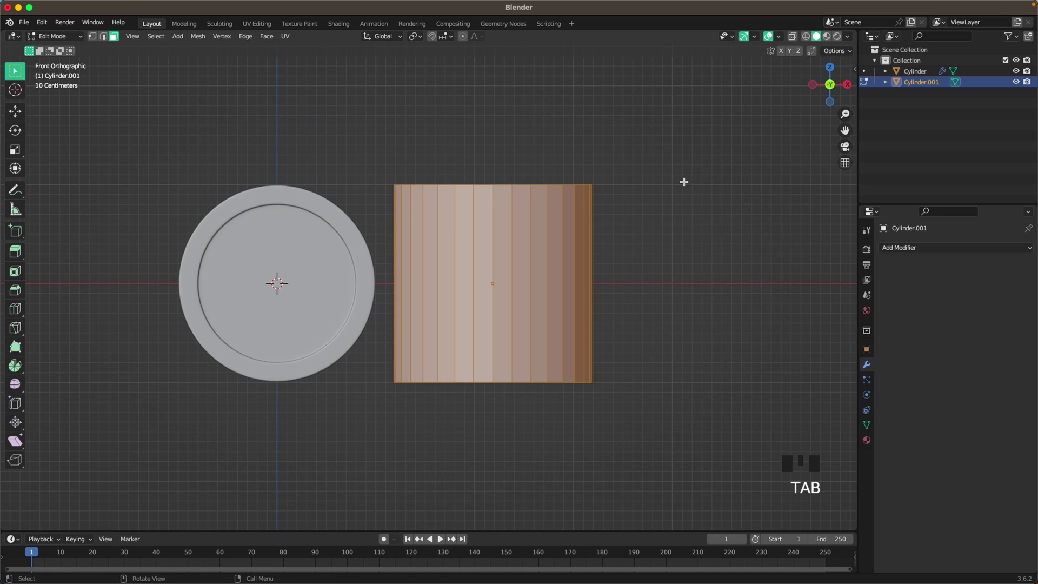
pyautogui.press('s')
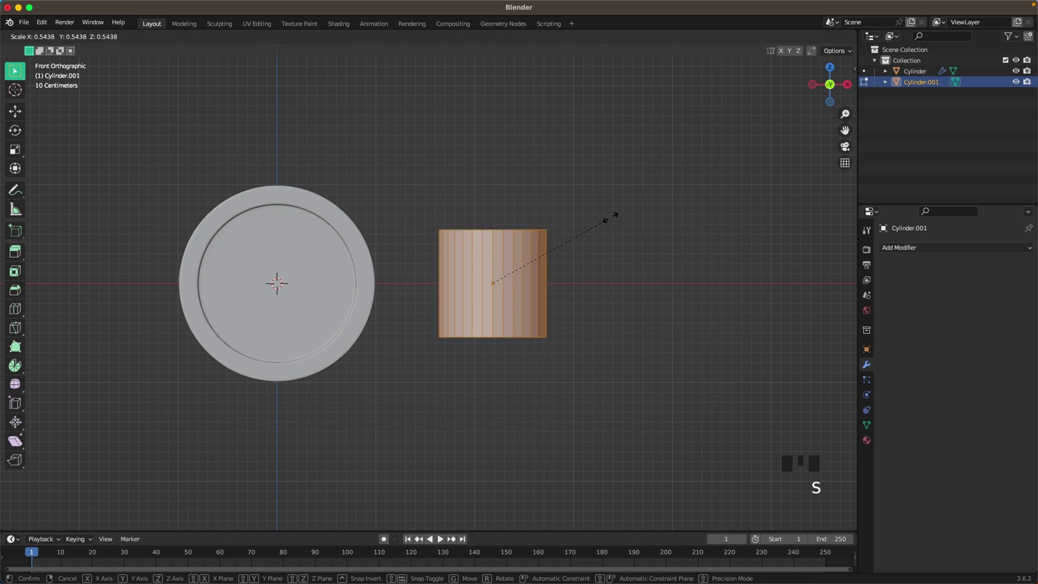
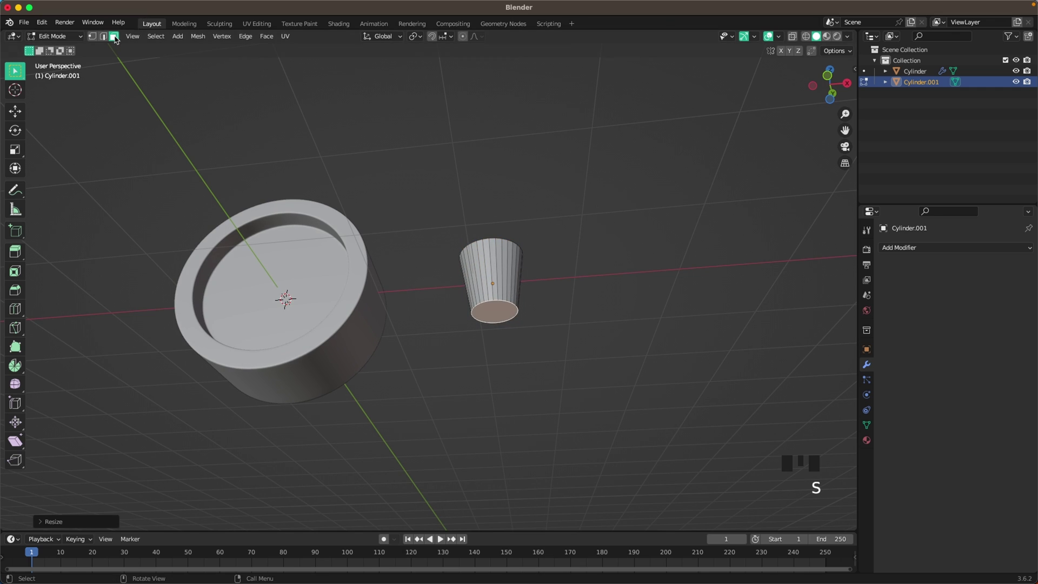
# Bevel the foot's bottom edge, slide an edge loop to the top rim and smooth it with subdivision
pyautogui.click(101, 39)
pyautogui.scroll(3)
pyautogui.press('b')
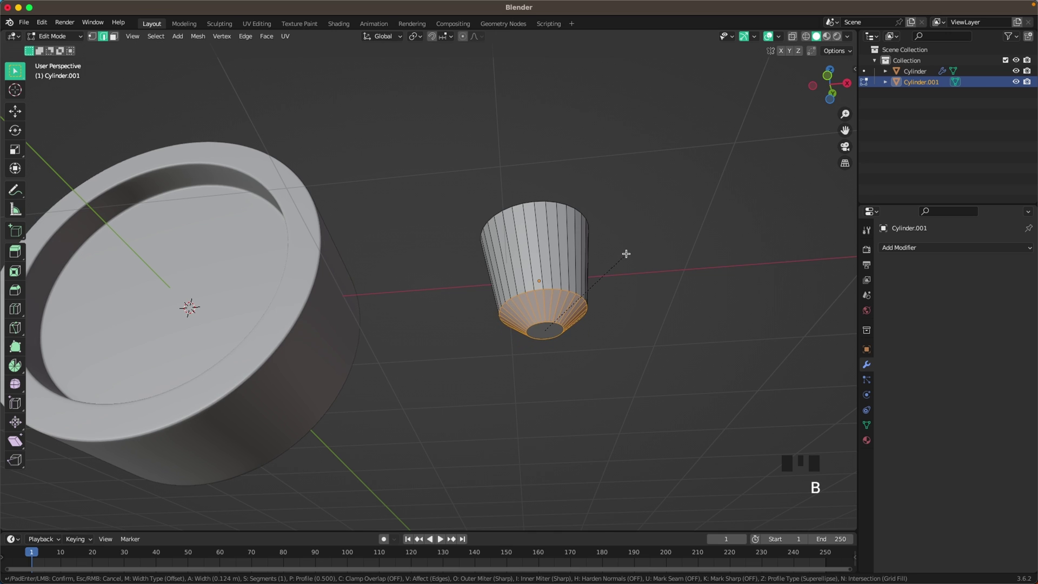
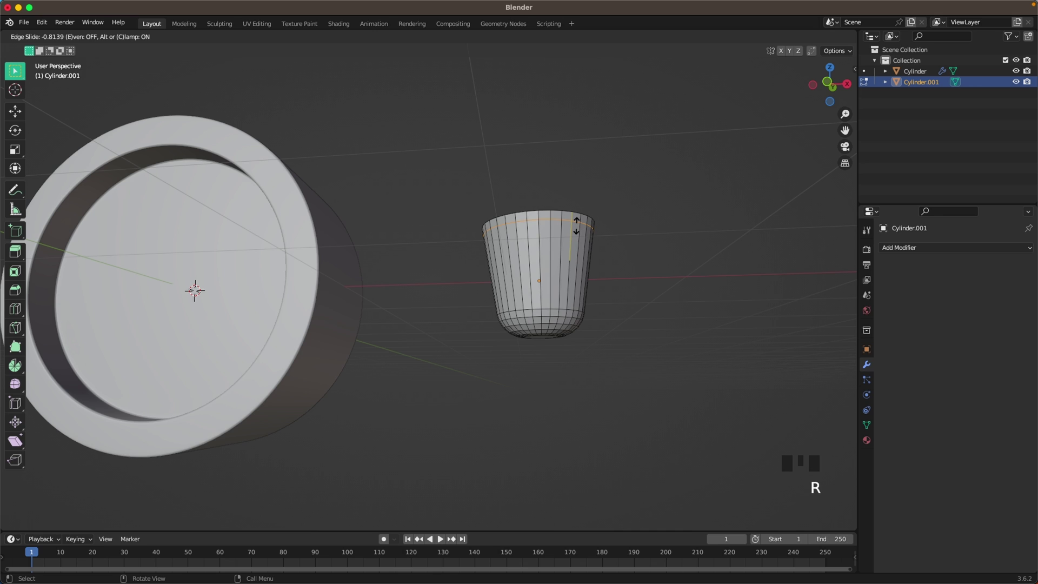
pyautogui.press('Tab')
pyautogui.scroll(-3)
pyautogui.moveTo(625, 242); pyautogui.dragTo(627, 257)
pyautogui.press('ctrl+2')
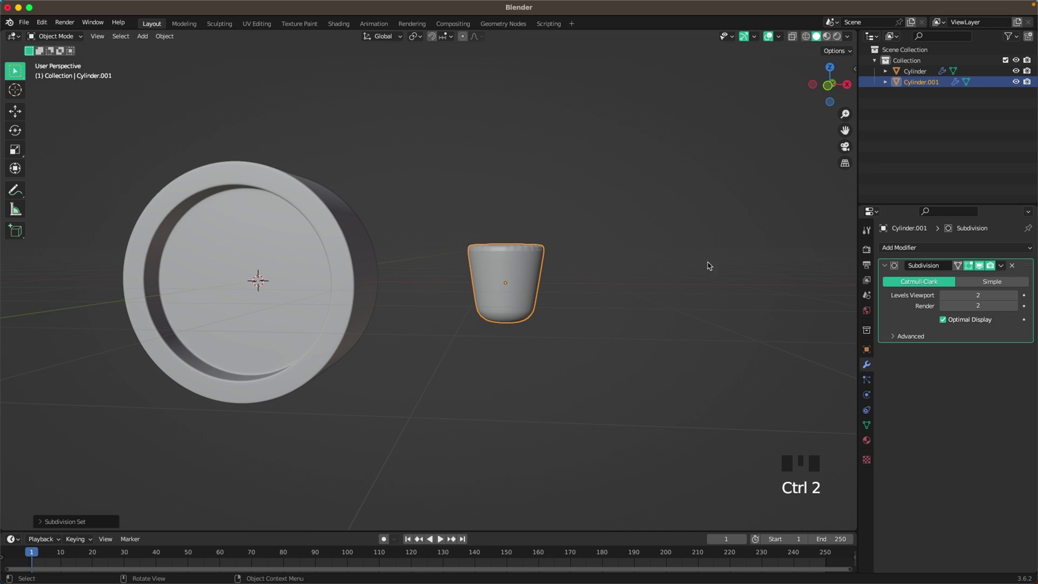
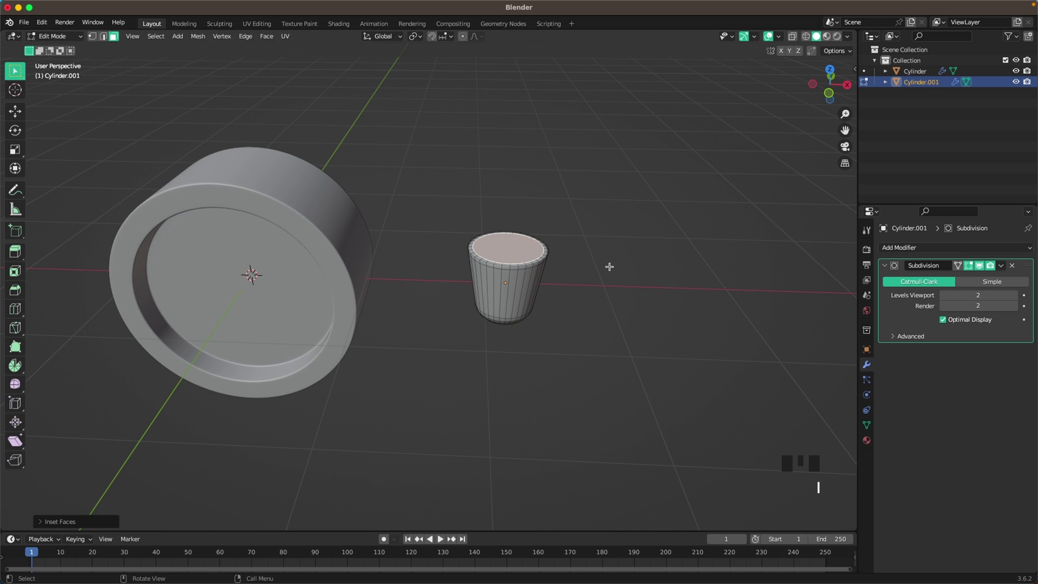
# Inset the foot's top face and return to a straight Front view
pyautogui.press('i')
pyautogui.press('Tab')
pyautogui.moveTo(589, 284); pyautogui.dragTo(582, 287)
pyautogui.press('`')
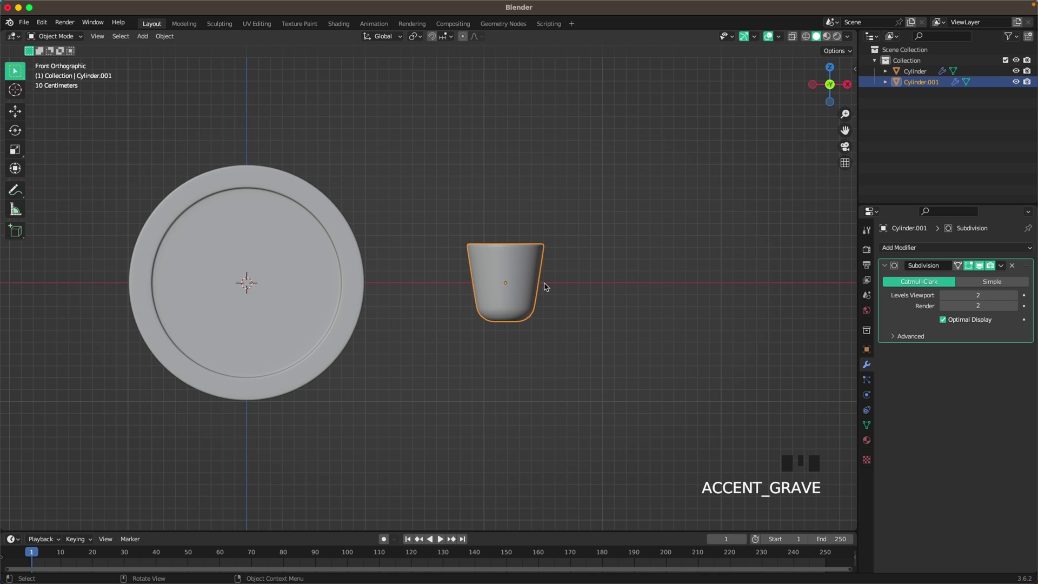
pyautogui.press('Tab')
# Move all the foot's geometry down along Z so its origin sits at the top rim
pyautogui.press('a')
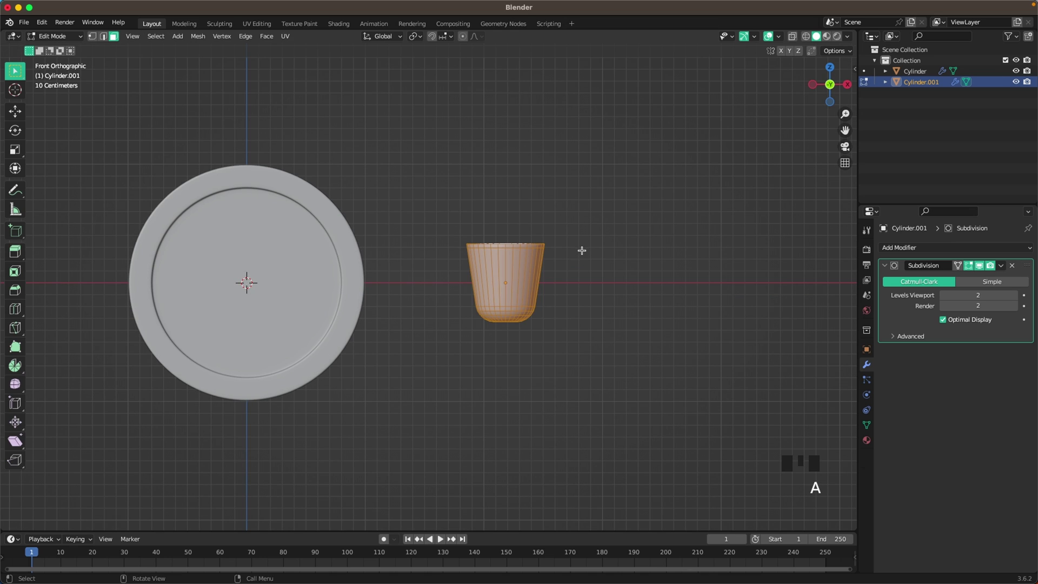
pyautogui.press('g')
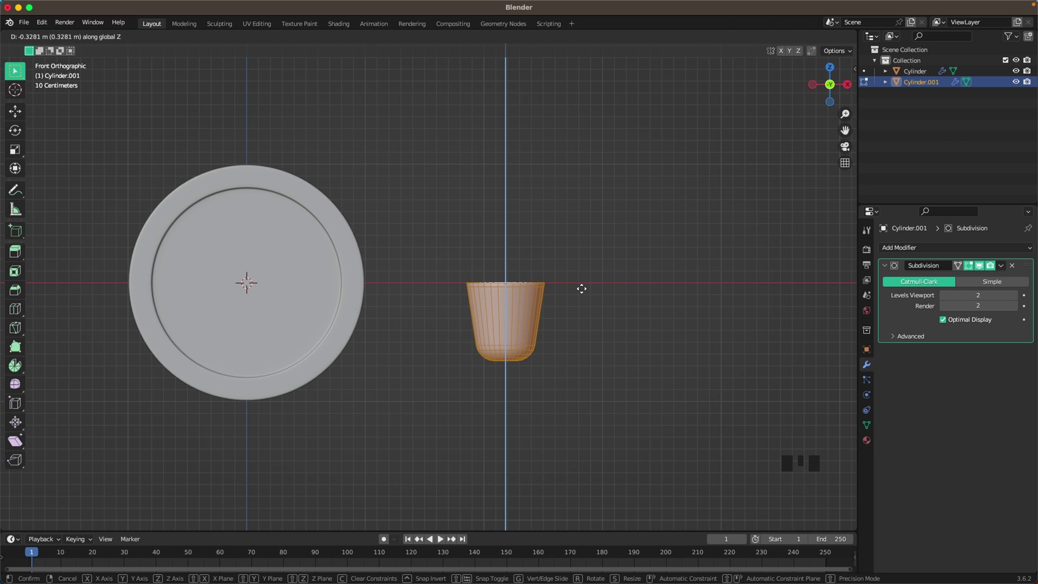
pyautogui.scroll(3)
pyautogui.scroll(-3)
pyautogui.press('Tab')
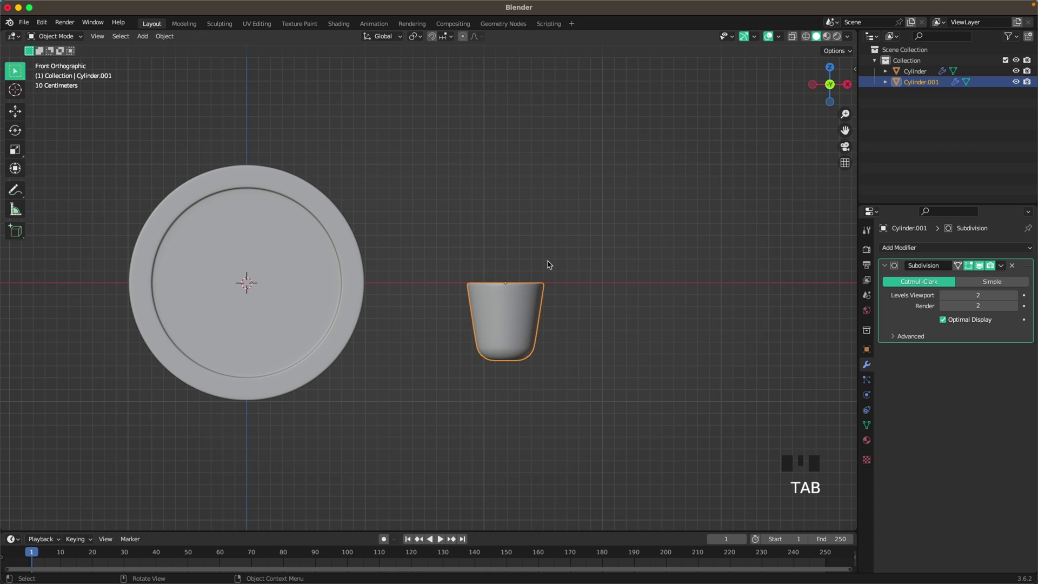
# Move the foot down beneath the body and tilt it outward at an angle
pyautogui.press('g')
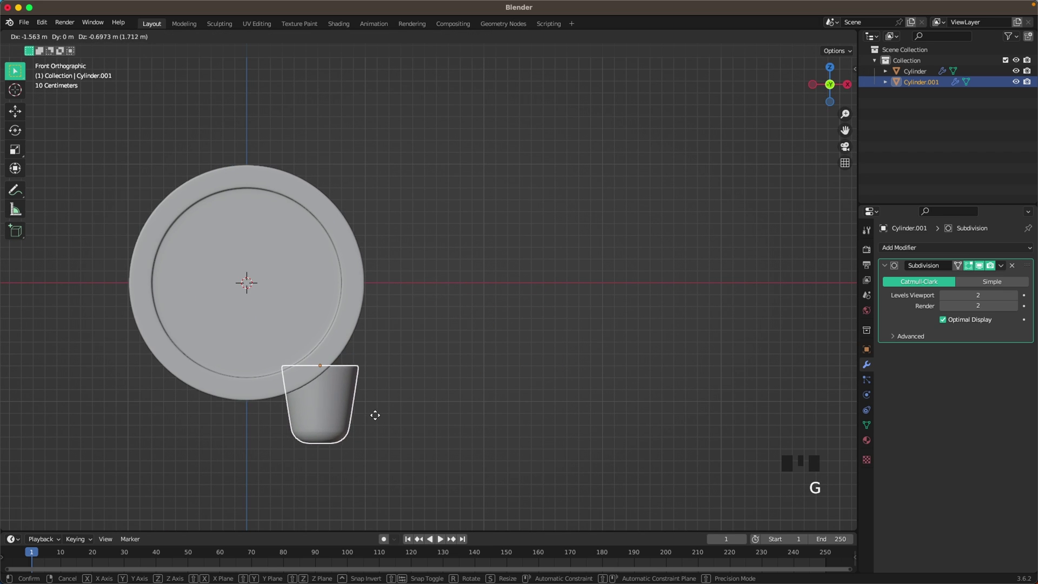
pyautogui.press('r')
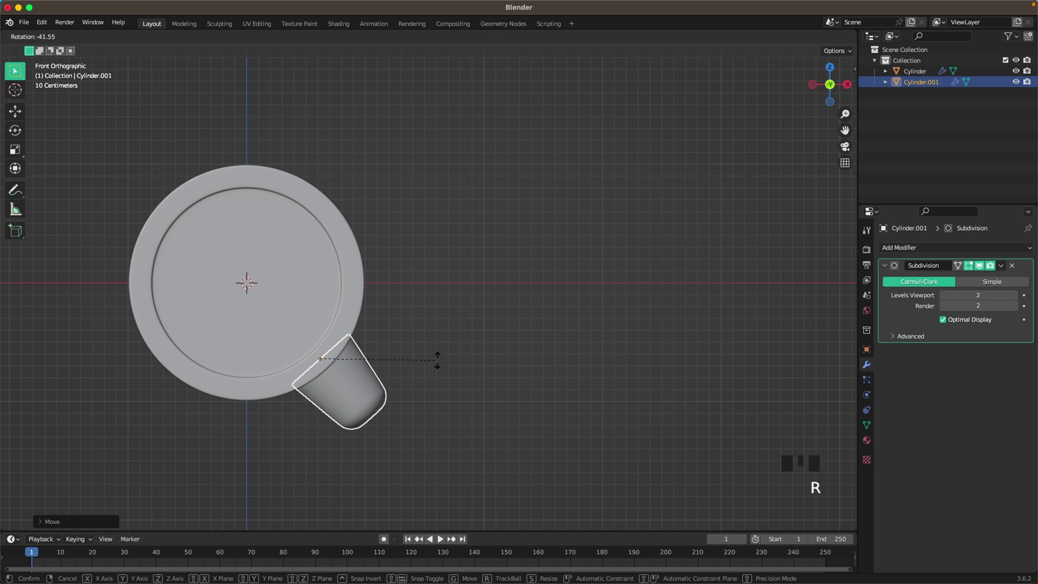
pyautogui.press('g')
pyautogui.press('Tab')
pyautogui.press('a')
pyautogui.press('s')
pyautogui.press('Tab')
pyautogui.press('g')
# Fine-tune the foot's position and enlarge it slightly to fit under the body
pyautogui.click(430, 354)
pyautogui.moveTo(438, 370); pyautogui.dragTo(387, 373)
pyautogui.click(388, 372)
pyautogui.press('Tab')
pyautogui.press('a')
pyautogui.press('s')
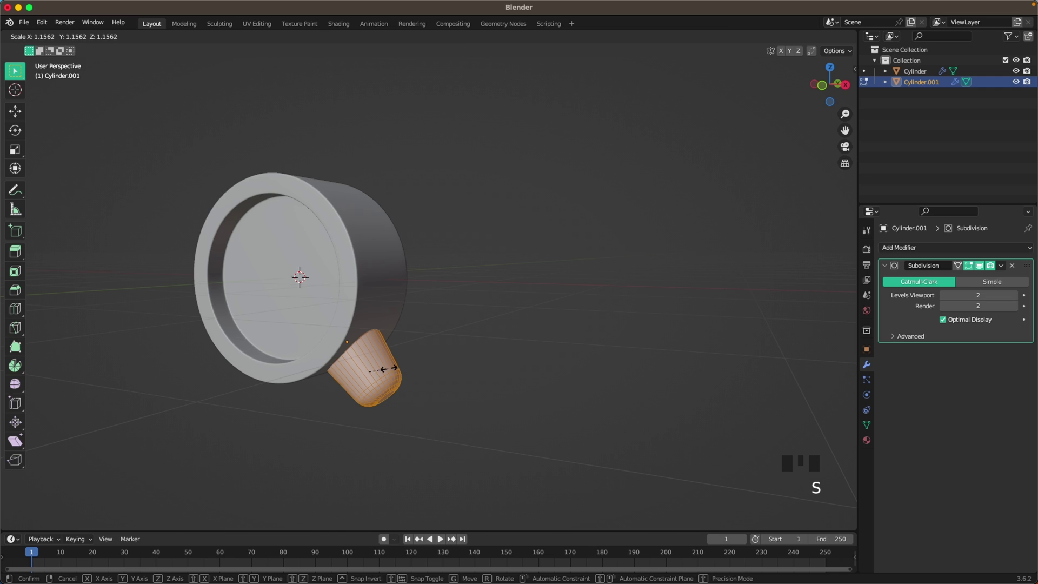
pyautogui.press('Tab')
# Mirror the foot across the Cylinder body with a Mirror modifier and check the pair from the front
pyautogui.moveTo(468, 339); pyautogui.dragTo(902, 250)
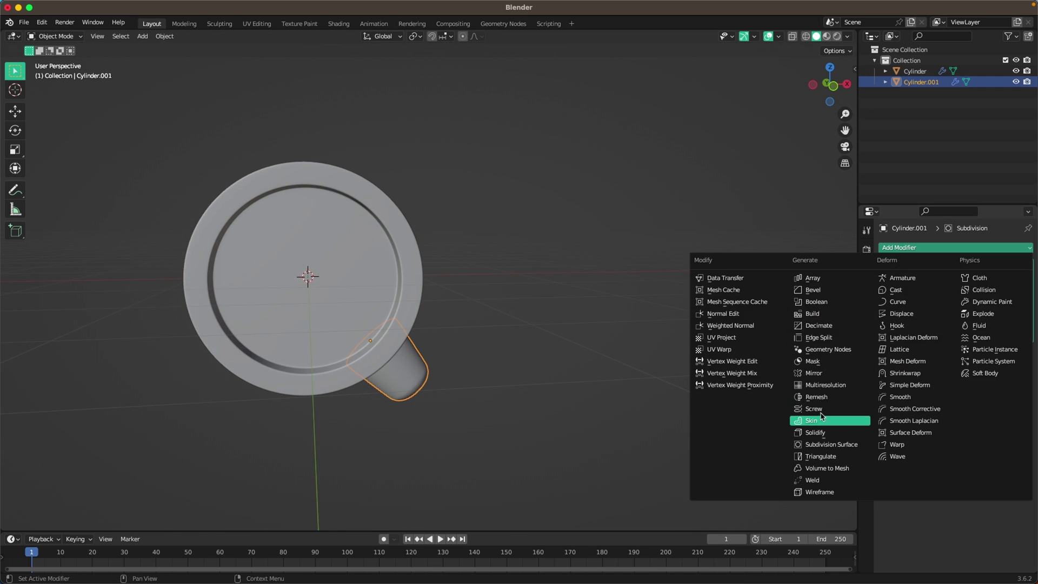
pyautogui.moveTo(825, 373); pyautogui.dragTo(1008, 408)
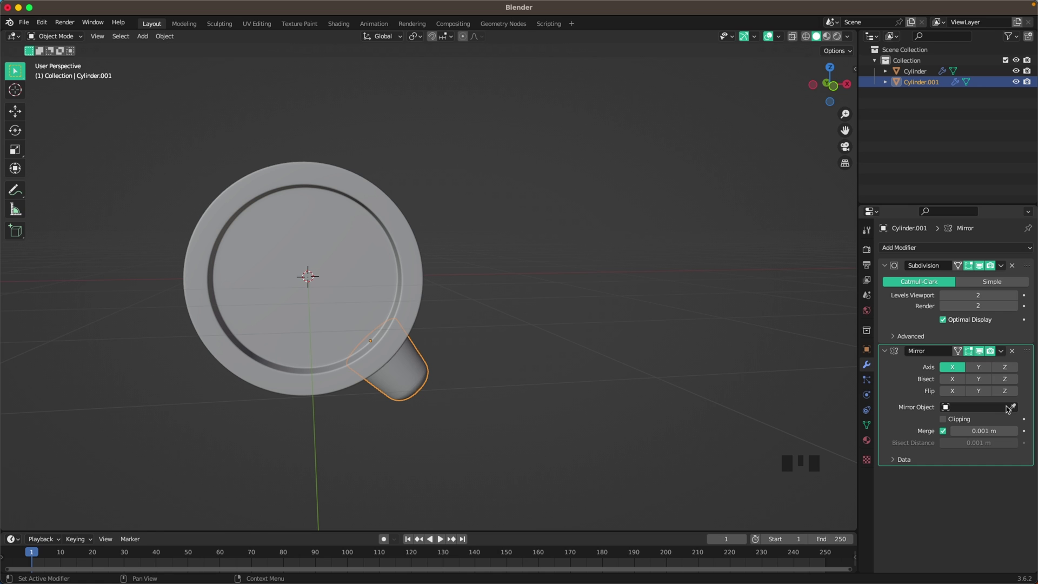
pyautogui.click(1011, 408)
pyautogui.click(519, 338)
pyautogui.moveTo(526, 348); pyautogui.dragTo(460, 361)
pyautogui.scroll(-3)
pyautogui.middleClick(482, 354)
pyautogui.press('`')
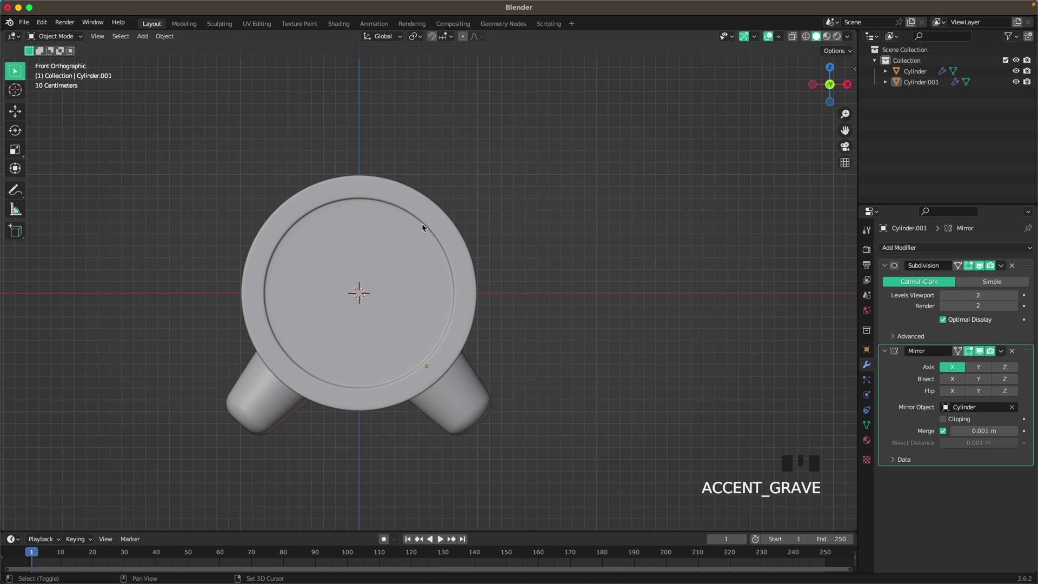
# Add a UV sphere and place it floating above the clock body
pyautogui.press('shift+a')
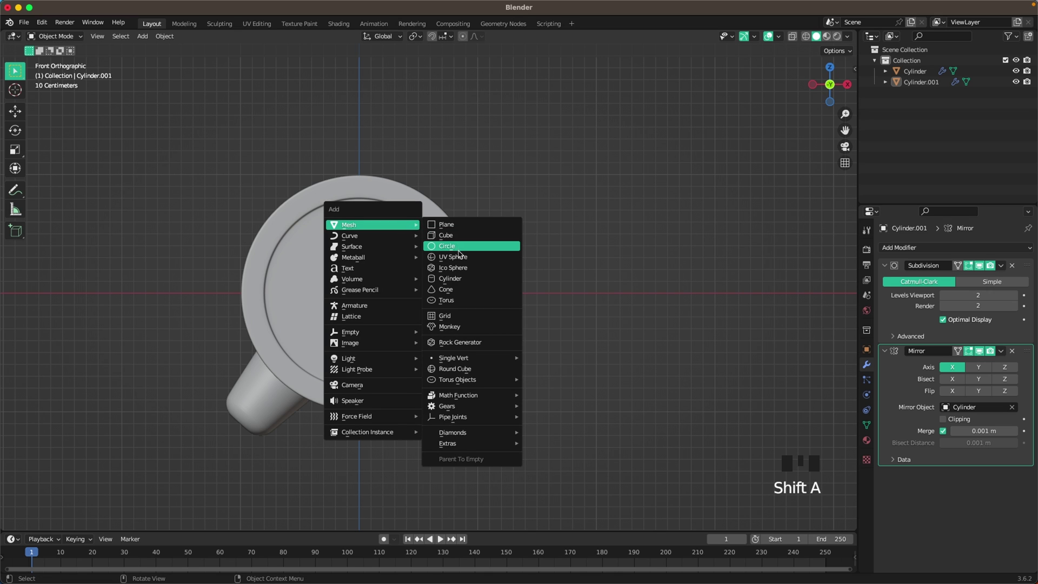
pyautogui.moveTo(504, 283); pyautogui.dragTo(444, 356)
pyautogui.press('g')
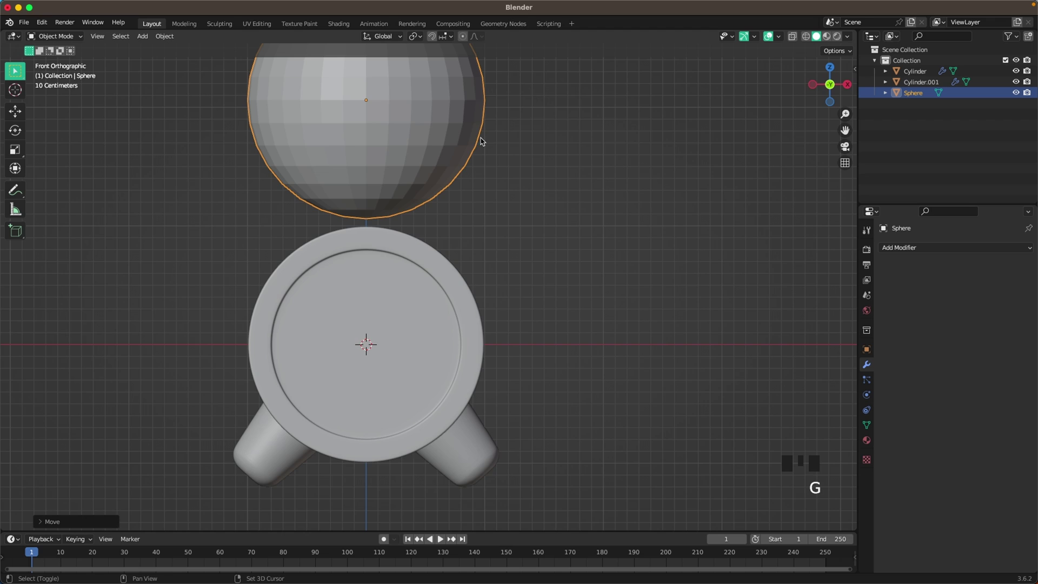
pyautogui.moveTo(488, 201); pyautogui.dragTo(491, 279)
# Delete the sphere's lower half and scale the remaining half into a flattened dome
pyautogui.press('Tab')
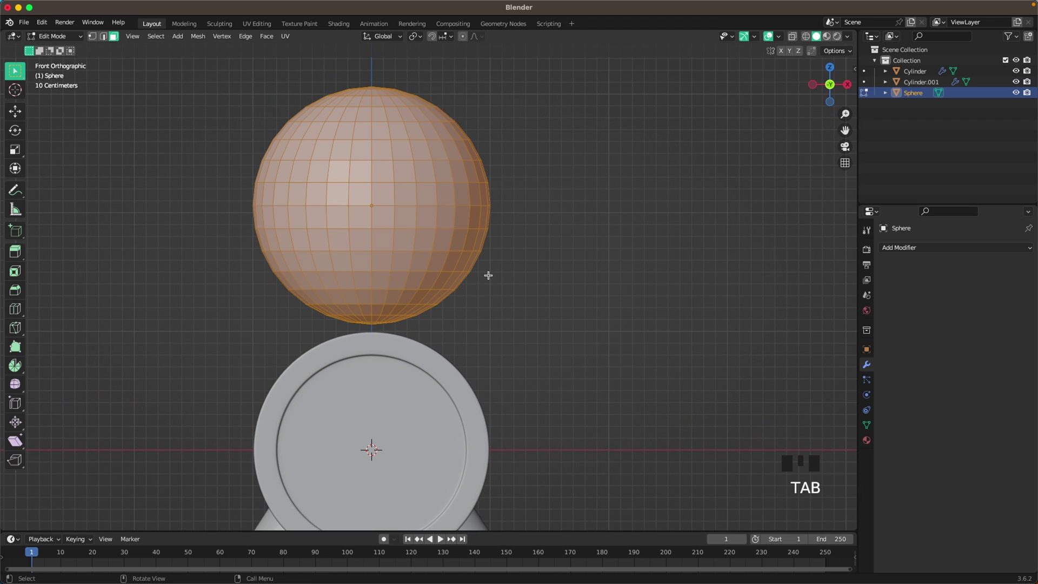
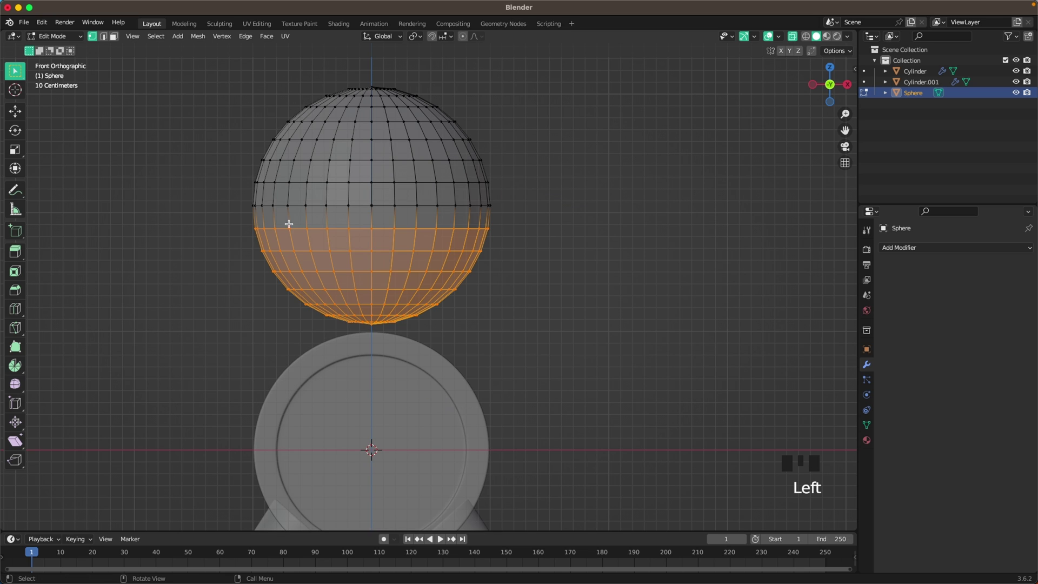
pyautogui.press('x')
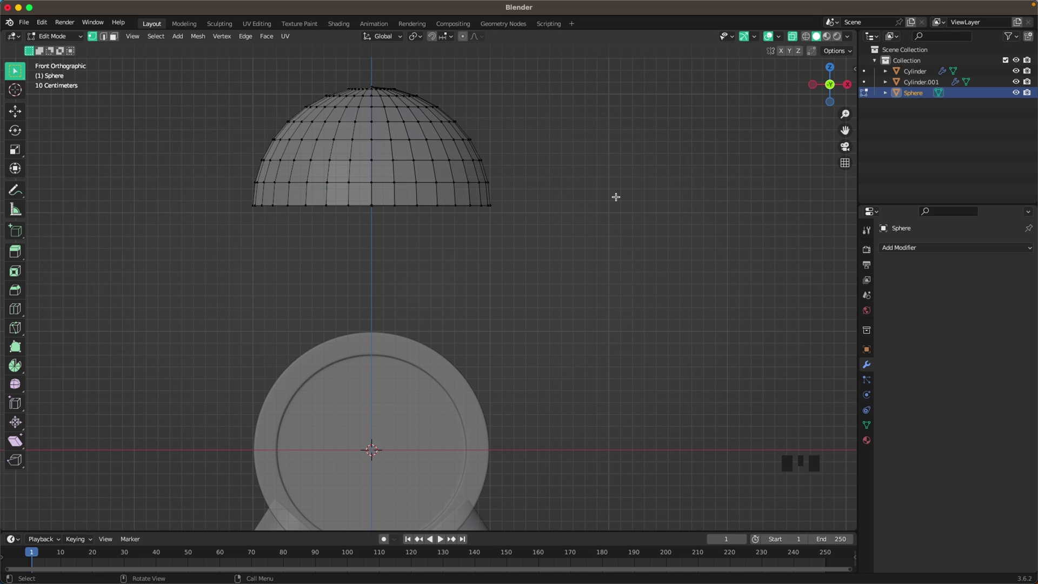
pyautogui.press('a')
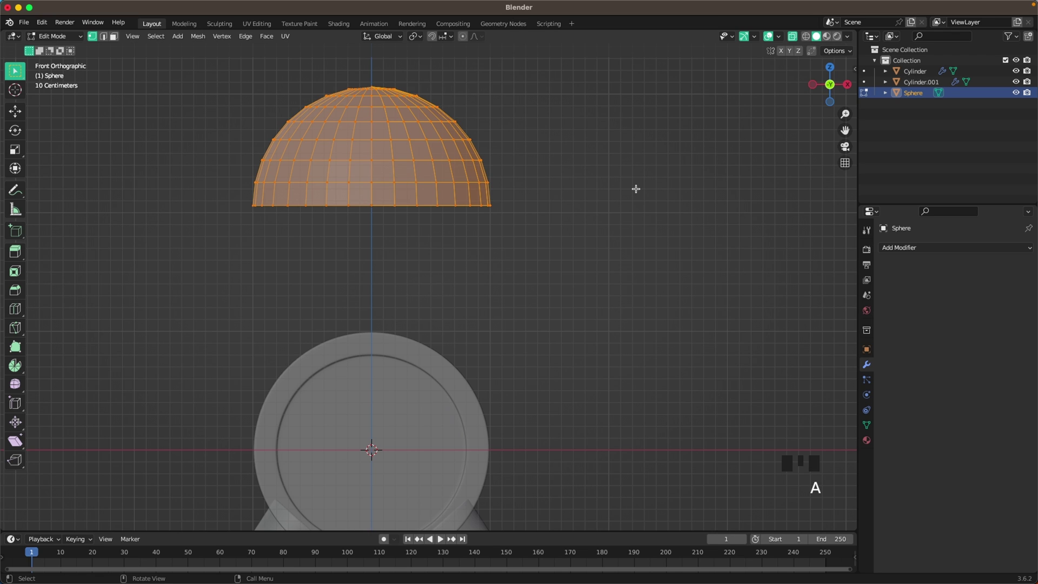
pyautogui.press('s')
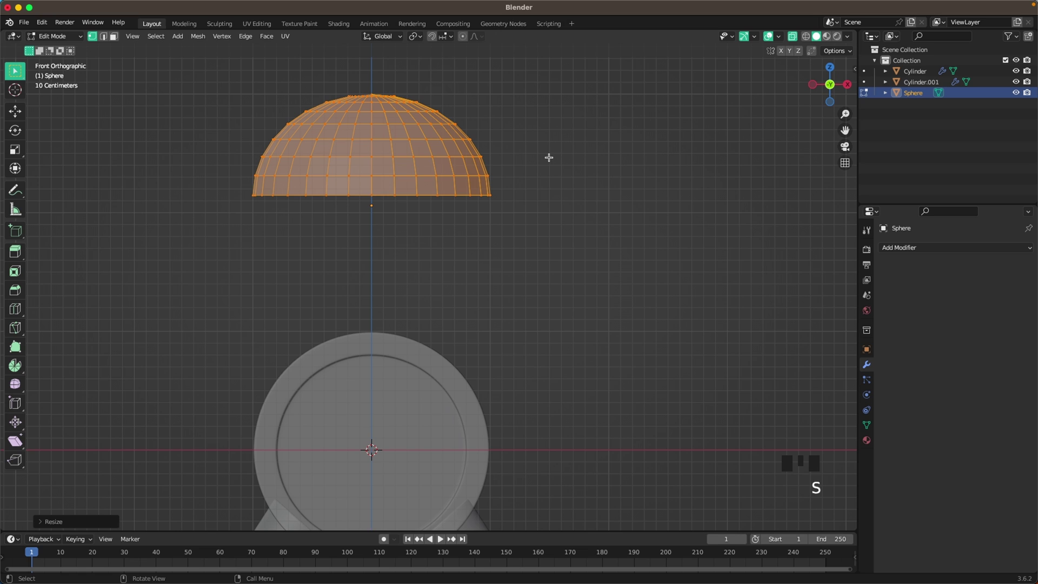
pyautogui.press('Tab')
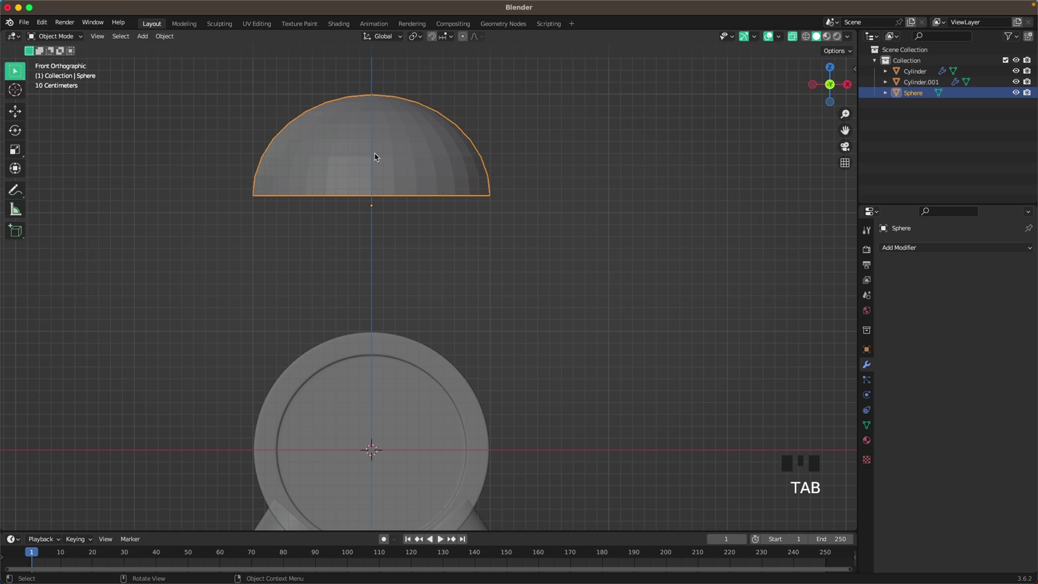
# Add a third cylinder to the scene for the bell's post
pyautogui.press('shift+a')
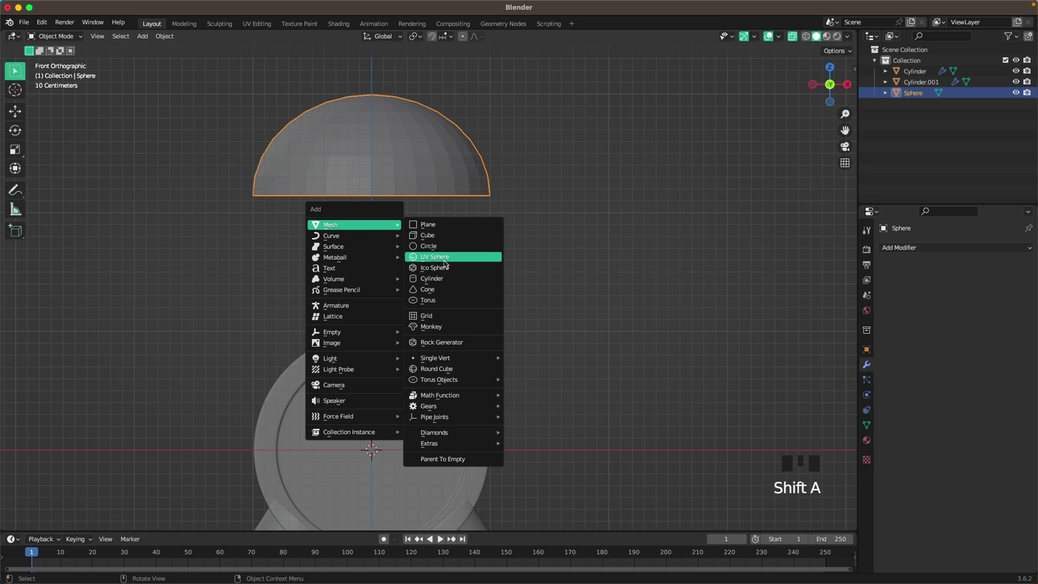
pyautogui.scroll(-3)
pyautogui.press('Tab')
pyautogui.press('a')
# Shrink the cylinder into a thin tall rod and raise it up through the dome
pyautogui.press('s')
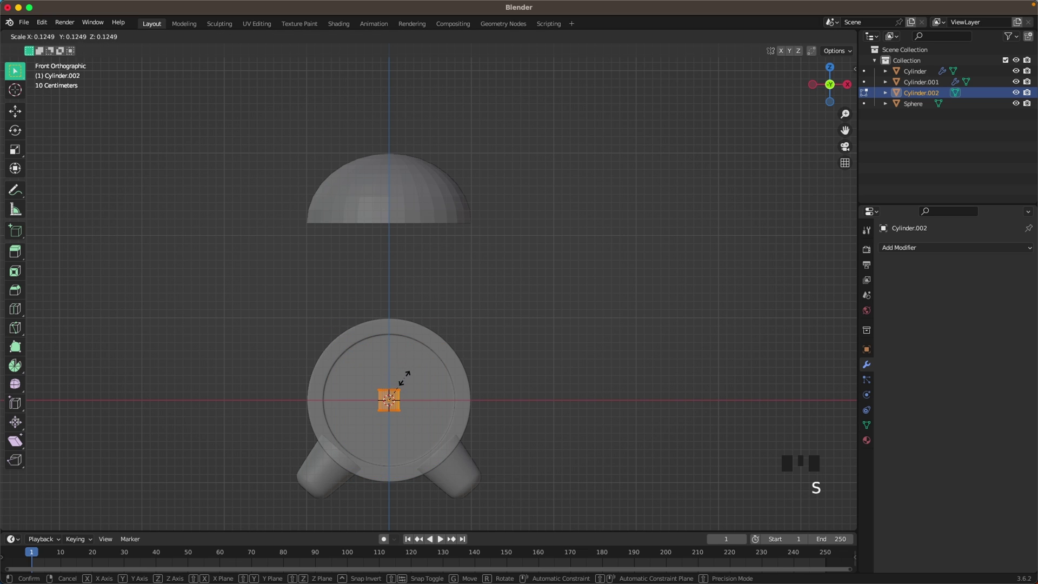
pyautogui.press('s')
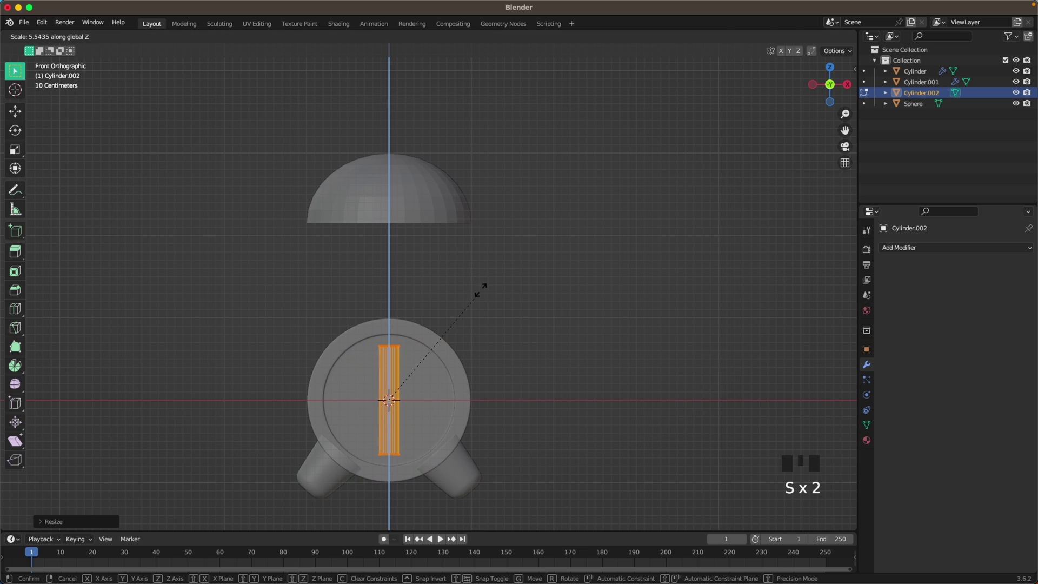
pyautogui.press('Tab')
pyautogui.press('g')
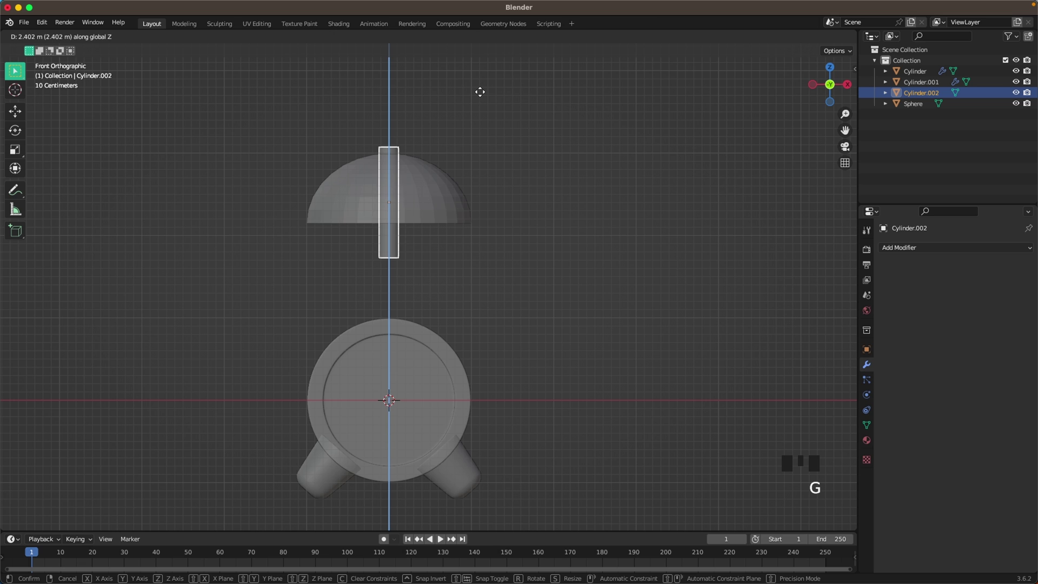
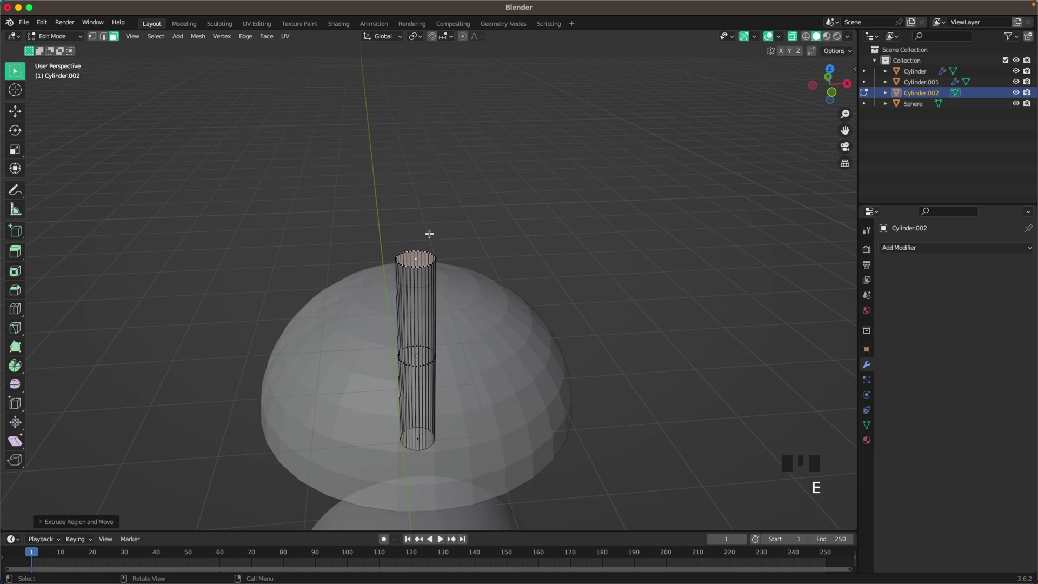
# Widen the post's extruded top into a cap and round it into a knob
pyautogui.press('s')
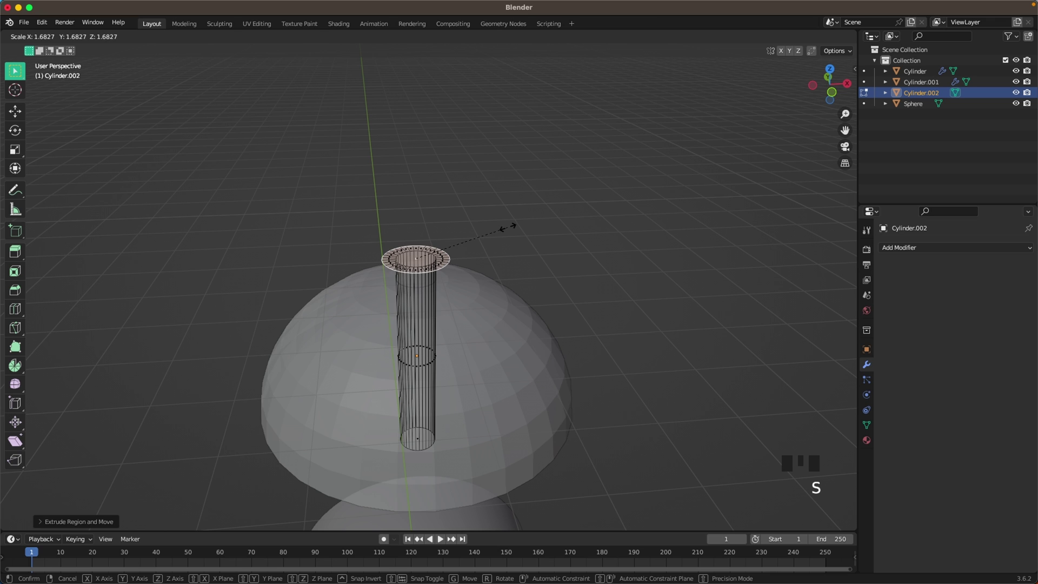
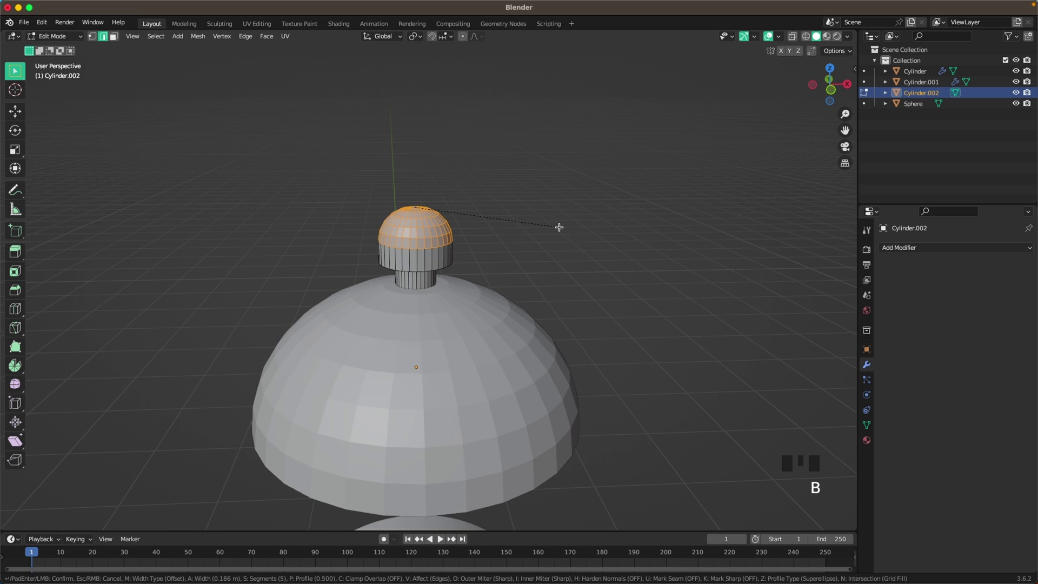
pyautogui.press('g')
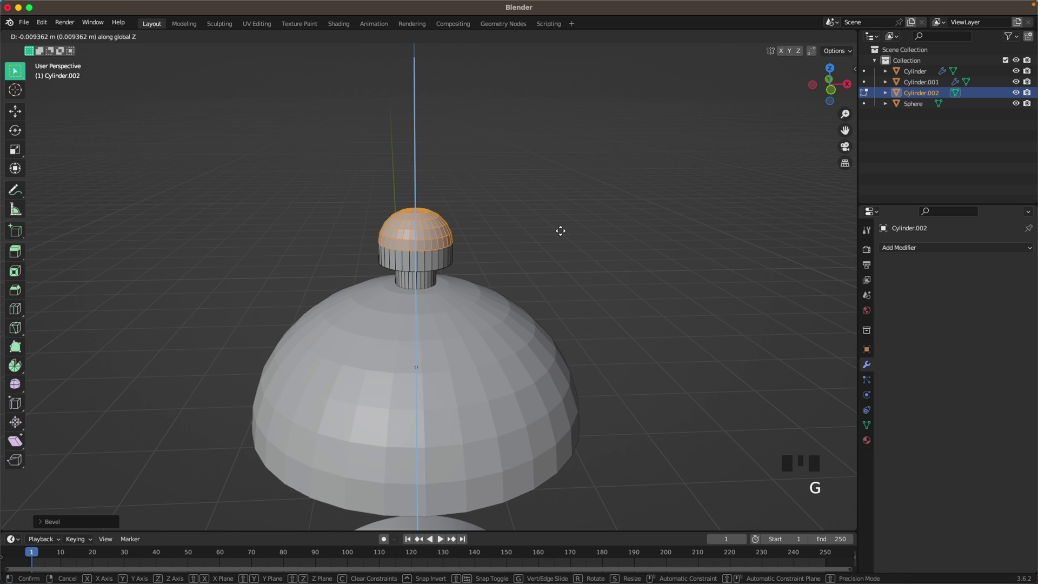
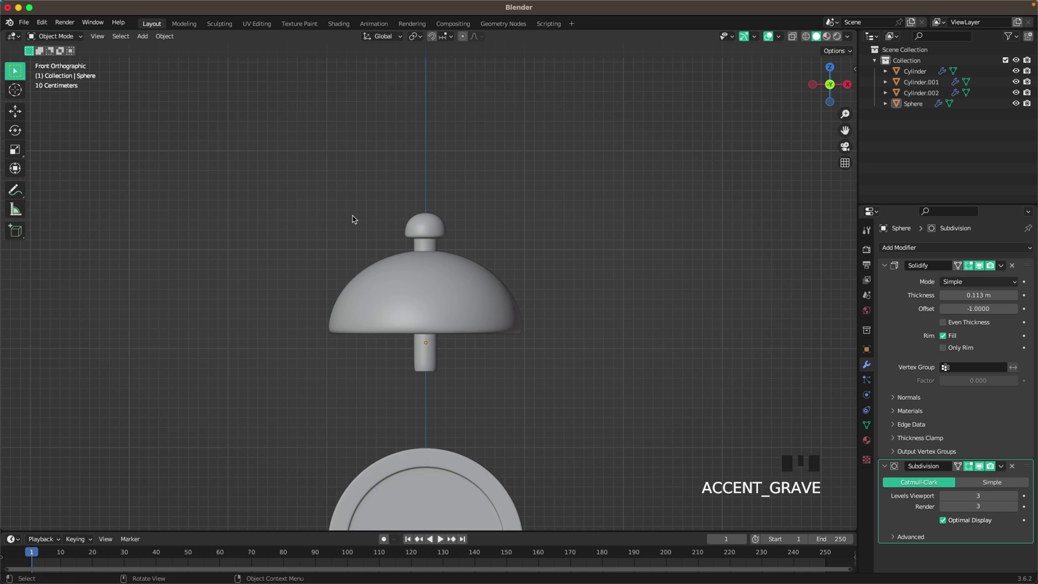
# Select the dome and stem together and shrink them to bell size
pyautogui.click(448, 302)
pyautogui.press('g')
pyautogui.click(324, 200)
pyautogui.moveTo(572, 381); pyautogui.dragTo(665, 296)
pyautogui.press('Tab')
pyautogui.press('a')
pyautogui.press('s')
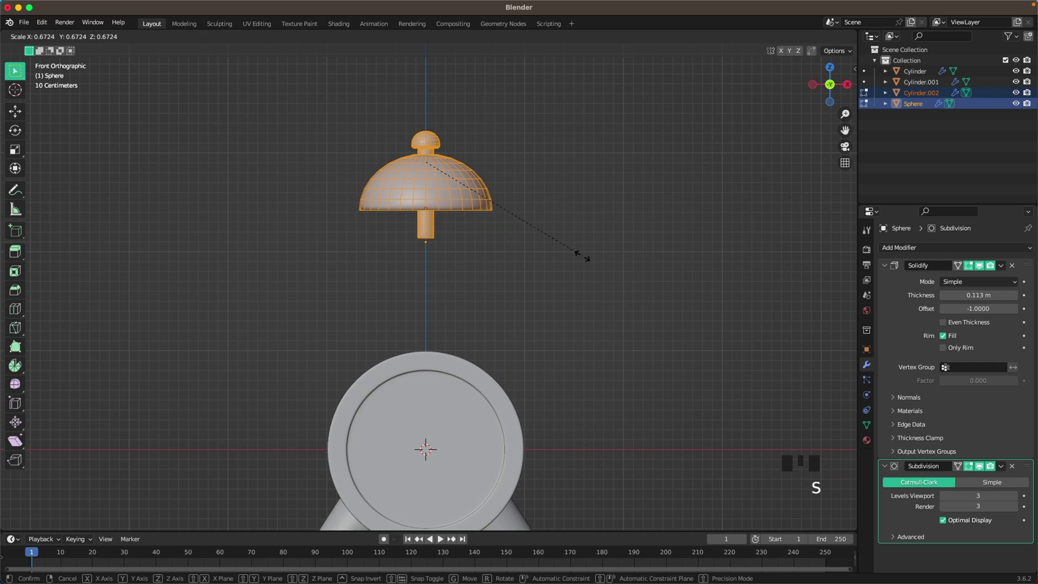
pyautogui.press('Tab')
# Move the bell onto the body, tilt it right and settle it on the upper-right rim
pyautogui.press('g')
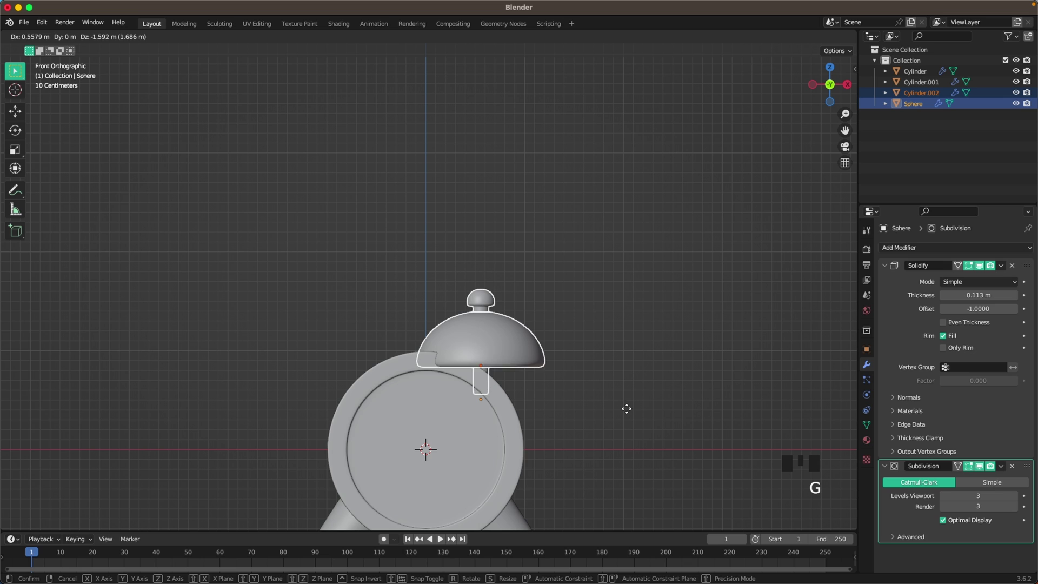
pyautogui.press('r')
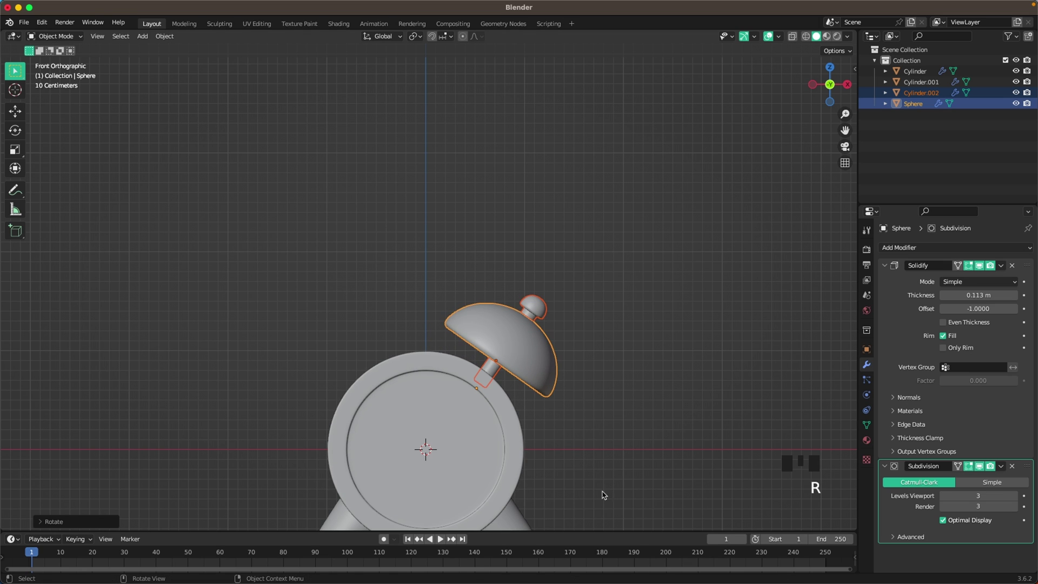
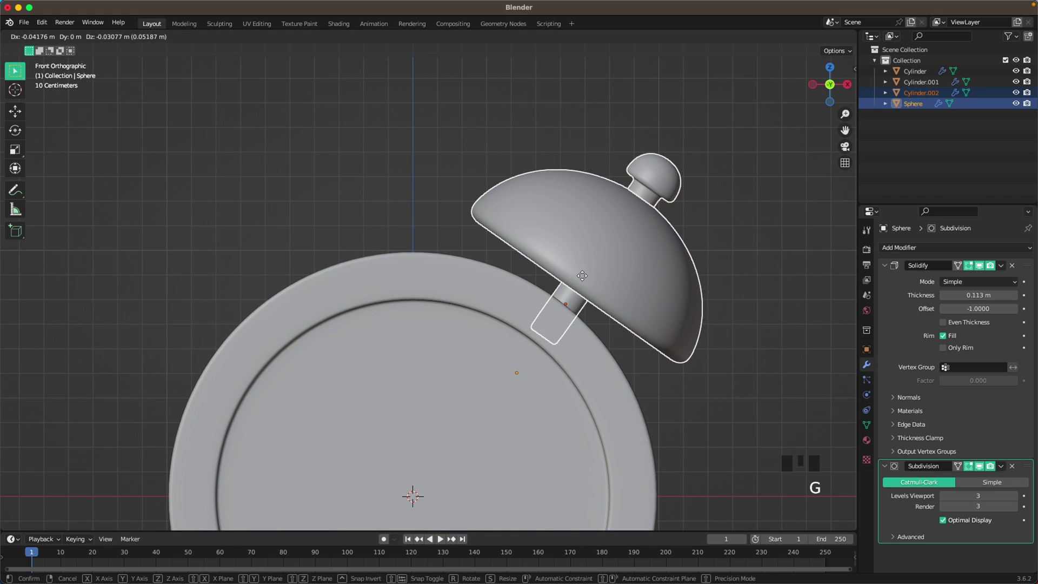
pyautogui.scroll(-3)
pyautogui.moveTo(596, 373); pyautogui.dragTo(609, 319)
pyautogui.click(610, 319)
# Select the clock body and scale it thinner along Y, front to back
pyautogui.moveTo(557, 388); pyautogui.dragTo(466, 338)
pyautogui.click(466, 339)
pyautogui.press('Tab')
pyautogui.press('a')
pyautogui.press('s')
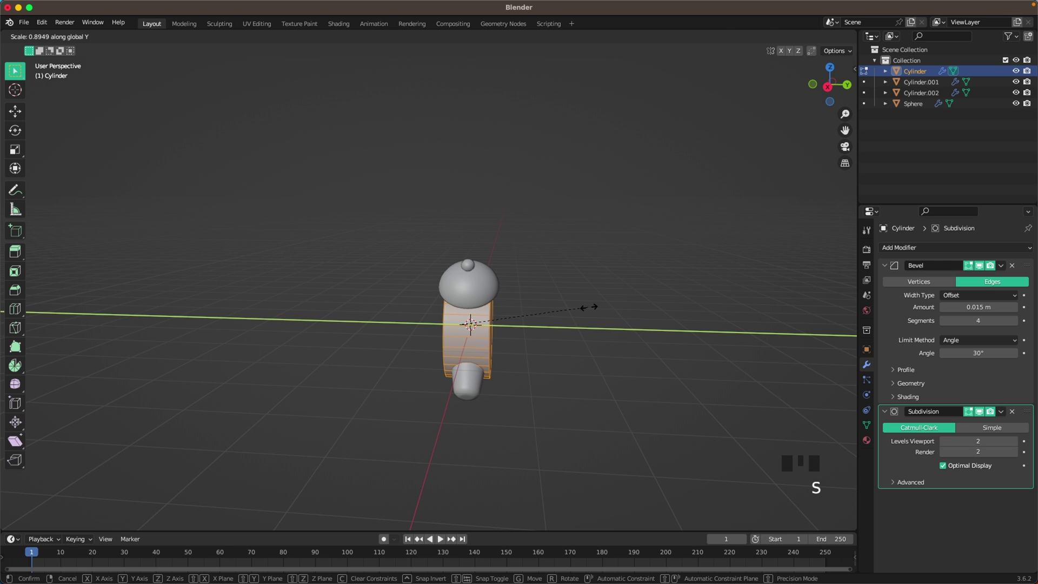
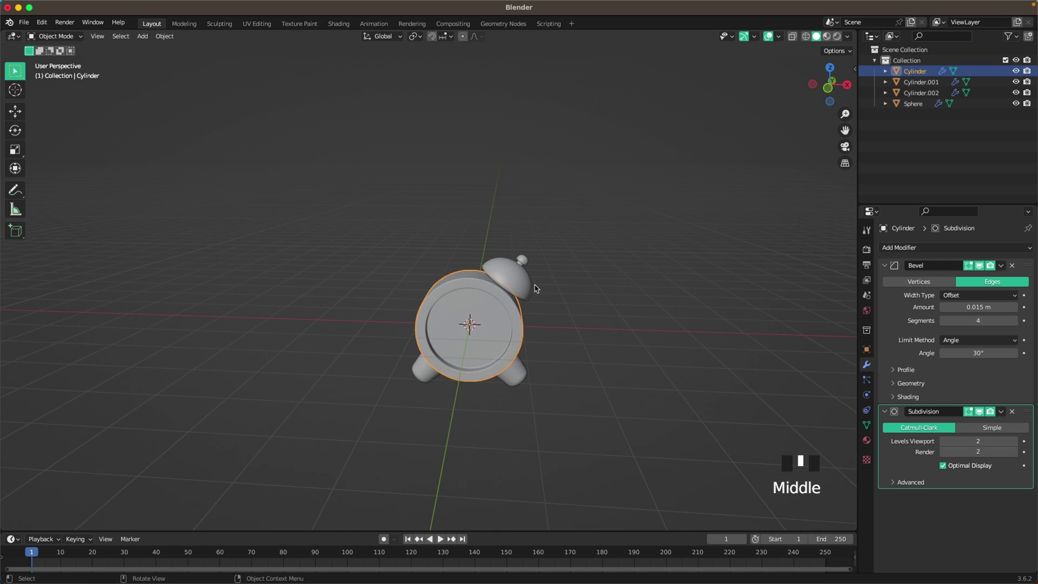
# Mirror the bell's stem across the clock body from front view
pyautogui.scroll(3)
pyautogui.moveTo(557, 341); pyautogui.dragTo(541, 298)
pyautogui.press('`')
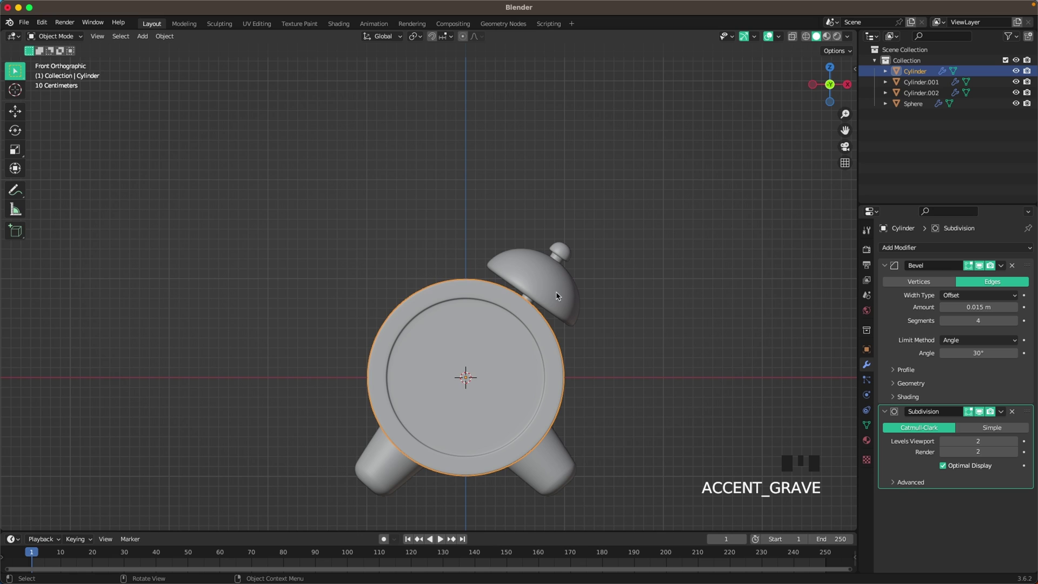
pyautogui.click(564, 249)
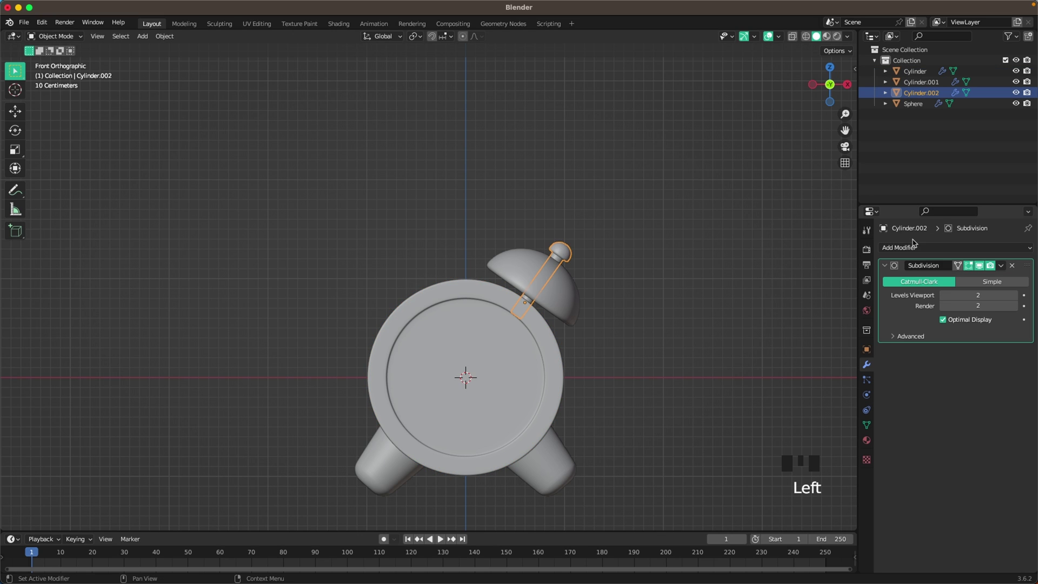
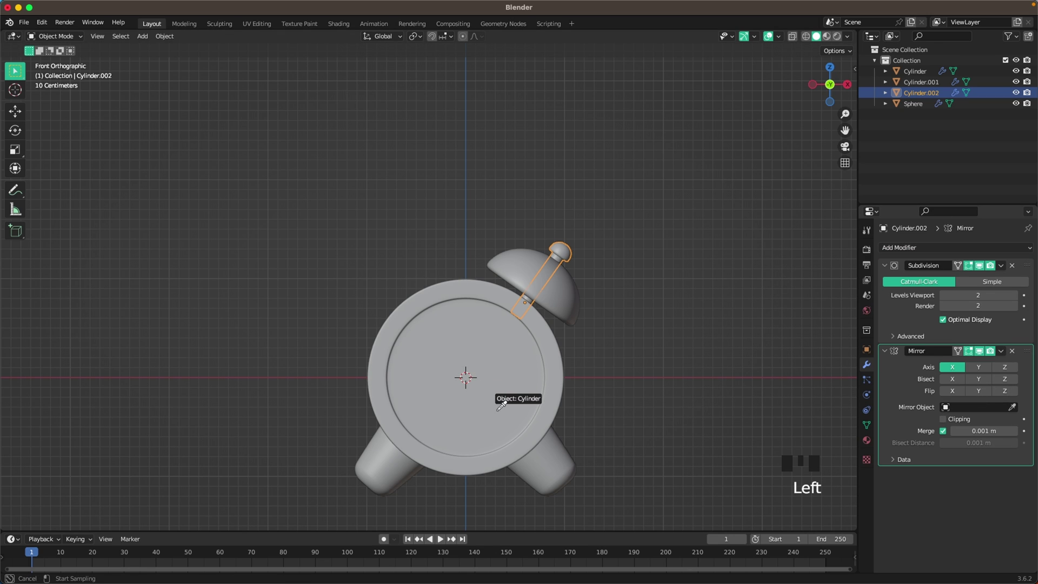
pyautogui.click(561, 293)
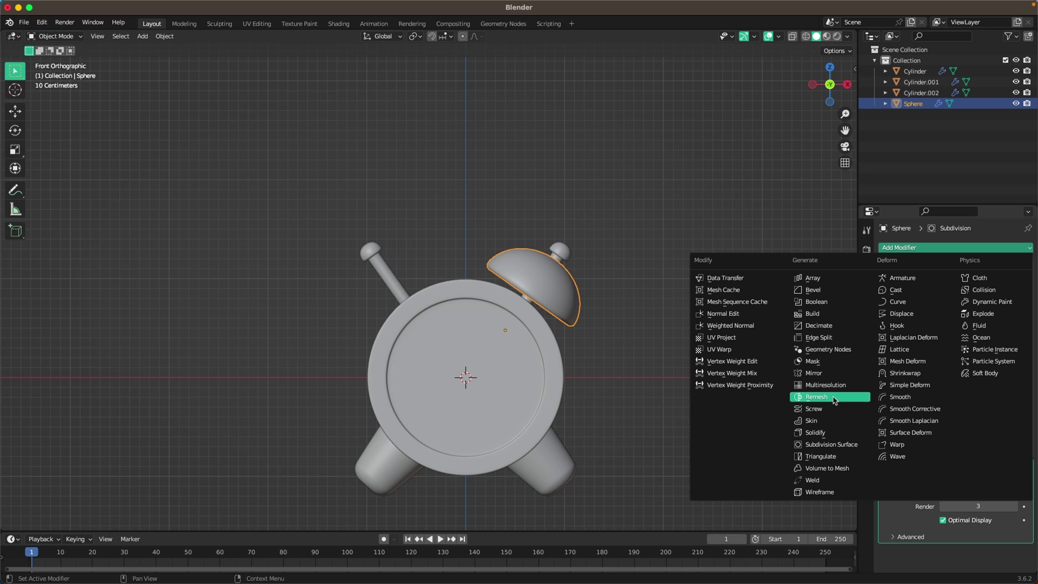
# Add a Mirror modifier to the bell dome with the clock body Cylinder as mirror object
pyautogui.moveTo(833, 379); pyautogui.dragTo(998, 472)
pyautogui.scroll(-3)
pyautogui.click(1013, 513)
pyautogui.click(680, 312)
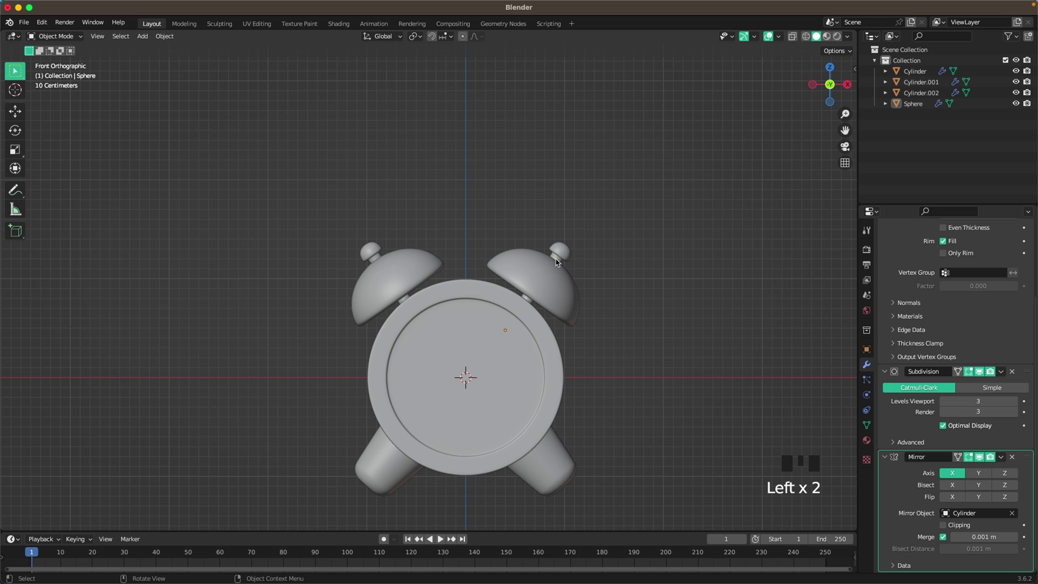
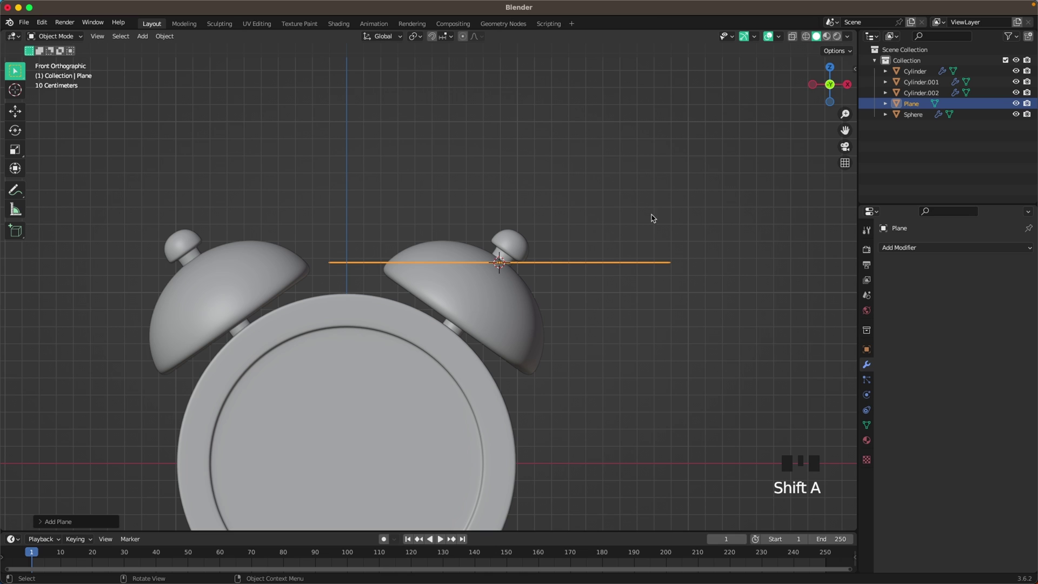
# Rotate the new plane into a slant toward the right bell
pyautogui.press('r')
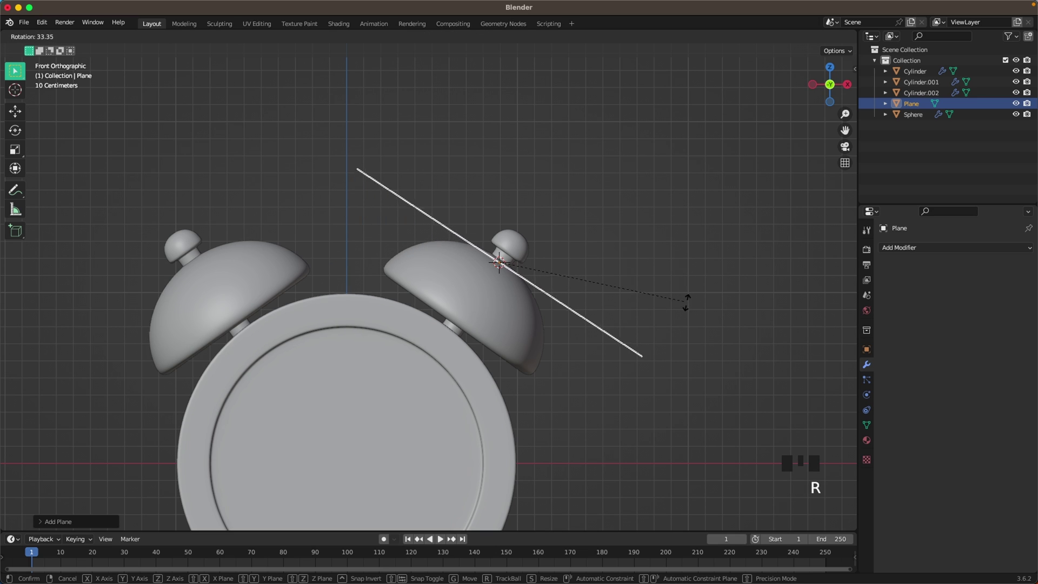
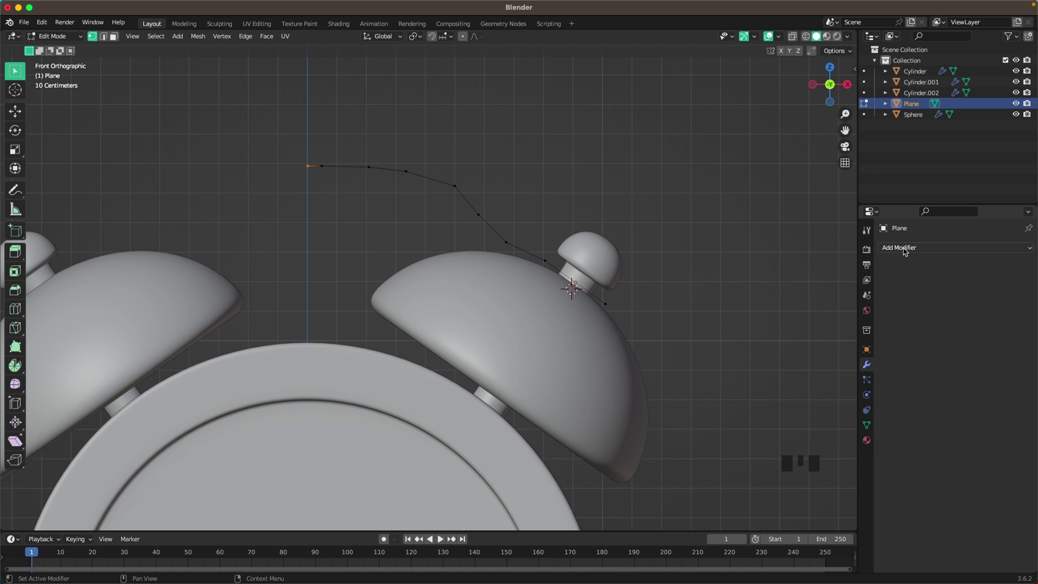
# Add a Mirror modifier to the handle strip with the Cylinder as mirror object
pyautogui.press('Tab')
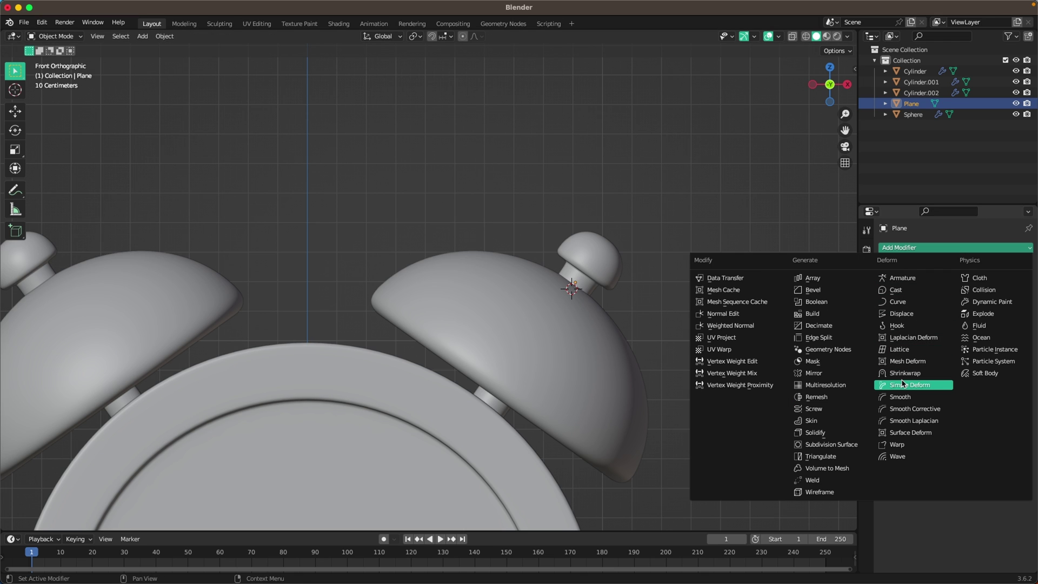
pyautogui.click(814, 376)
pyautogui.moveTo(586, 262); pyautogui.dragTo(769, 355)
pyautogui.scroll(-3)
pyautogui.click(1018, 322)
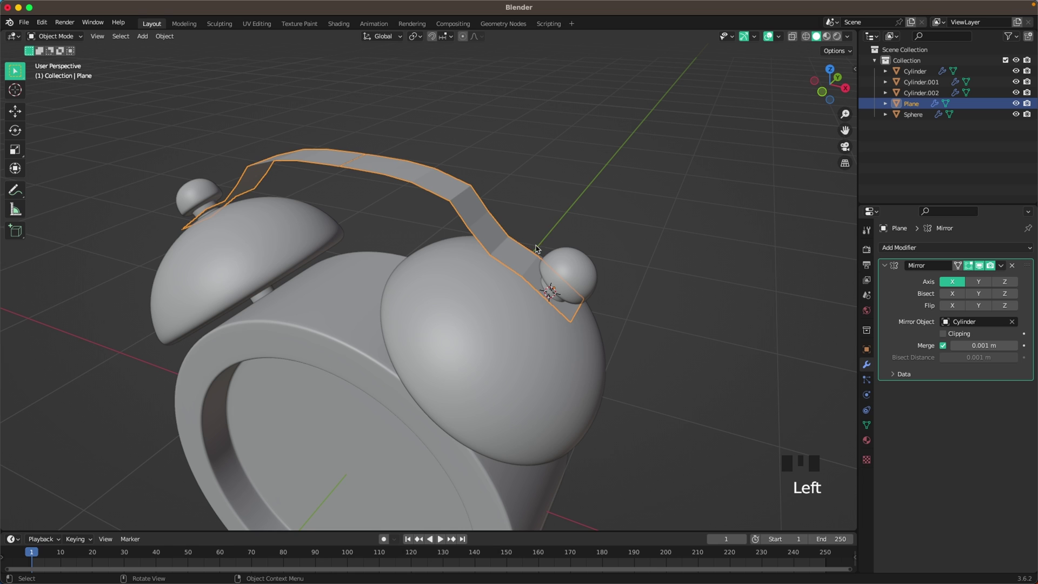
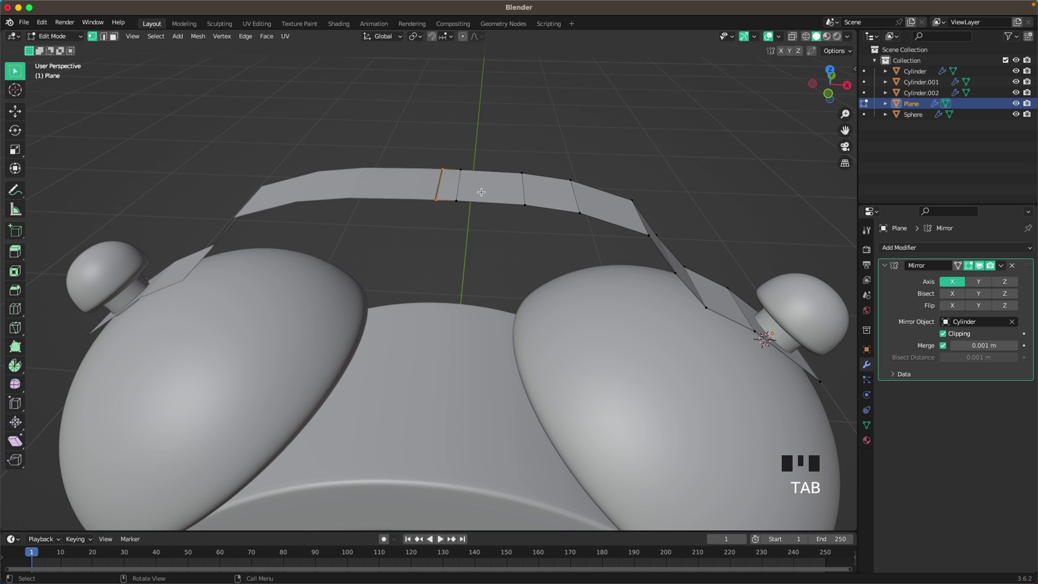
# Nudge the handle's centre point so the mirrored arch joins cleanly over the clock
pyautogui.press('`')
pyautogui.press('g')
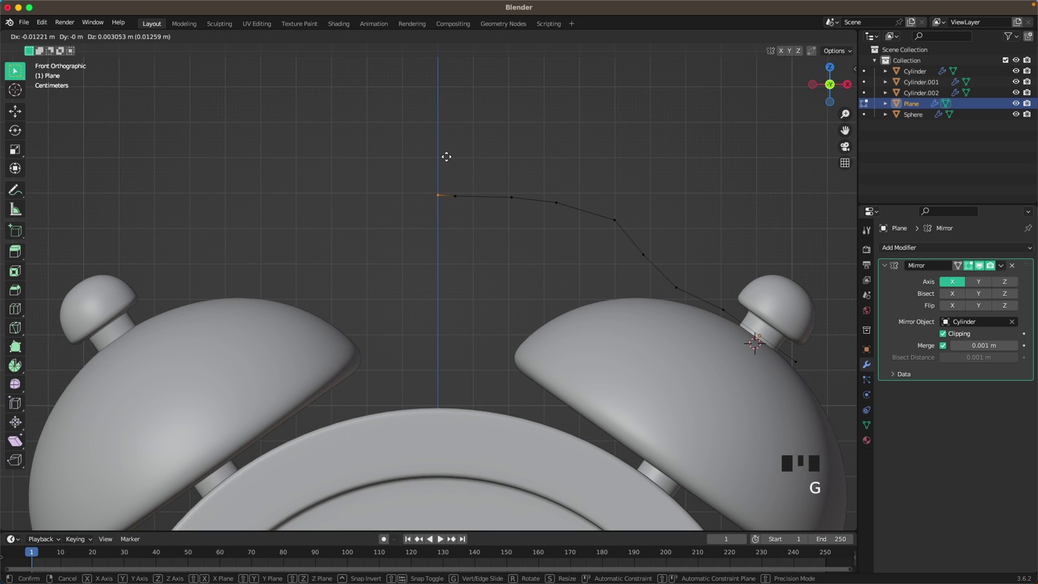
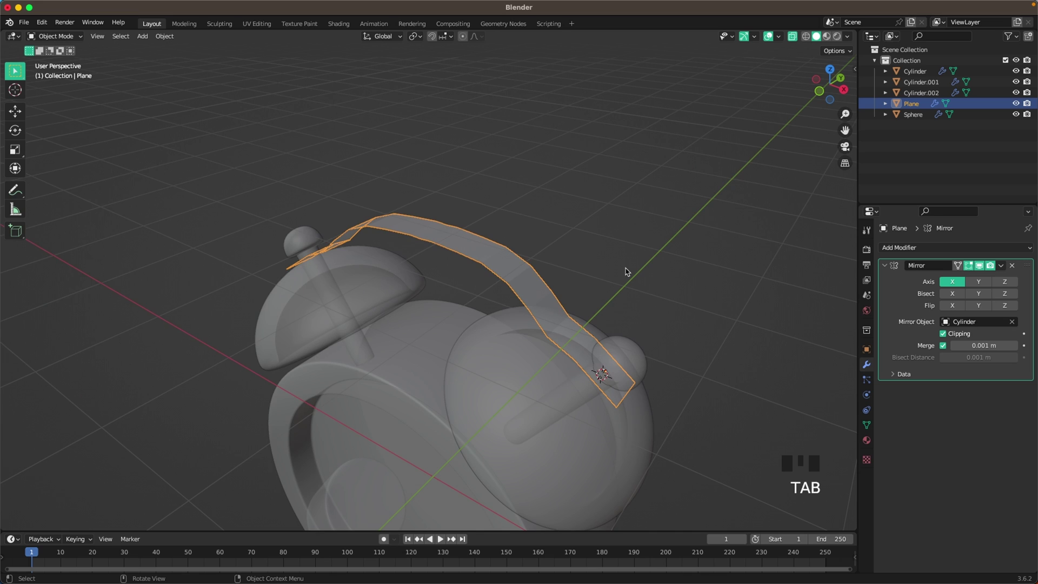
pyautogui.moveTo(1005, 266); pyautogui.dragTo(690, 213)
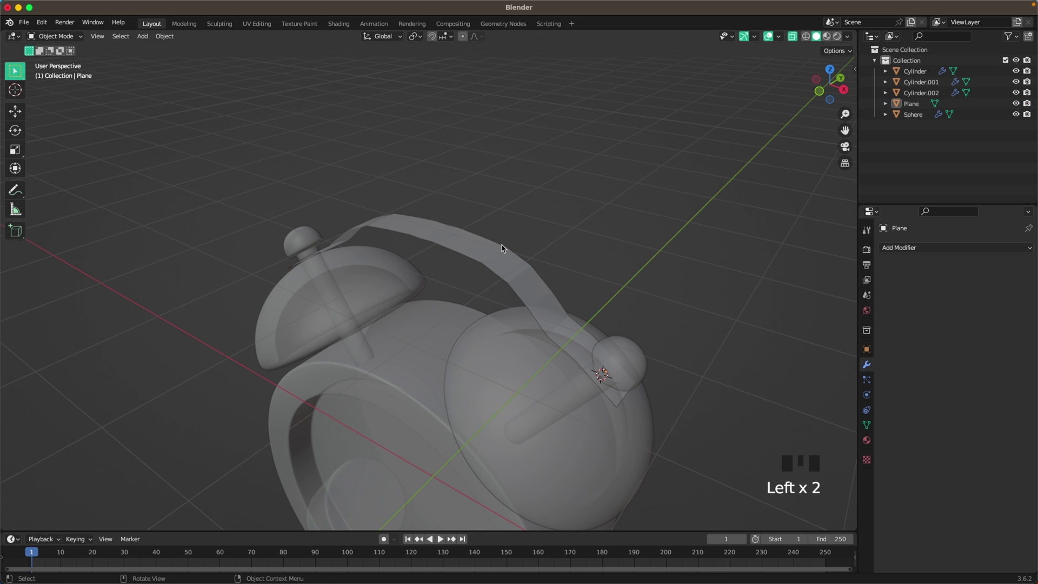
# Extrude the whole handle strip for thickness and smooth it with level-2 subdivision
pyautogui.moveTo(540, 244); pyautogui.dragTo(566, 246)
pyautogui.press('z')
pyautogui.click(489, 247)
pyautogui.press('Tab')
pyautogui.press('a')
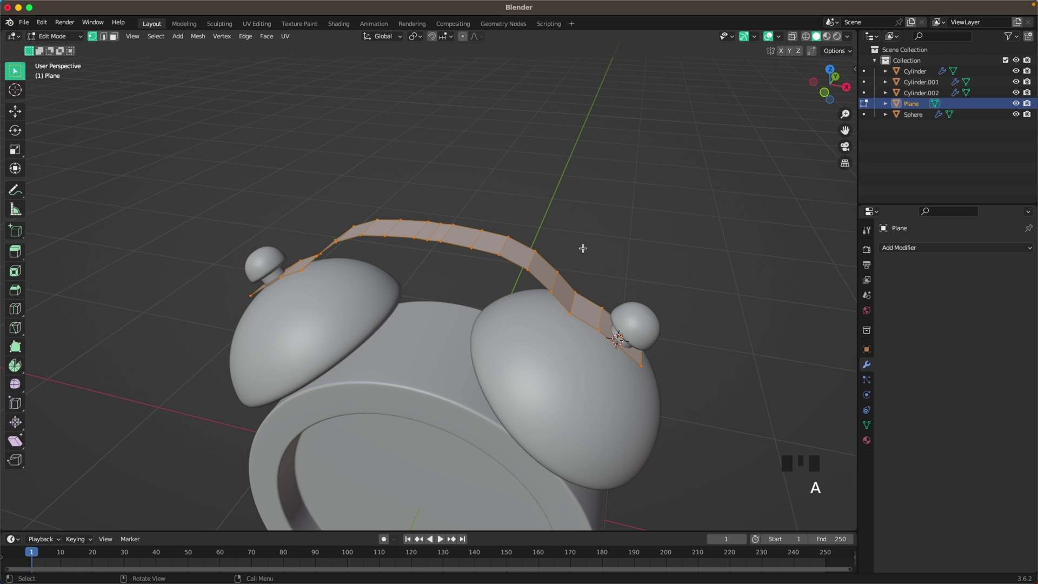
pyautogui.press('alt+e')
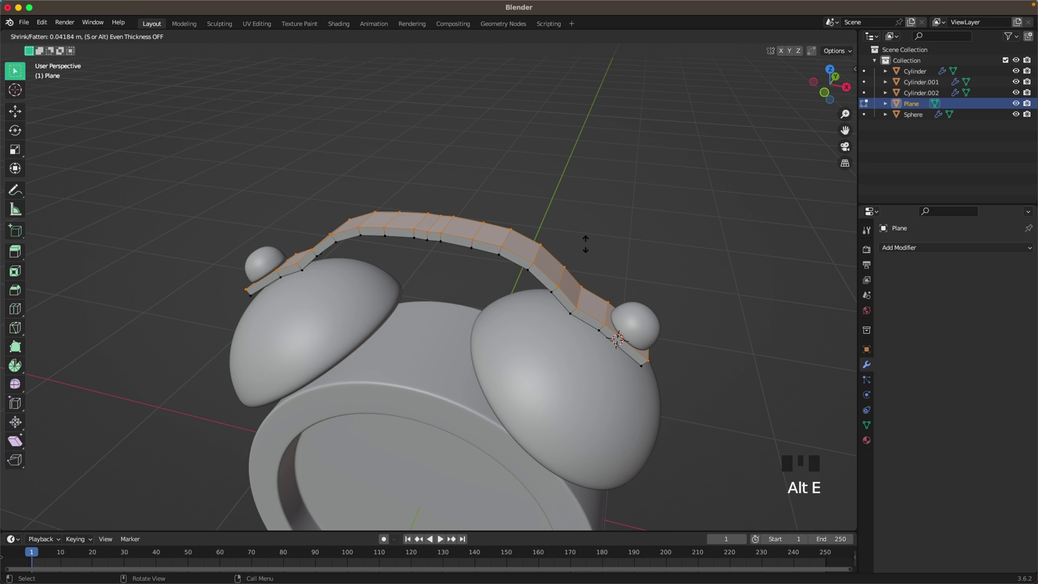
pyautogui.press('Tab')
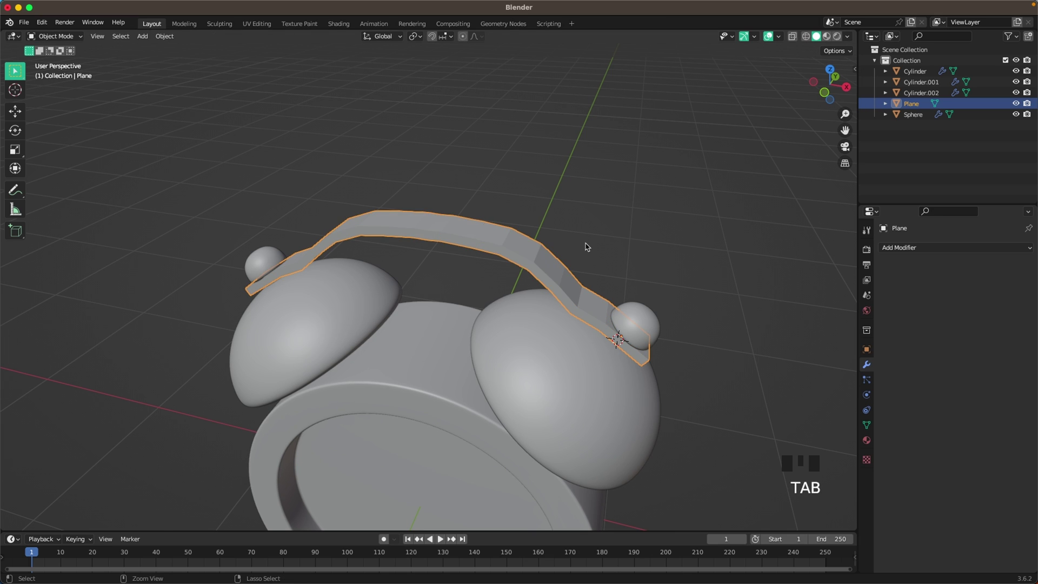
pyautogui.press('ctrl+2')
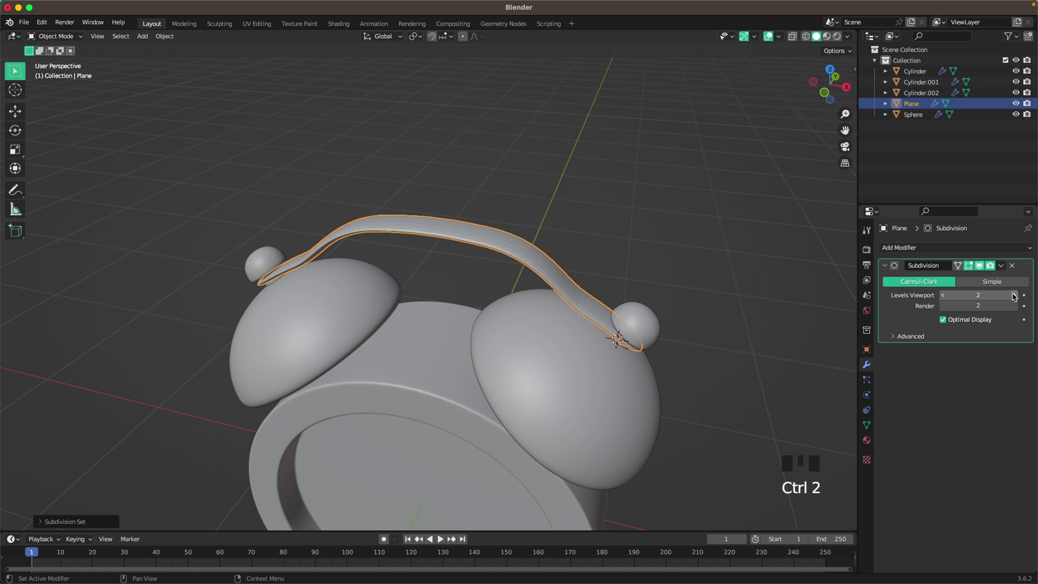
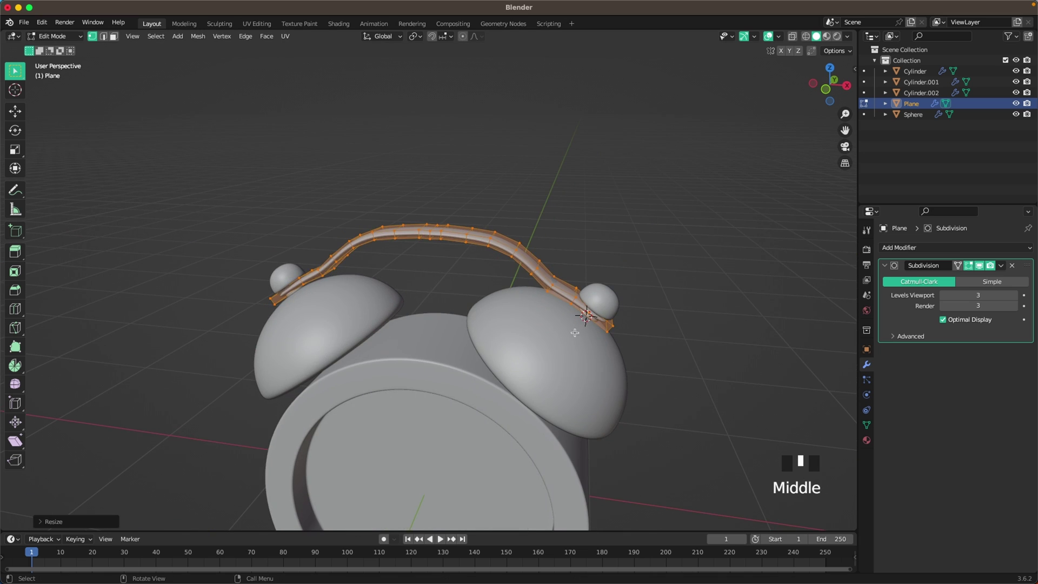
# Slim the handle into a thin rounded wire, then select the round clock body
pyautogui.press('r')
pyautogui.press('r')
pyautogui.press('Tab')
pyautogui.click(579, 188)
pyautogui.scroll(-3)
pyautogui.moveTo(572, 238); pyautogui.dragTo(571, 298)
pyautogui.scroll(-3)
pyautogui.press('`')
pyautogui.scroll(3)
pyautogui.moveTo(474, 262); pyautogui.dragTo(433, 328)
pyautogui.scroll(-3)
pyautogui.click(424, 374)
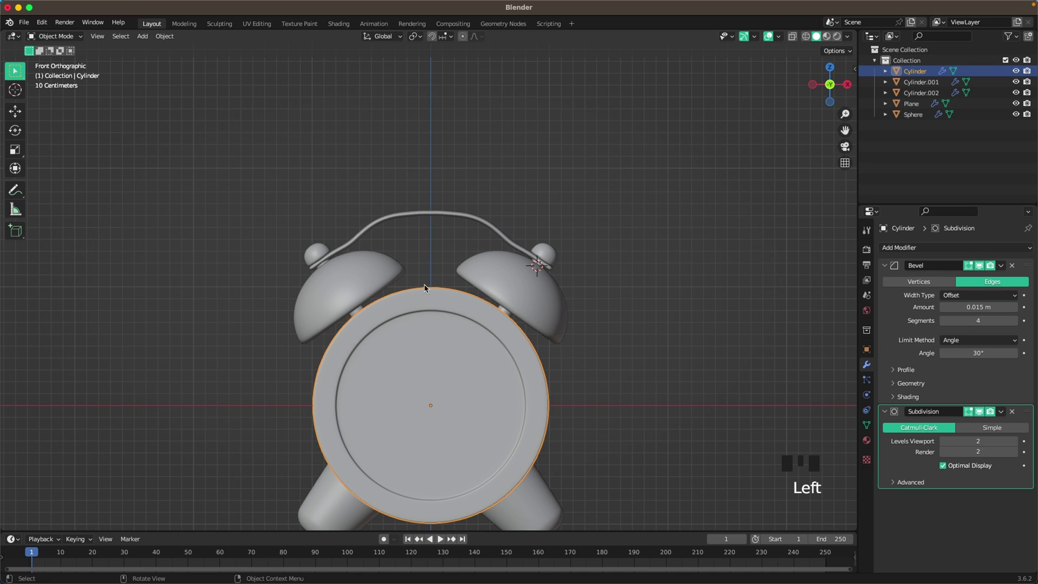
# Add a cylinder at the clock centre, shape it into a slim post and move it onto the top
pyautogui.press('shift+s')
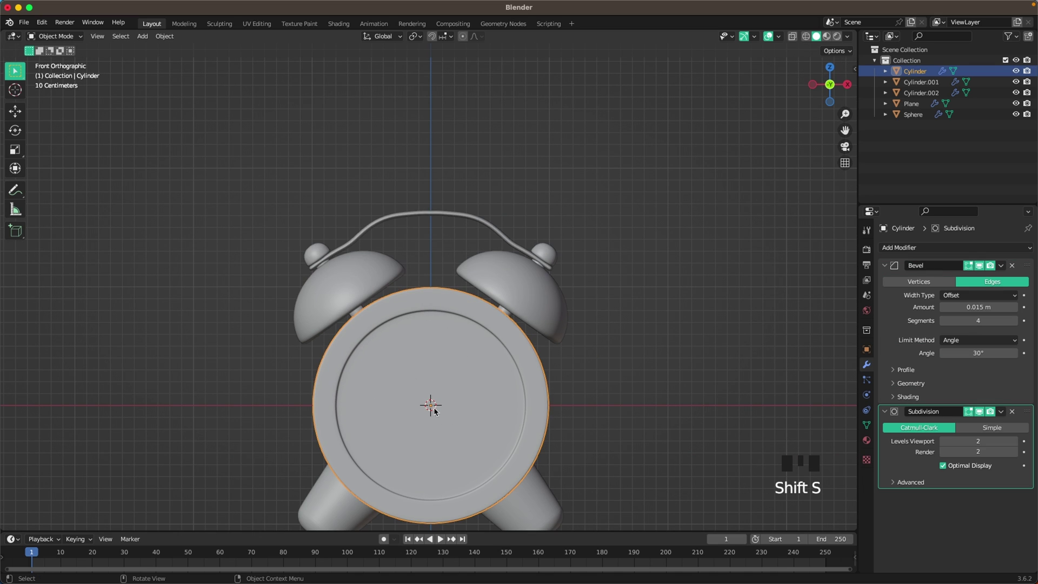
pyautogui.click(639, 290)
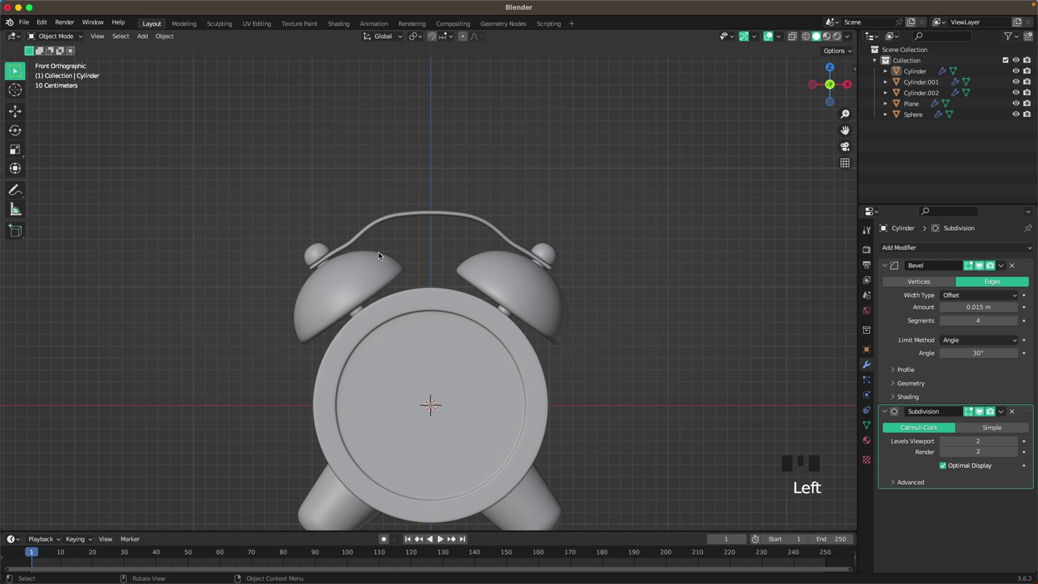
pyautogui.press('shift+a')
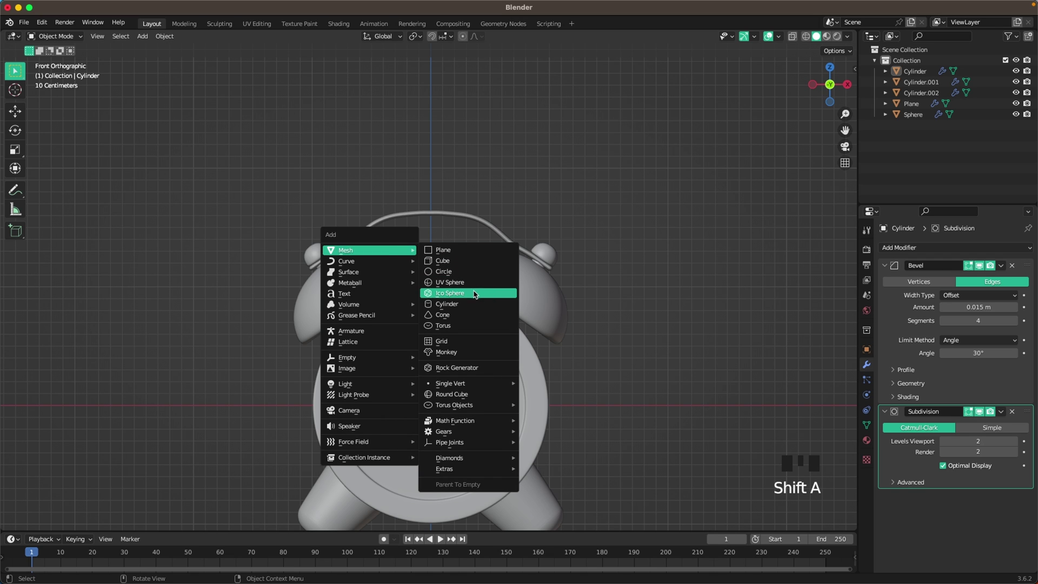
pyautogui.press('Tab')
pyautogui.press('a')
pyautogui.press('s')
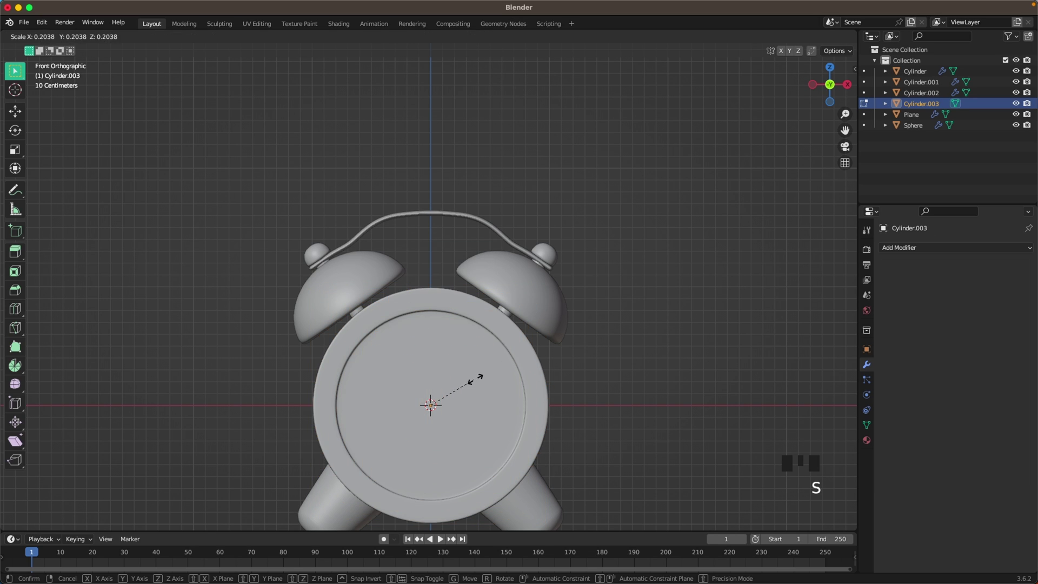
pyautogui.press('Tab')
pyautogui.press('g')
pyautogui.press('Tab')
pyautogui.press('a')
pyautogui.press('s')
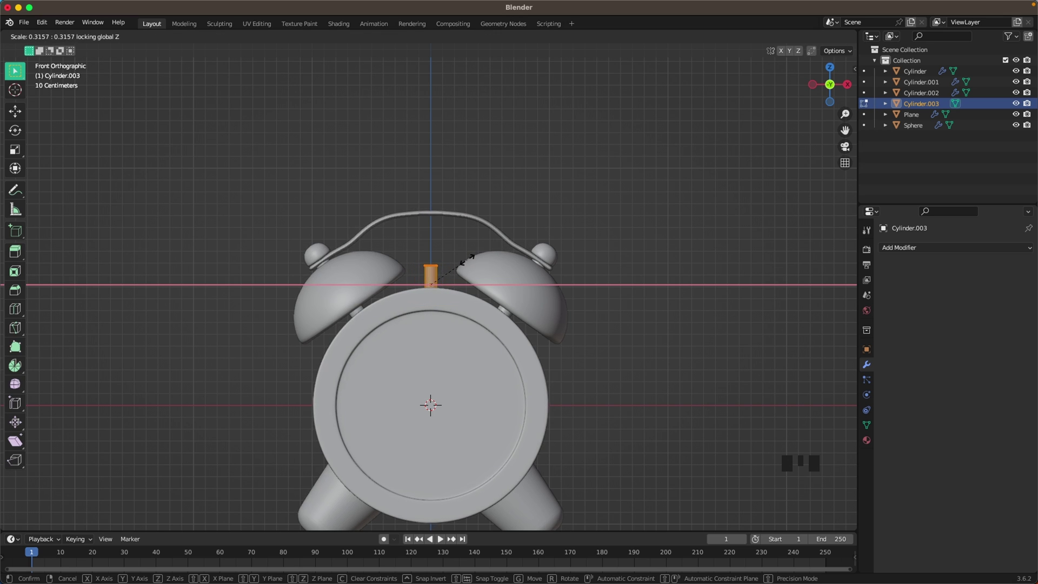
pyautogui.press('Tab')
pyautogui.scroll(3)
pyautogui.press('g')
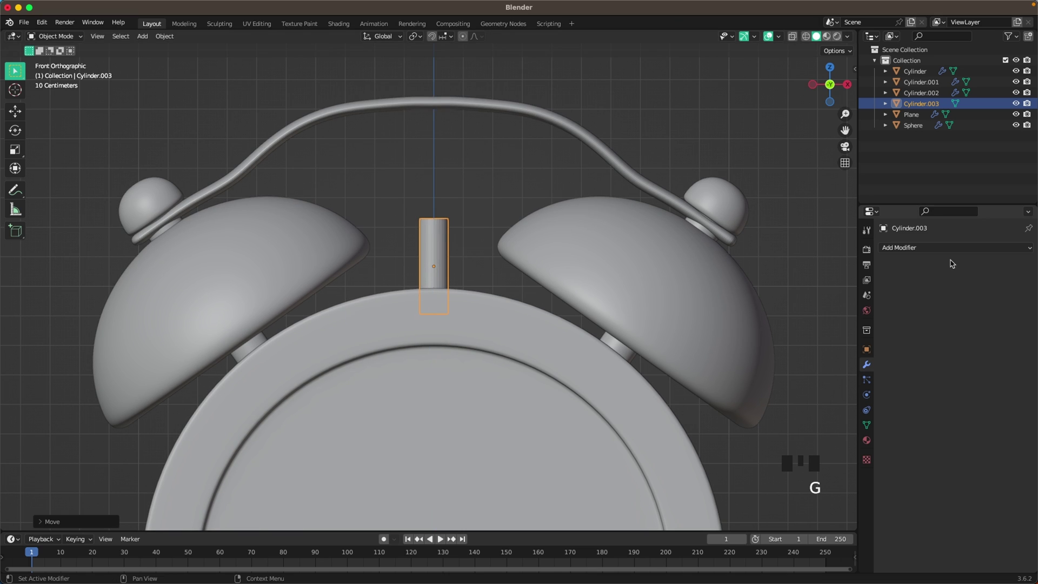
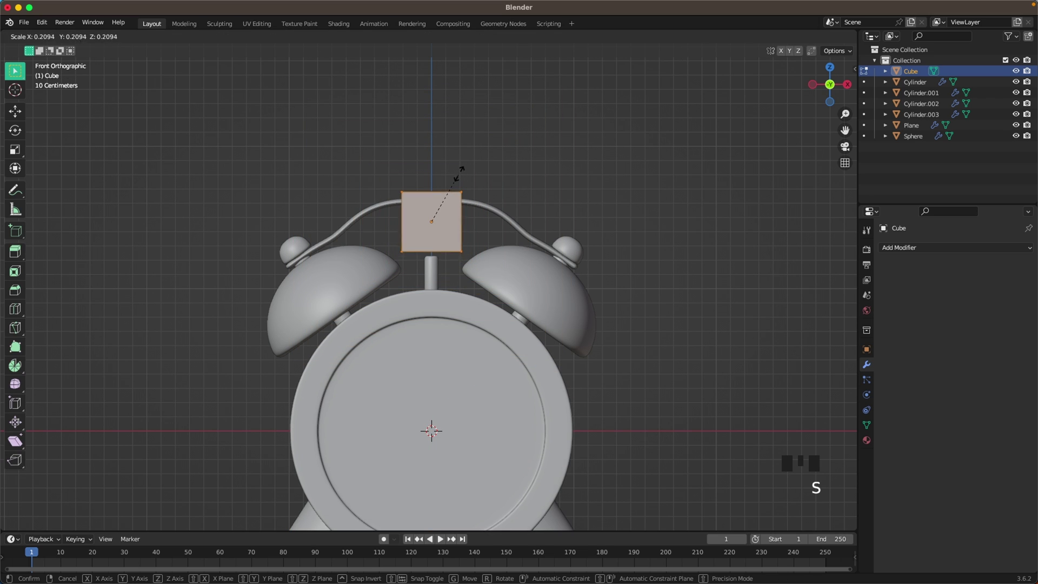
# Flatten a cube into a small block and copy the post's Bevel modifier onto it
pyautogui.press('s')
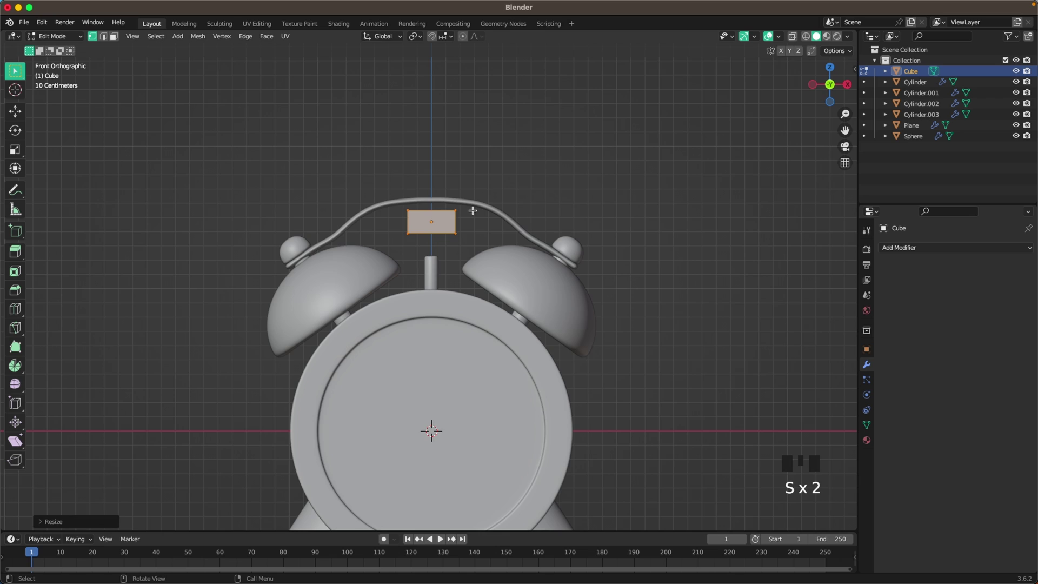
pyautogui.scroll(3)
pyautogui.press('Tab')
pyautogui.click(436, 265)
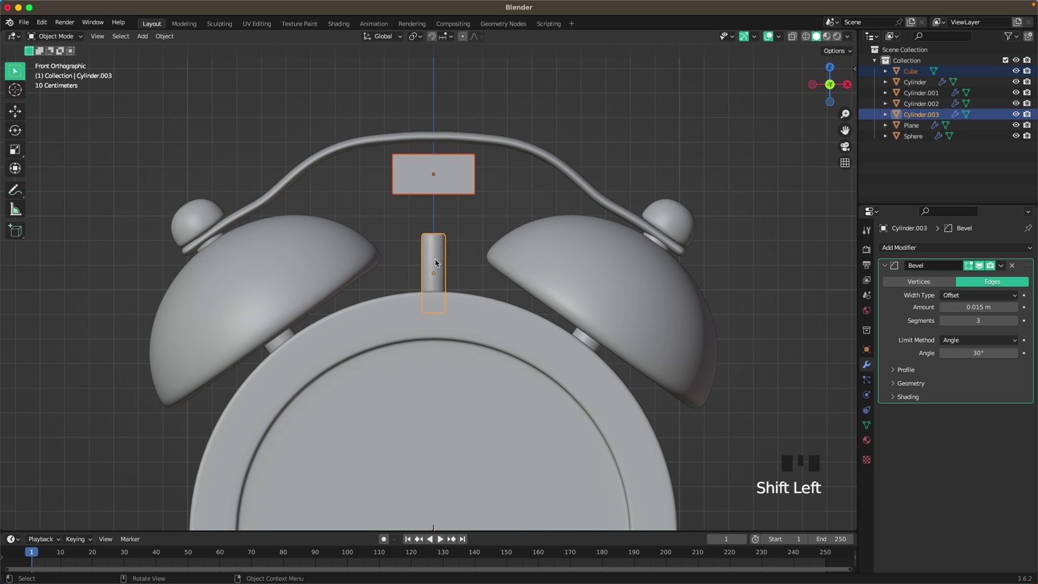
pyautogui.press('ctrl+l')
pyautogui.click(483, 192)
pyautogui.click(457, 174)
pyautogui.moveTo(457, 174); pyautogui.dragTo(506, 185)
pyautogui.click(507, 186)
pyautogui.click(463, 183)
# Lower the cap block onto the post and check the snooze button from a three-quarter angle
pyautogui.press('g')
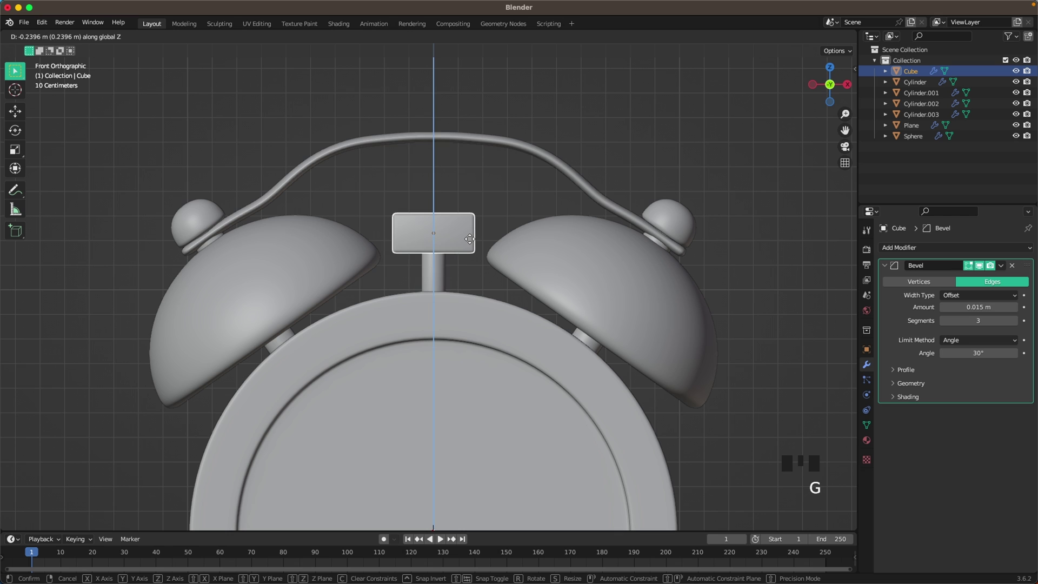
pyautogui.click(472, 187)
pyautogui.scroll(-3)
pyautogui.moveTo(535, 289); pyautogui.dragTo(500, 305)
pyautogui.scroll(-3)
pyautogui.moveTo(497, 308); pyautogui.dragTo(459, 331)
pyautogui.scroll(3)
pyautogui.scroll(-3)
# Add a small sphere at the clock centre and push it along Y against the clock face
pyautogui.press('shift+a')
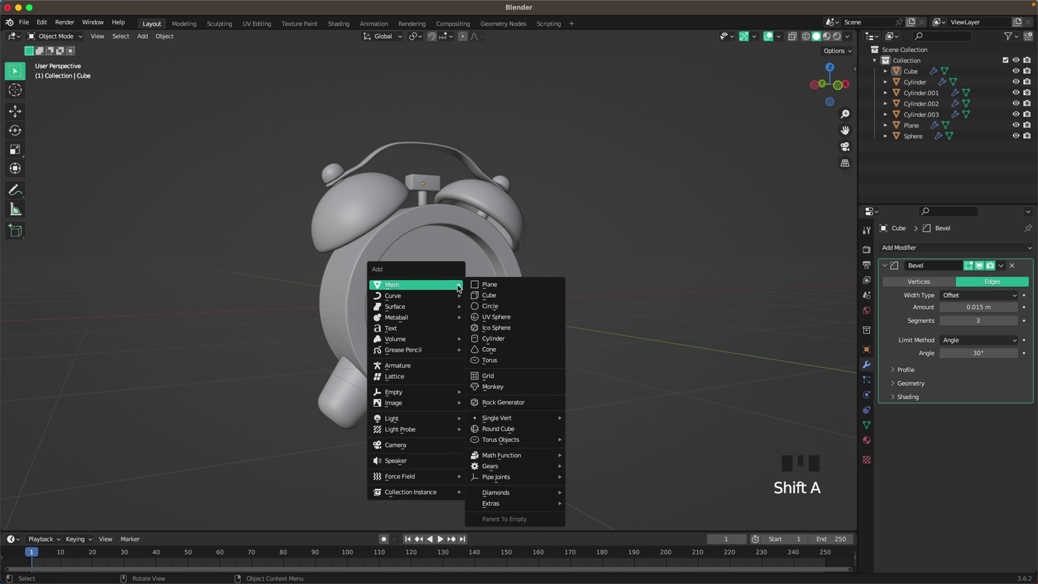
pyautogui.press('Tab')
pyautogui.press('a')
pyautogui.press('s')
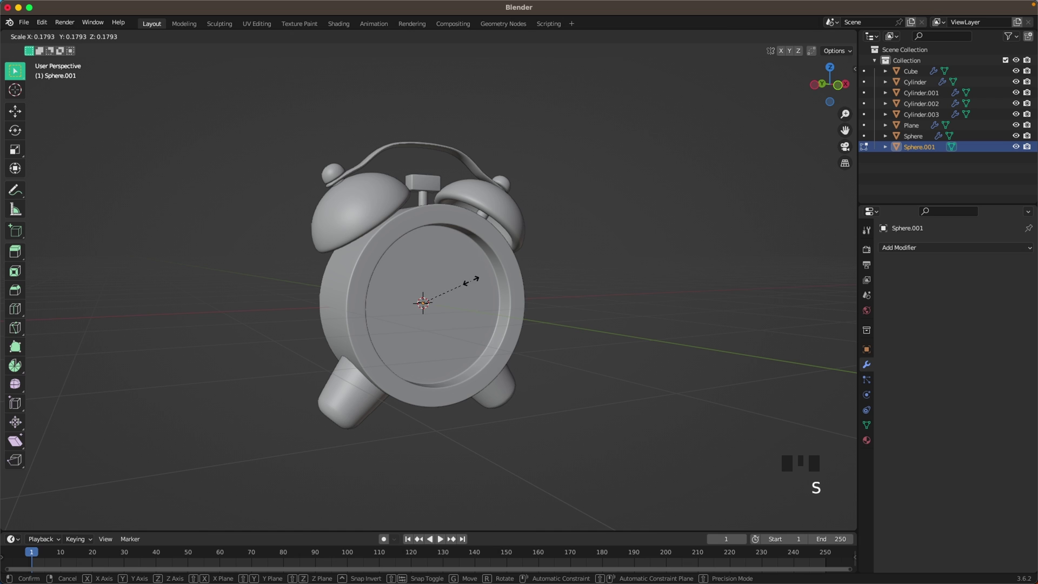
pyautogui.press('Tab')
pyautogui.press('g')
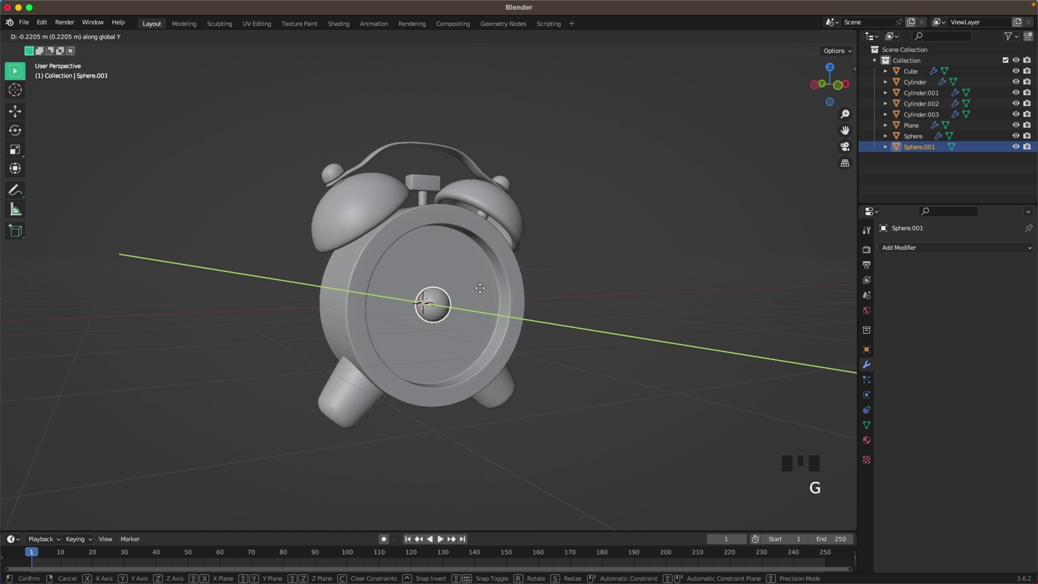
pyautogui.moveTo(500, 314); pyautogui.dragTo(441, 299)
pyautogui.press('`')
pyautogui.scroll(3)
pyautogui.moveTo(466, 215); pyautogui.dragTo(462, 208)
pyautogui.moveTo(463, 208); pyautogui.dragTo(493, 209)
pyautogui.scroll(-3)
pyautogui.scroll(-3)
# Smooth the hub sphere with a Subdivision Surface modifier and fine-tune its depth on the dial
pyautogui.press('ctrl+2')
pyautogui.scroll(3)
pyautogui.click(684, 238)
pyautogui.click(442, 259)
pyautogui.press('g')
pyautogui.click(728, 273)
pyautogui.scroll(-3)
pyautogui.moveTo(586, 278); pyautogui.dragTo(425, 273)
pyautogui.click(425, 272)
pyautogui.press('g')
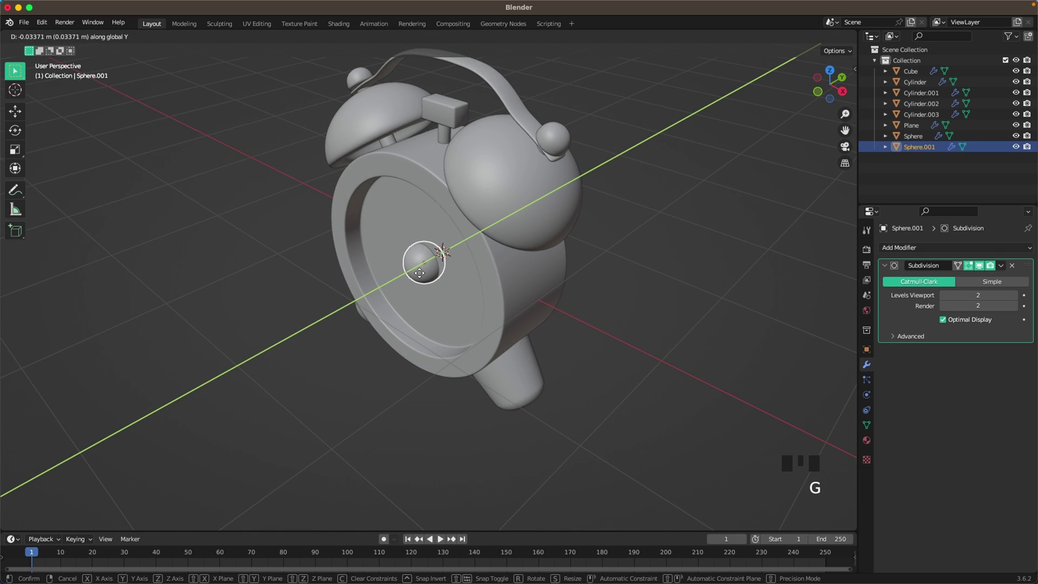
pyautogui.click(753, 291)
pyautogui.scroll(3)
pyautogui.scroll(-3)
pyautogui.moveTo(574, 292); pyautogui.dragTo(488, 269)
pyautogui.press('`')
pyautogui.scroll(3)
# Add an upright plane, shrink it to hub size, stretch it into a bar and bevel the tip
pyautogui.press('shift+a')
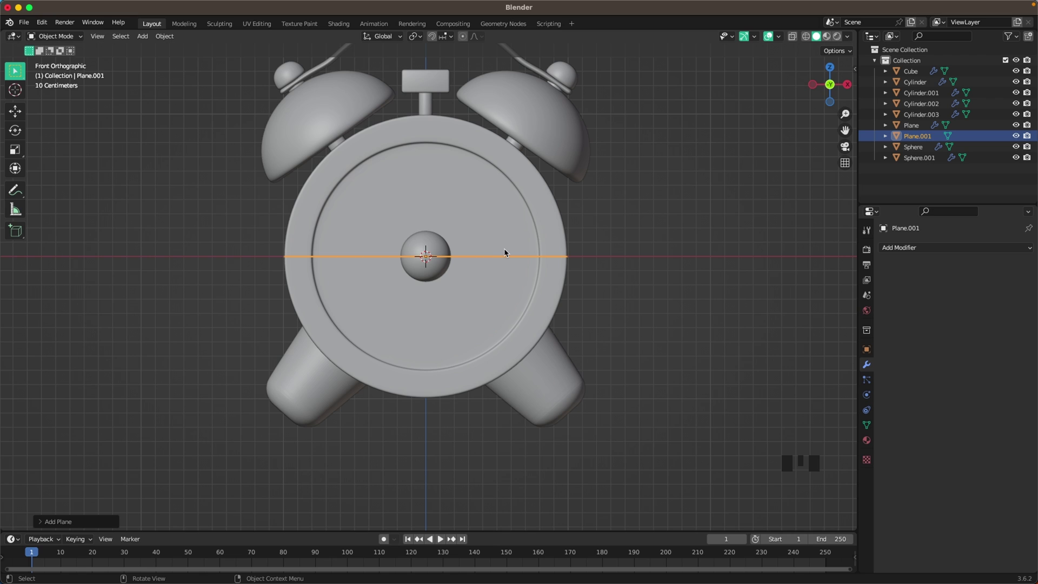
pyautogui.press('r')
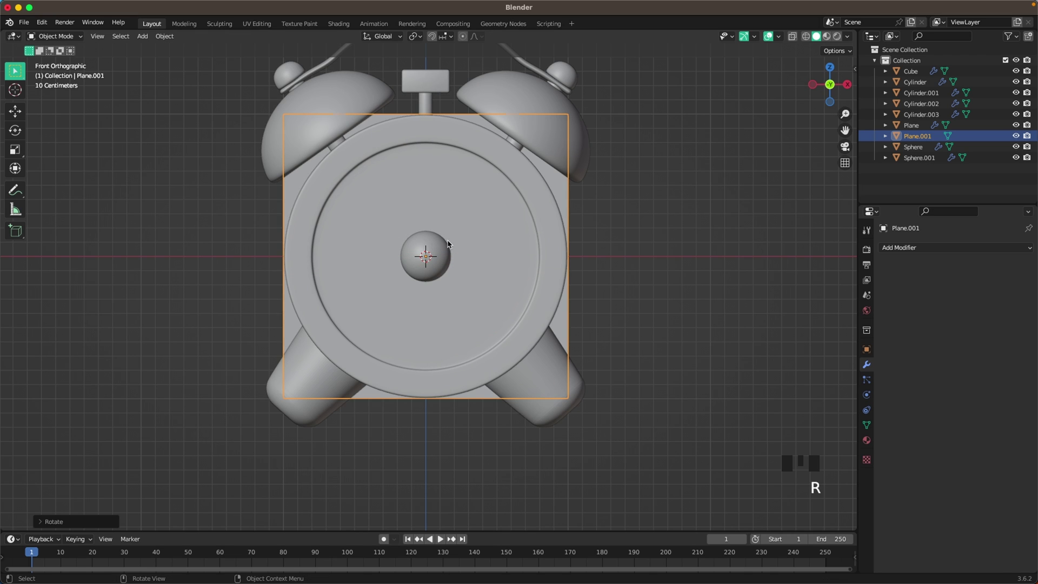
pyautogui.press('z')
pyautogui.press('Tab')
pyautogui.press('s')
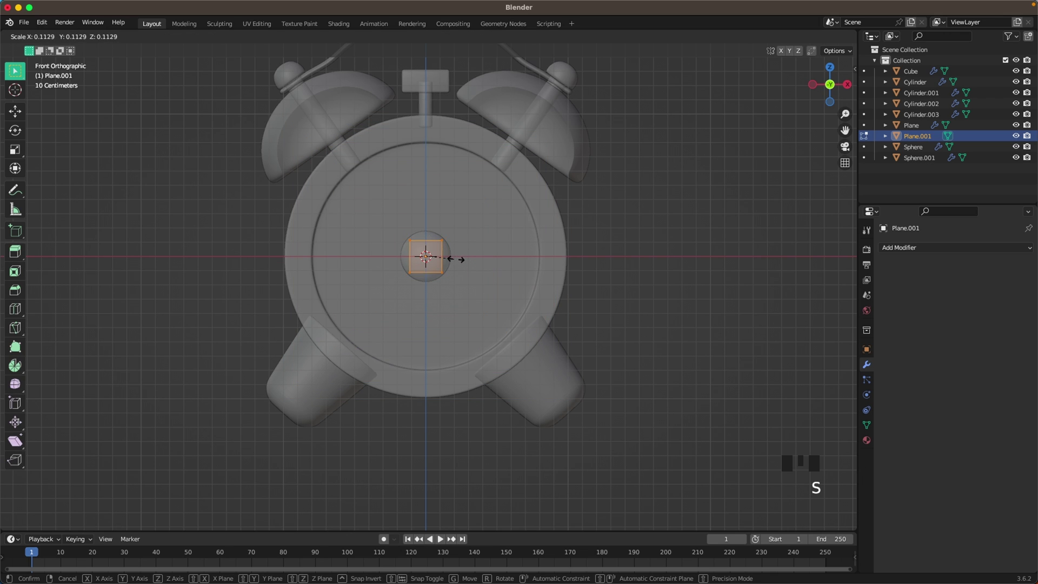
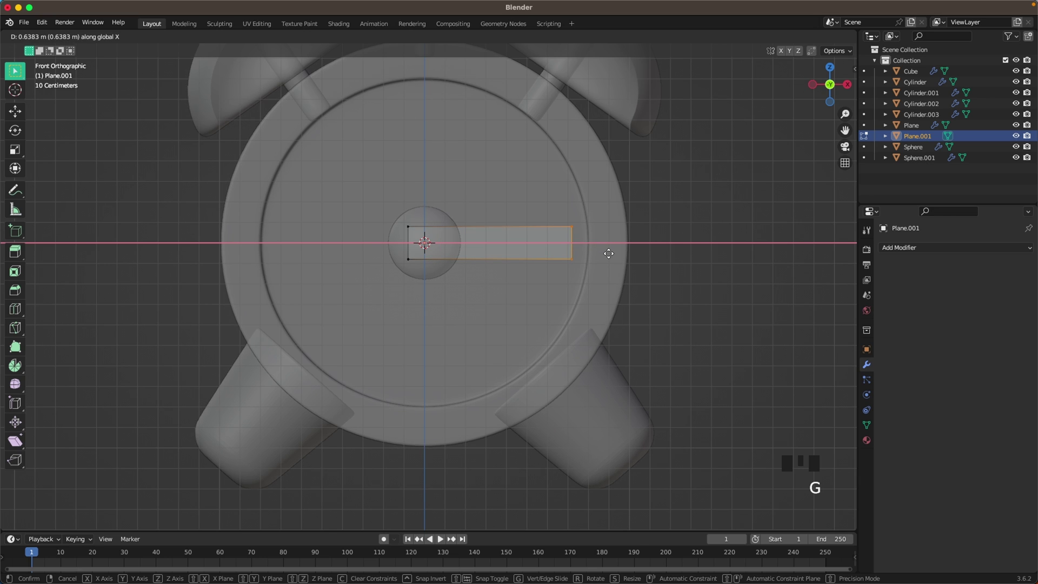
pyautogui.press('s')
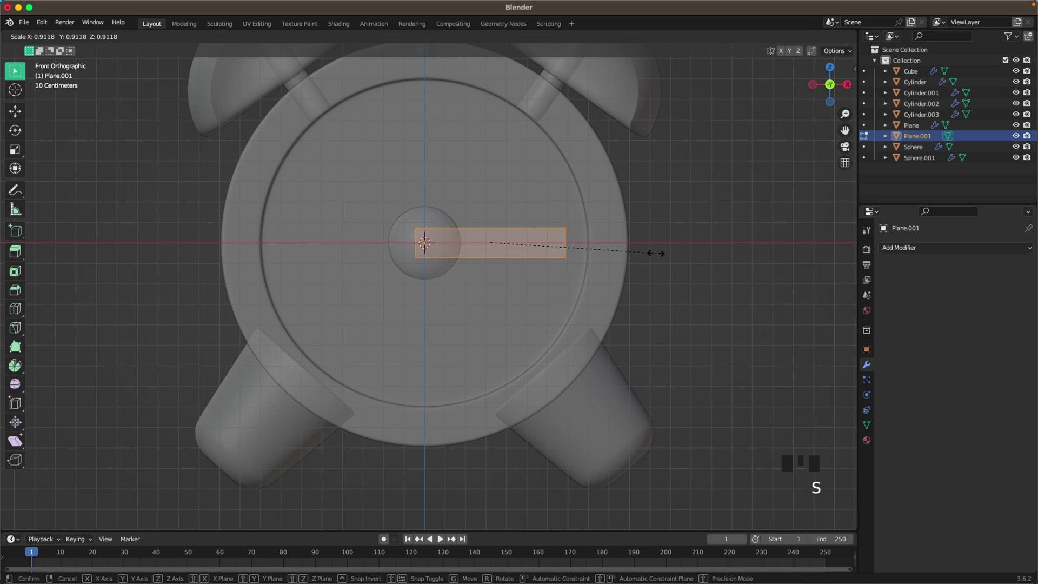
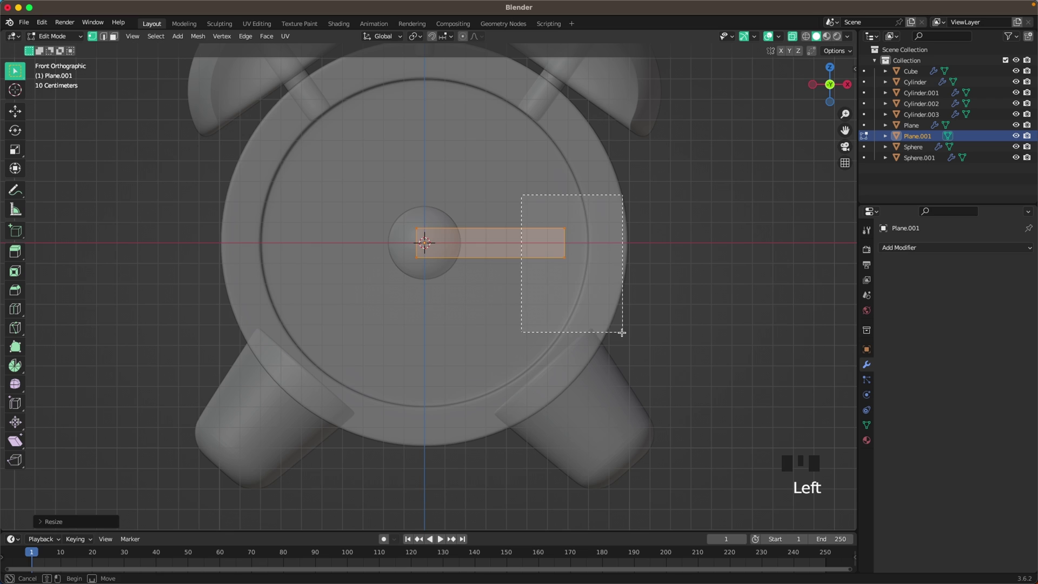
pyautogui.press('b')
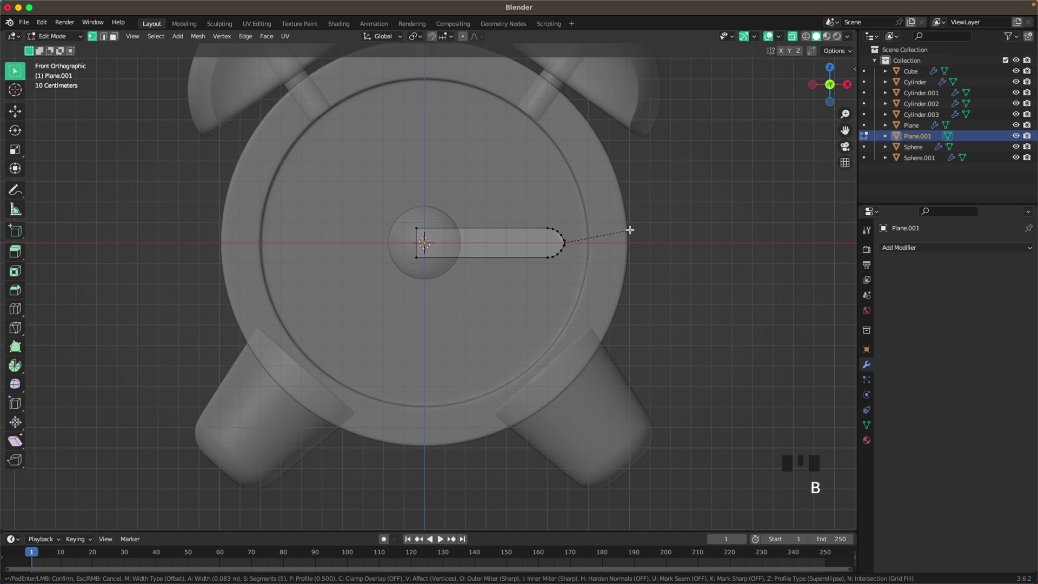
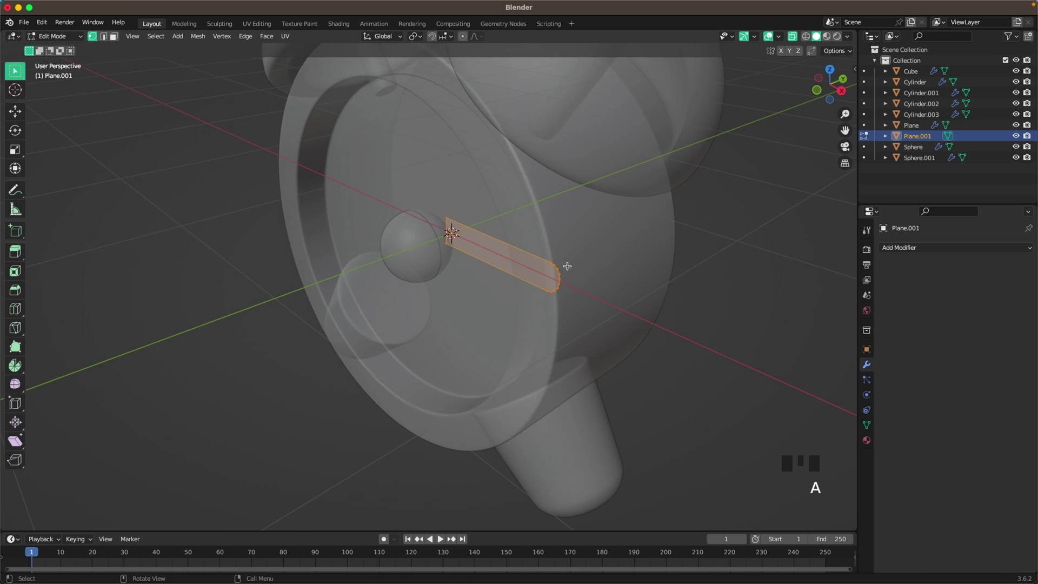
# Extrude the hand for thickness and move it along the depth axis onto the clock face
pyautogui.press('e')
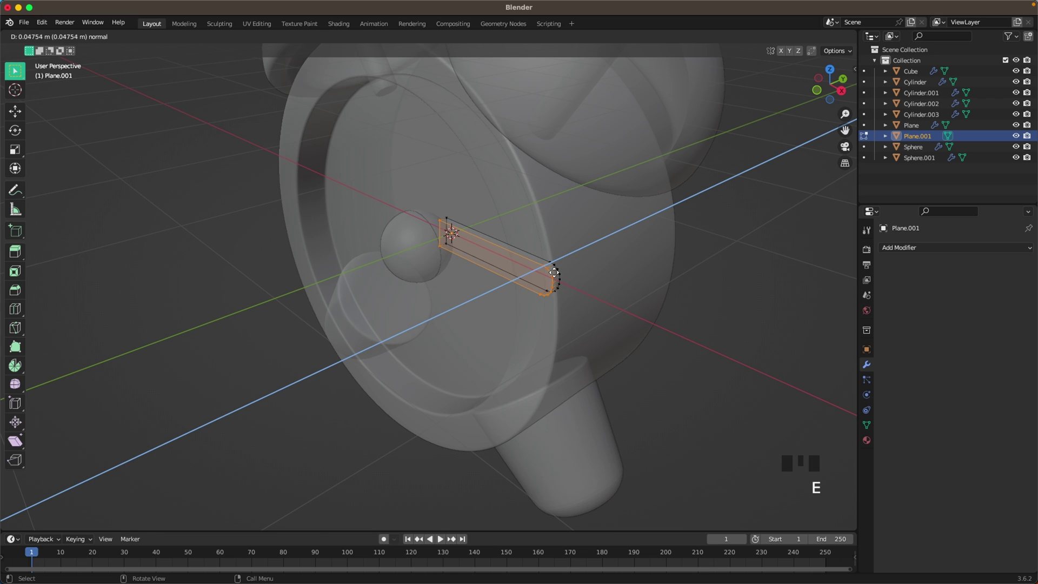
pyautogui.press('Tab')
pyautogui.press('z')
pyautogui.press('g')
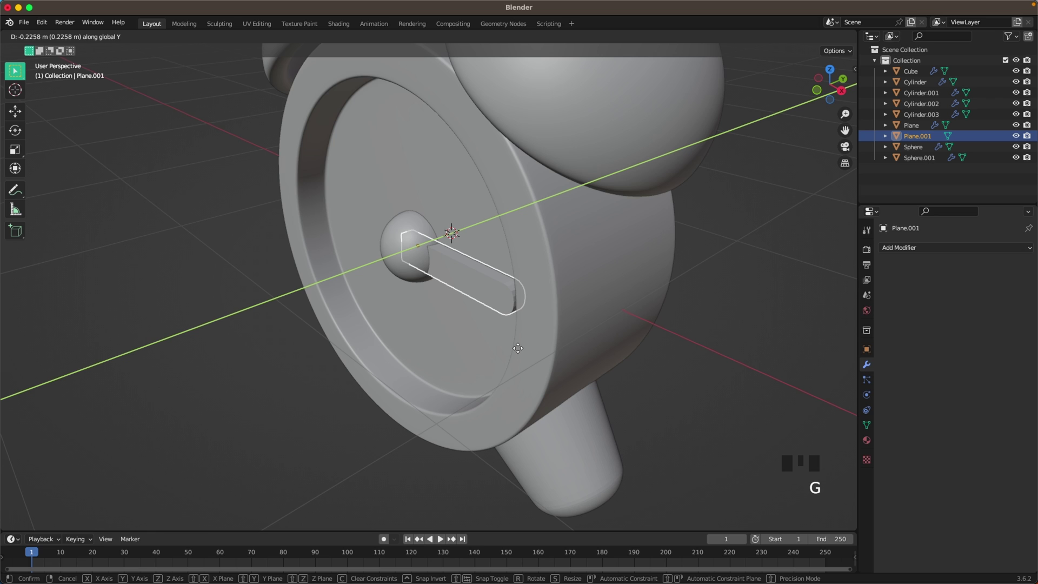
pyautogui.moveTo(528, 317); pyautogui.dragTo(411, 307)
pyautogui.scroll(3)
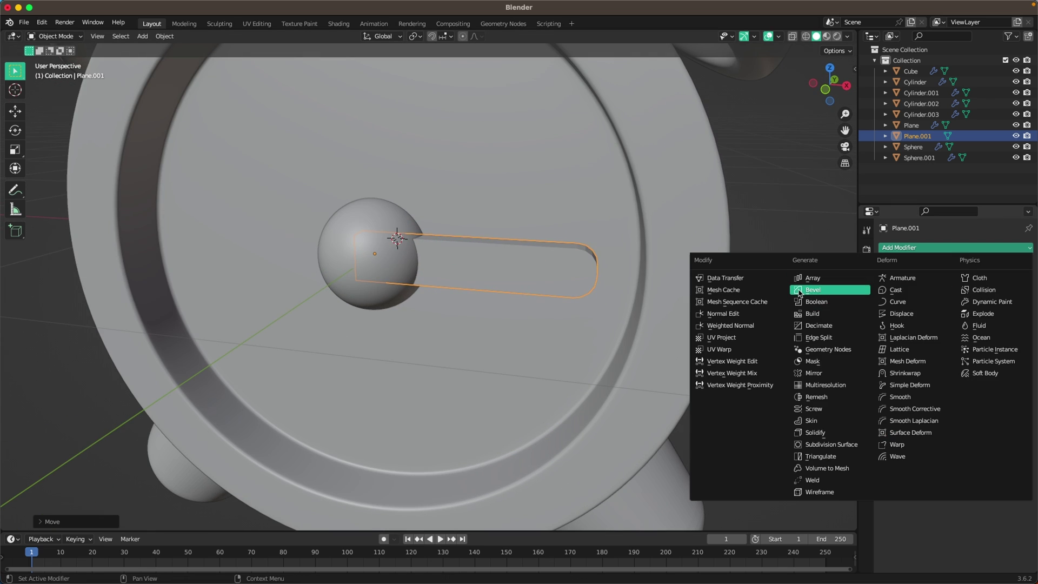
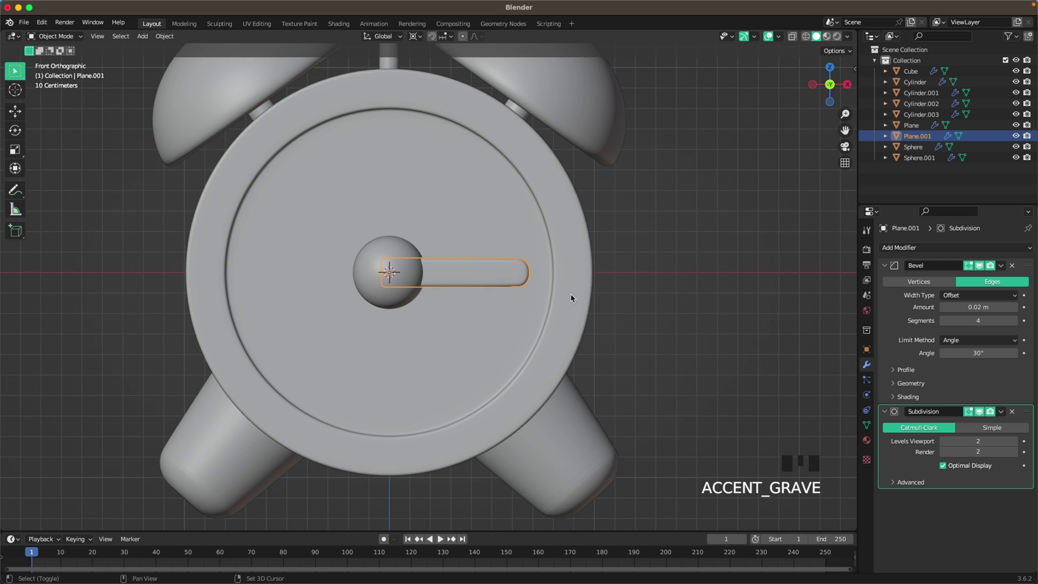
# Duplicate the hand rotated to point up-left, then shorten the original hand
pyautogui.press('shift+d')
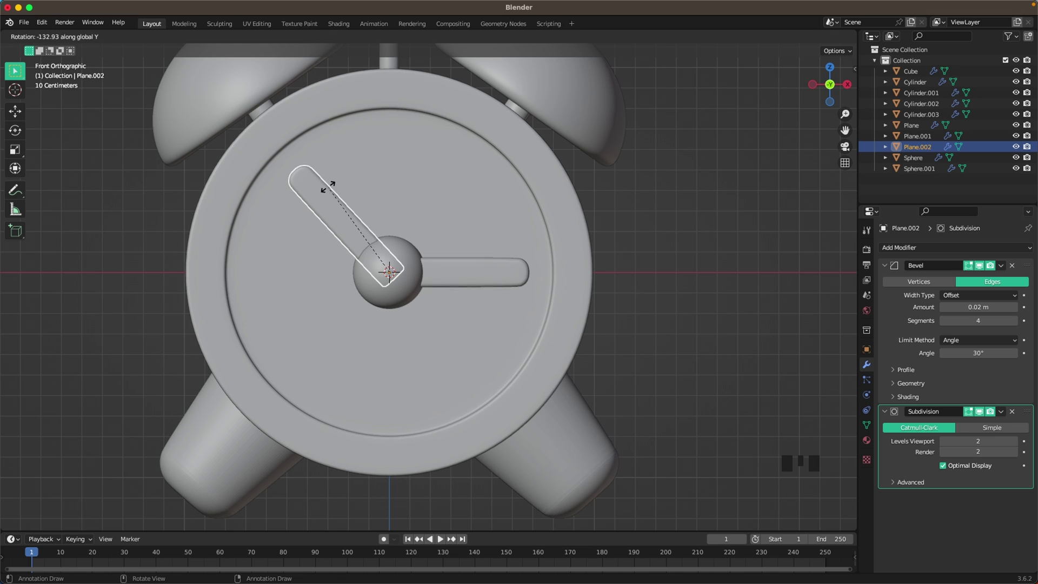
pyautogui.click(493, 277)
pyautogui.press('r')
pyautogui.press('Tab')
pyautogui.press('z')
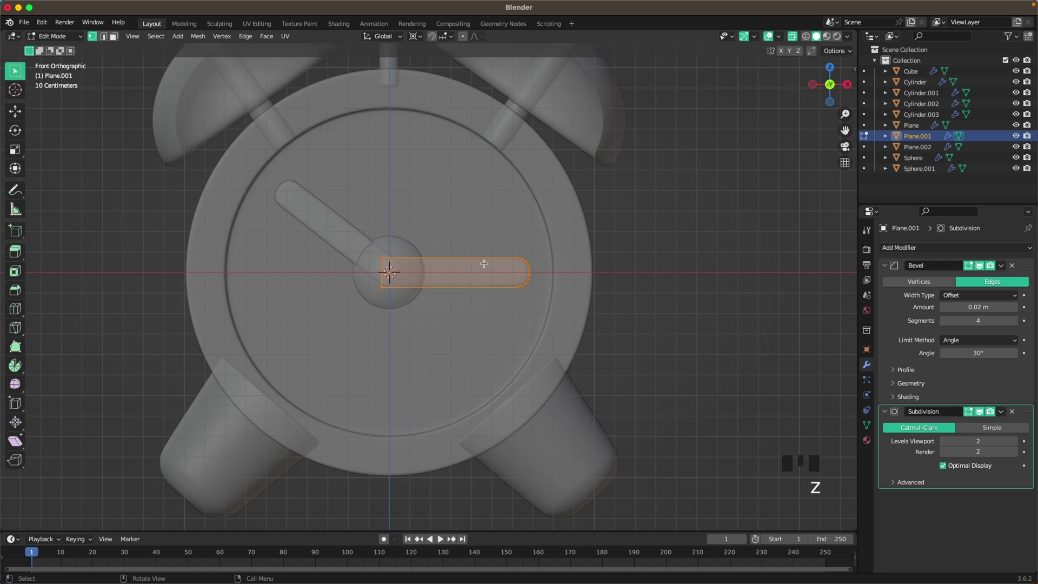
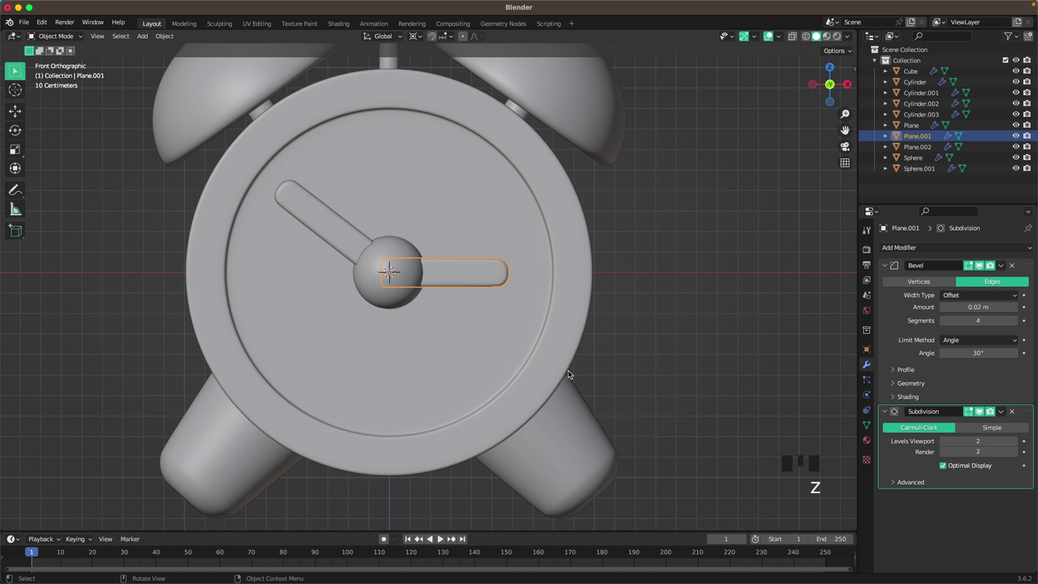
# Tilt the first hand up to the right around Y and return to front view
pyautogui.press('r')
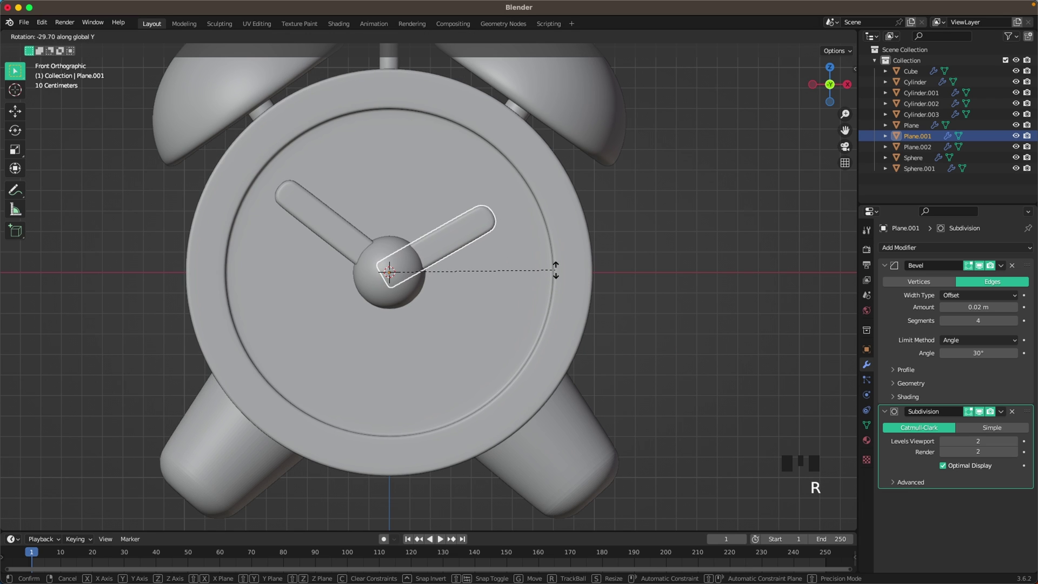
pyautogui.click(640, 265)
pyautogui.scroll(-3)
pyautogui.moveTo(599, 322); pyautogui.dragTo(601, 333)
pyautogui.scroll(3)
pyautogui.press('`')
pyautogui.scroll(3)
# Add a cube and scale it down into a small thin bar for an hour marker
pyautogui.press('shift+a')
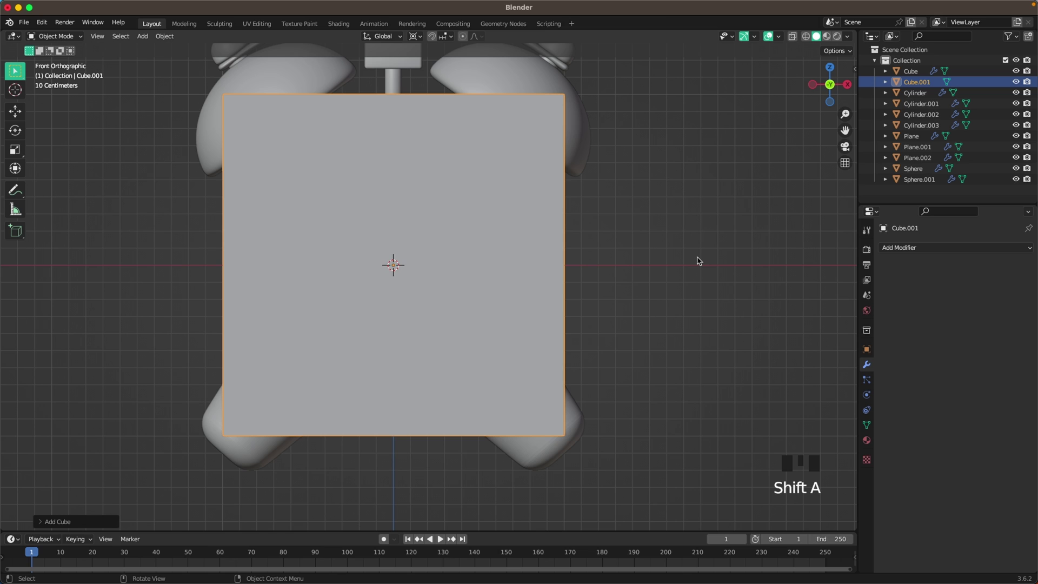
pyautogui.press('Tab')
pyautogui.press('s')
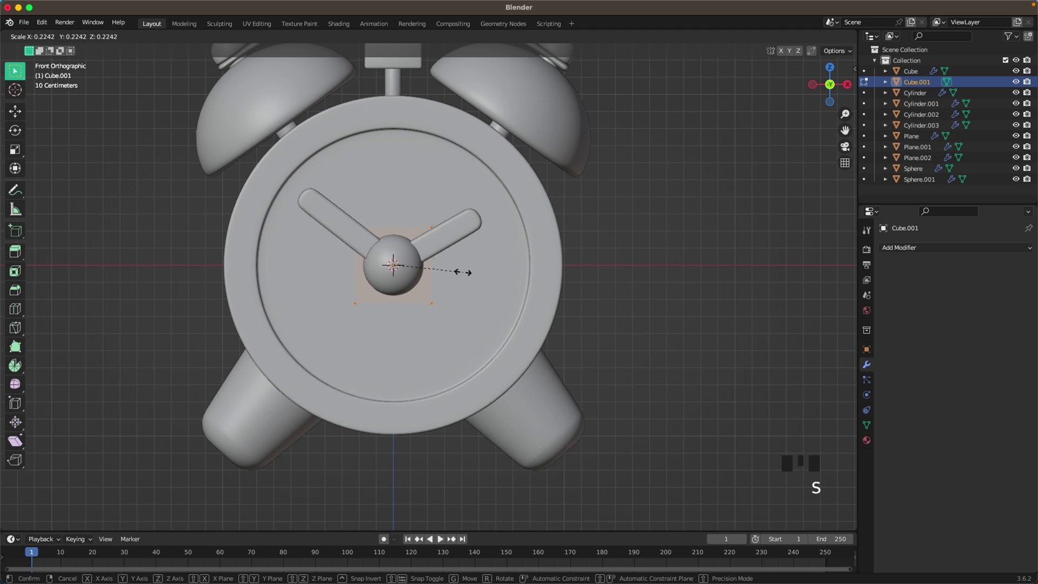
pyautogui.press('z')
pyautogui.scroll(3)
pyautogui.press('s')
pyautogui.press('s')
pyautogui.press('Tab')
# Move the marker up to the 12 o'clock spot and onto the dial's depth
pyautogui.press('g')
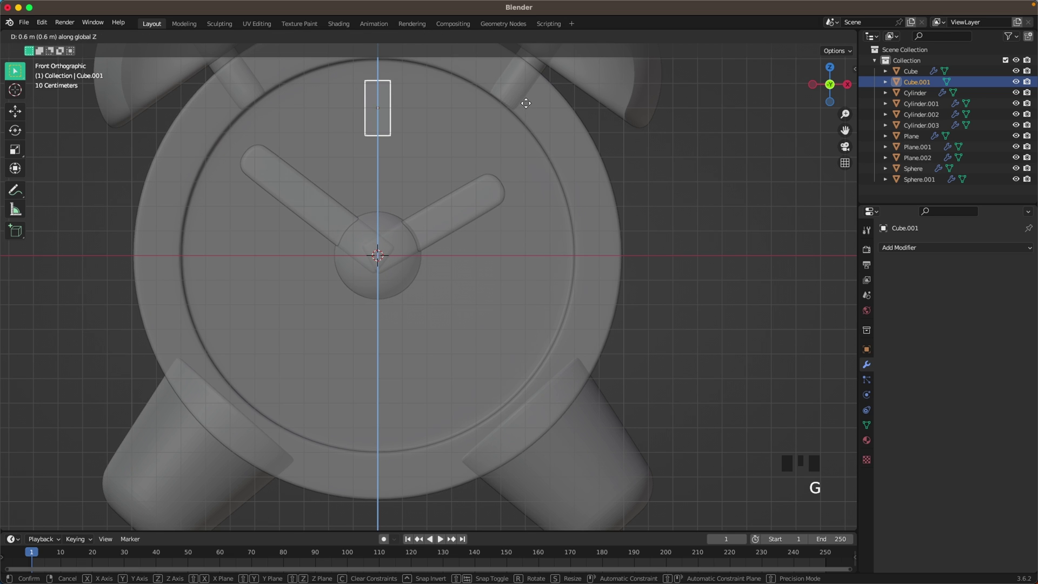
pyautogui.press('z')
pyautogui.moveTo(558, 240); pyautogui.dragTo(536, 250)
pyautogui.scroll(-3)
pyautogui.press('g')
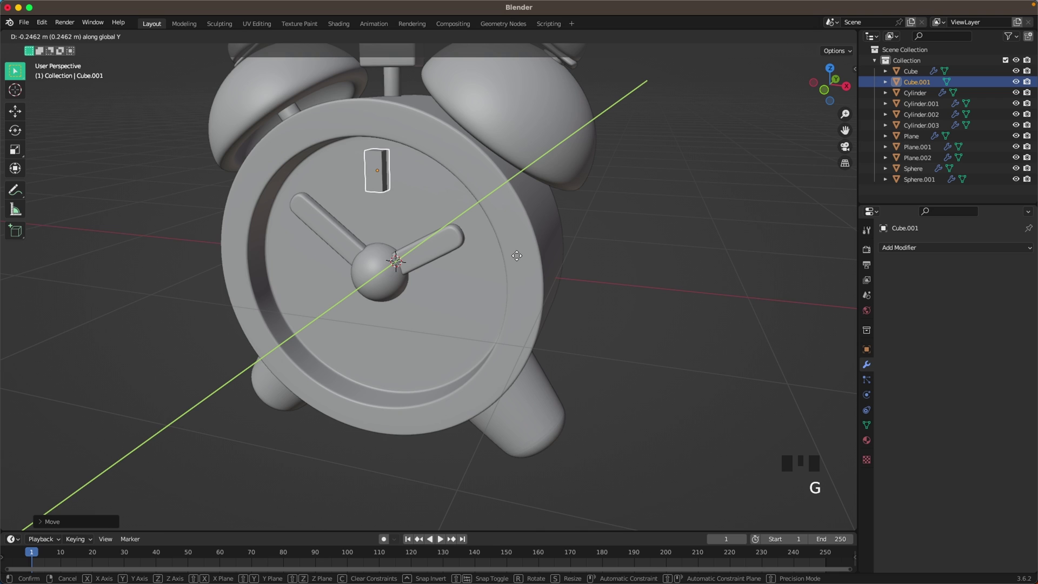
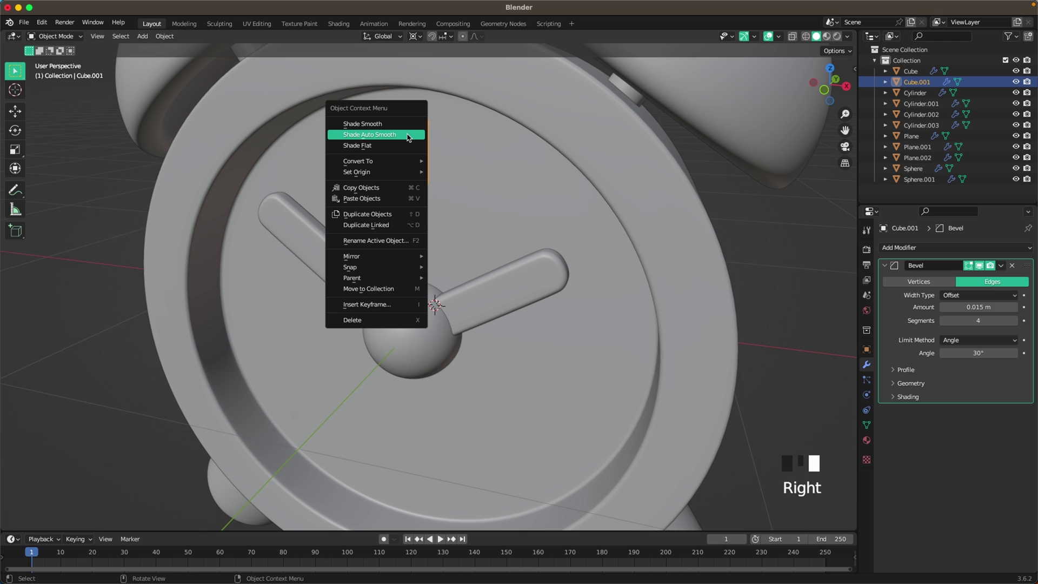
# Give the marker Bevel and Auto Smooth shading and seat it flush against the clock face
pyautogui.click(417, 132)
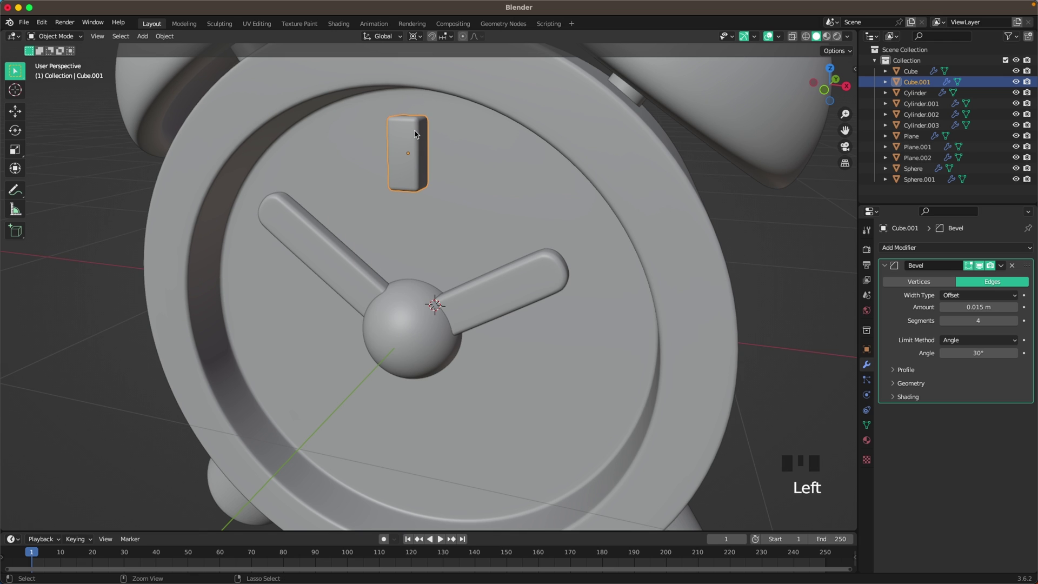
pyautogui.press('ctrl+2')
pyautogui.click(417, 135)
pyautogui.moveTo(496, 162); pyautogui.dragTo(556, 158)
pyautogui.scroll(-3)
pyautogui.moveTo(551, 175); pyautogui.dragTo(562, 189)
pyautogui.scroll(3)
pyautogui.press('g')
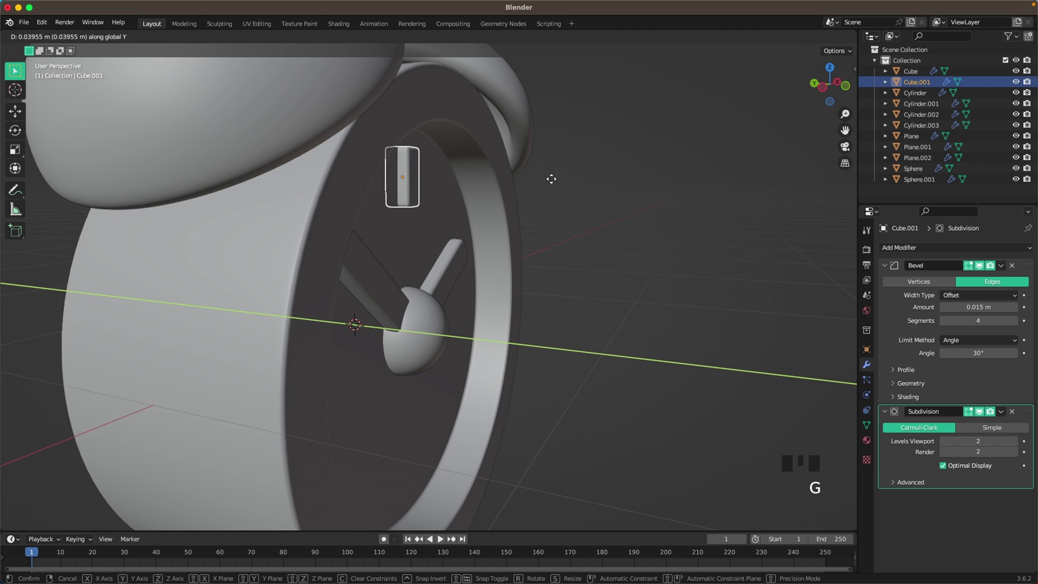
pyautogui.click(581, 182)
pyautogui.scroll(-3)
pyautogui.moveTo(551, 253); pyautogui.dragTo(428, 238)
pyautogui.click(429, 239)
pyautogui.scroll(3)
pyautogui.scroll(-3)
# Slightly enlarge and re-centre the marker, then make a linked Alt+D copy of it
pyautogui.press('Tab')
pyautogui.press('a')
pyautogui.press('s')
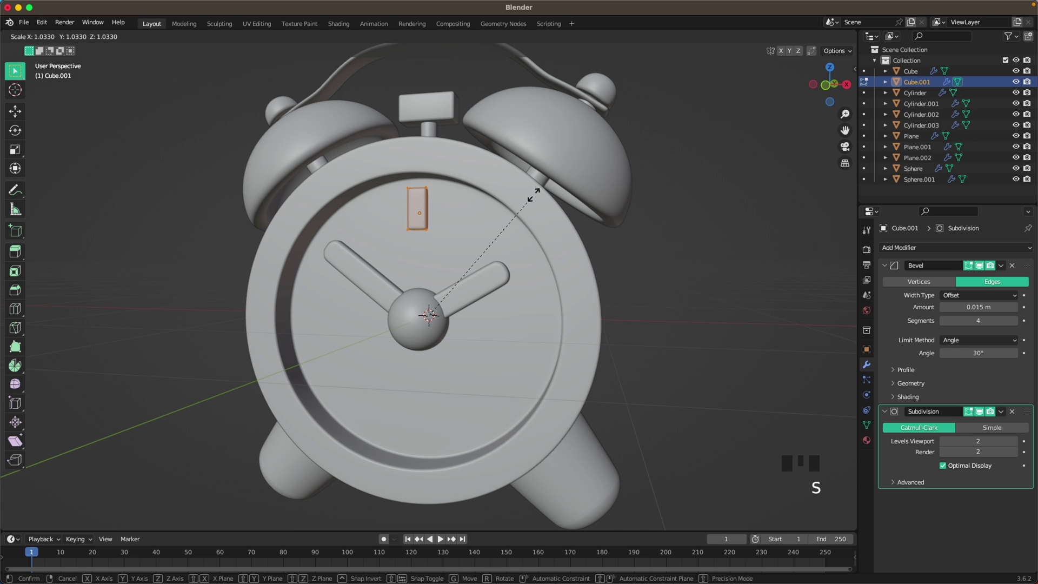
pyautogui.press('g')
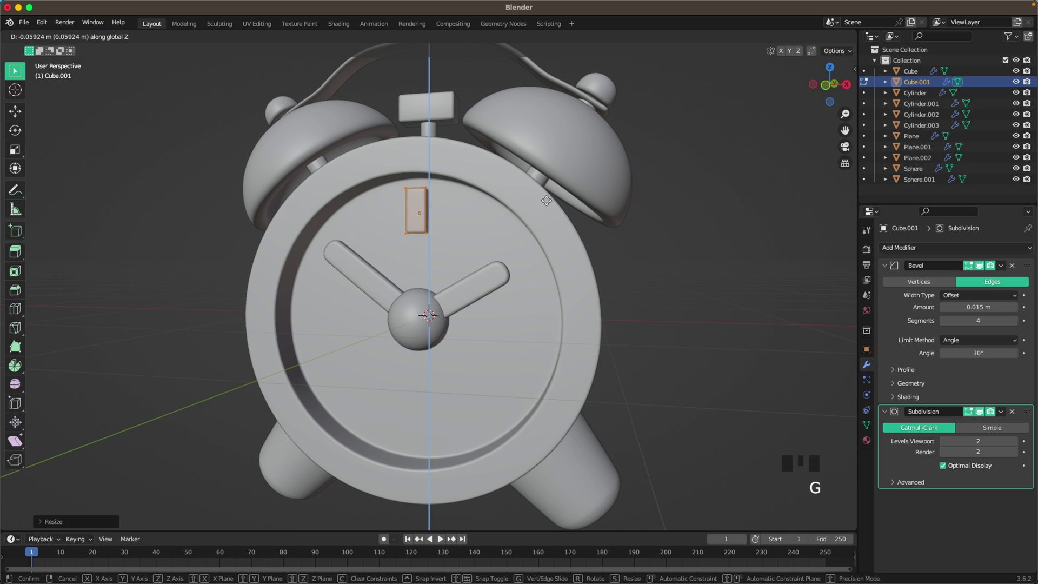
pyautogui.scroll(-3)
pyautogui.press('Tab')
pyautogui.moveTo(568, 209); pyautogui.dragTo(547, 227)
pyautogui.scroll(3)
pyautogui.press('alt+d')
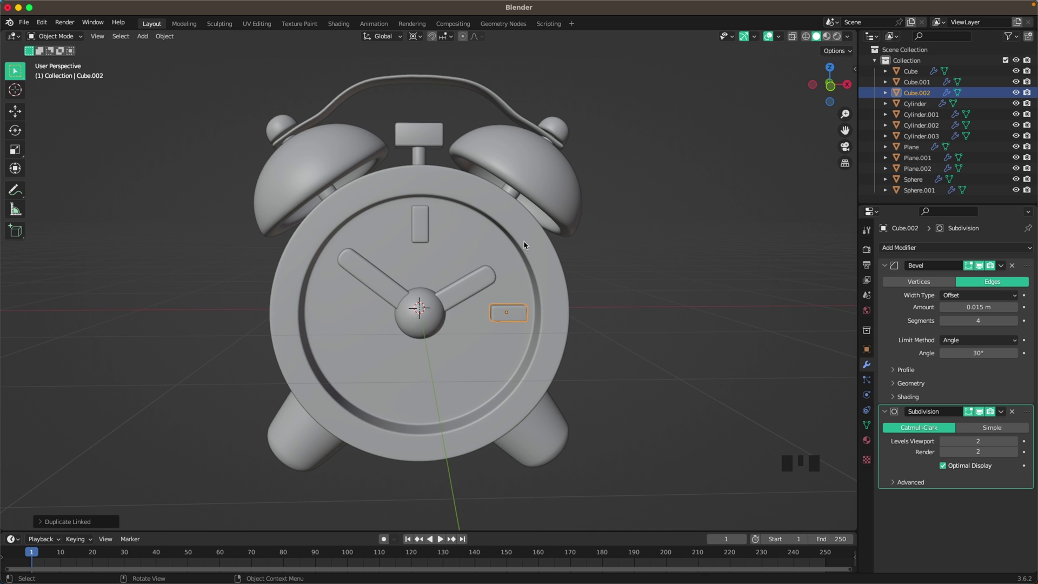
# Turn the linked copy sideways and place it at the 3 o'clock position
pyautogui.press('shift+r')
pyautogui.press('shift+r')
pyautogui.click(622, 313)
pyautogui.moveTo(557, 352); pyautogui.dragTo(497, 356)
pyautogui.scroll(-3)
pyautogui.moveTo(424, 340); pyautogui.dragTo(262, 350)
pyautogui.click(554, 355)
pyautogui.moveTo(645, 327); pyautogui.dragTo(564, 345)
# Duplicate markers to the 6 and 9 o'clock spots, then add a camera to the scene
pyautogui.press('`')
pyautogui.moveTo(511, 336); pyautogui.dragTo(423, 295)
pyautogui.scroll(3)
pyautogui.press('shift+a')
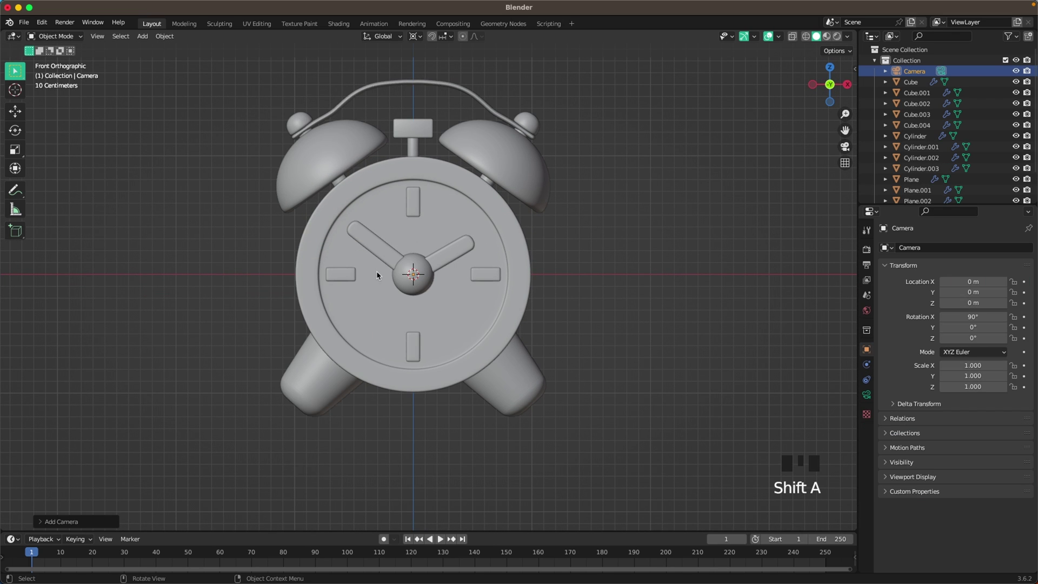
# Switch to the camera view and dolly the camera to frame the clock squarely
pyautogui.moveTo(407, 292); pyautogui.dragTo(479, 306)
pyautogui.scroll(-3)
pyautogui.press('g')
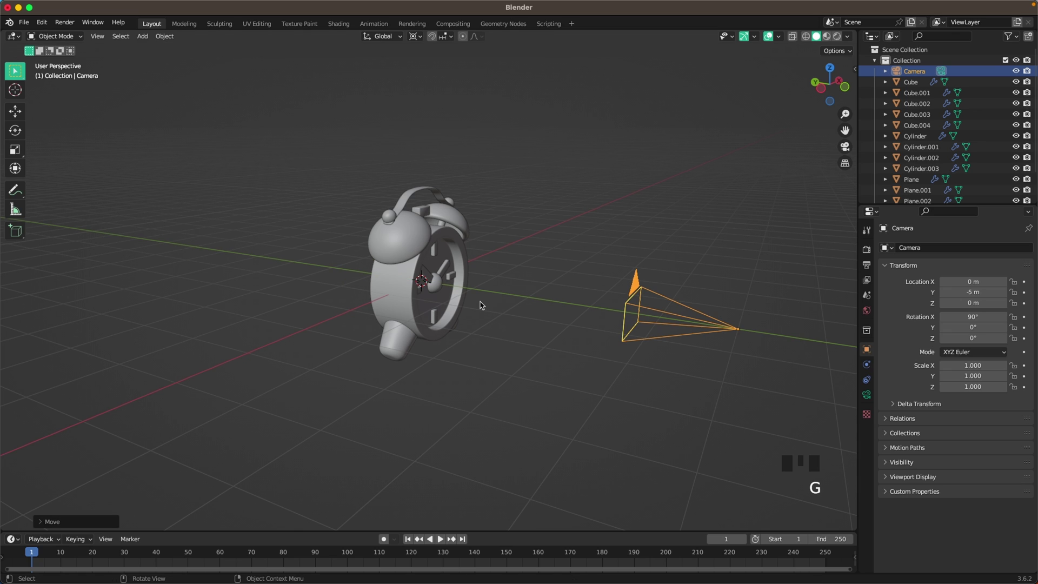
pyautogui.press('`')
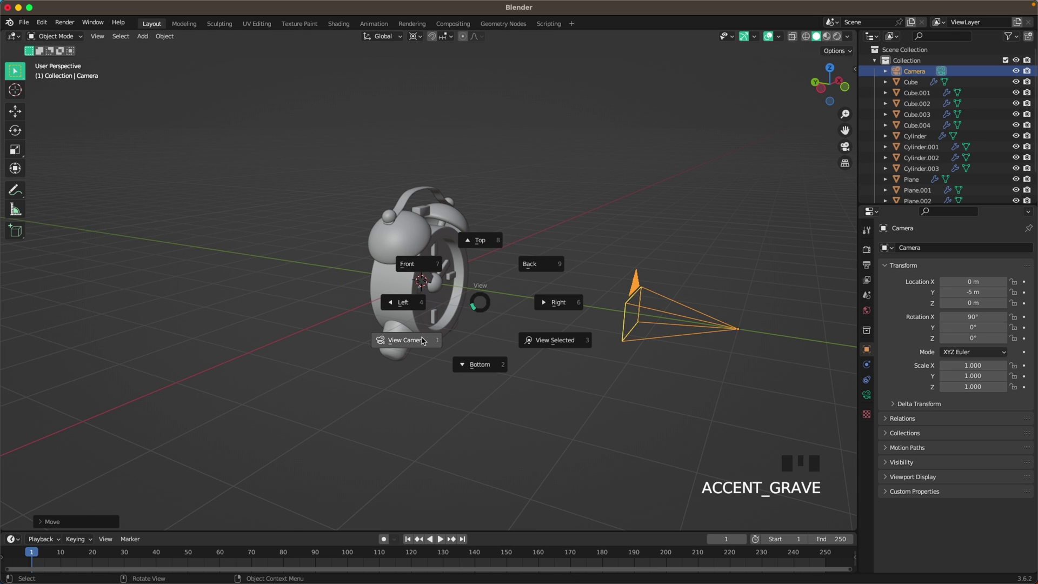
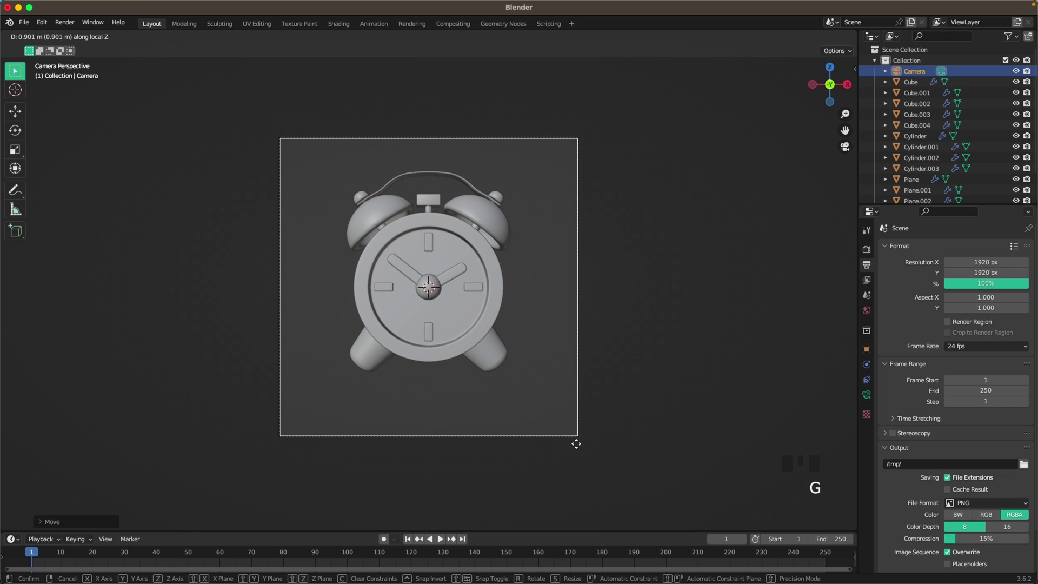
pyautogui.click(558, 388)
pyautogui.scroll(3)
# Add a plane, rotate it 90° on X to stand upright, and push it back behind the clock
pyautogui.press('shift+a')
pyautogui.press('shift+a')
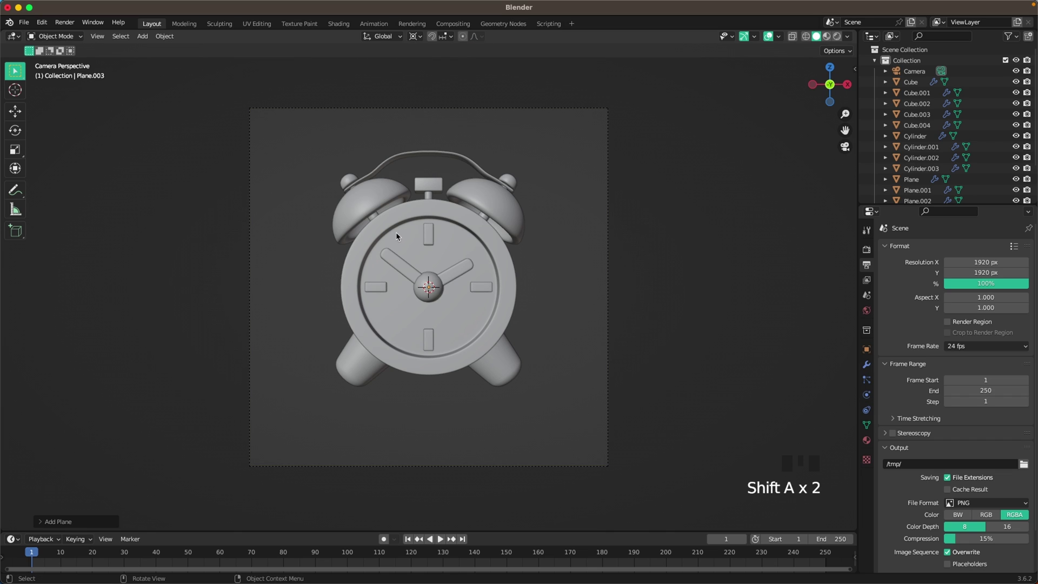
pyautogui.press('.')
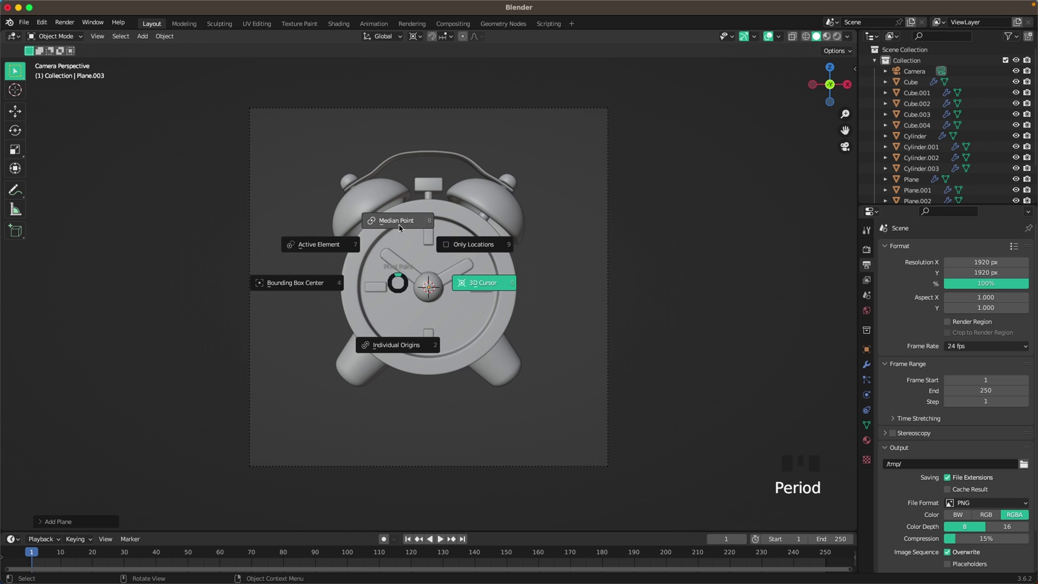
pyautogui.press('r')
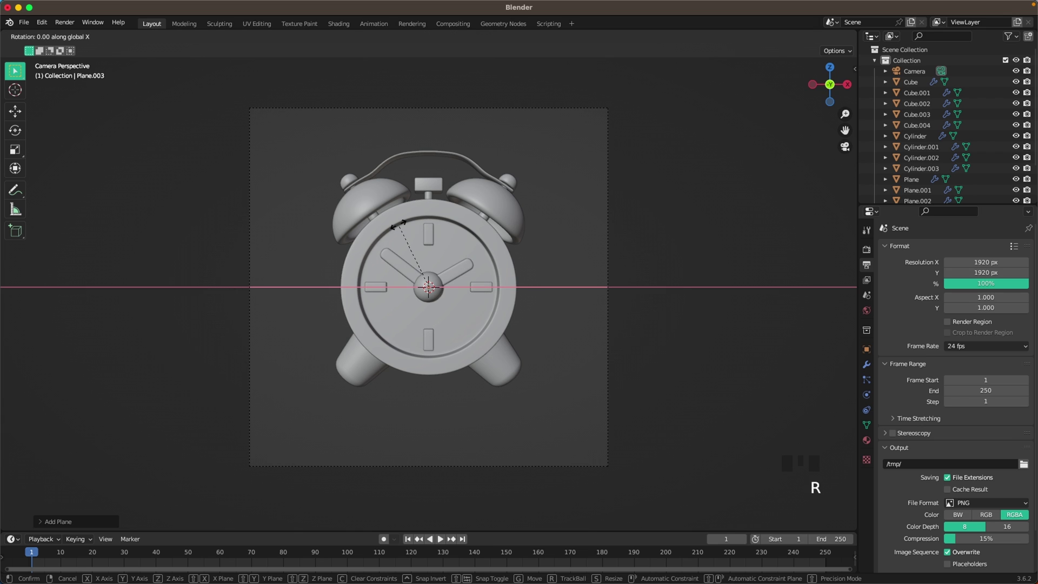
pyautogui.moveTo(428, 287); pyautogui.dragTo(530, 342)
pyautogui.scroll(-3)
pyautogui.press('g')
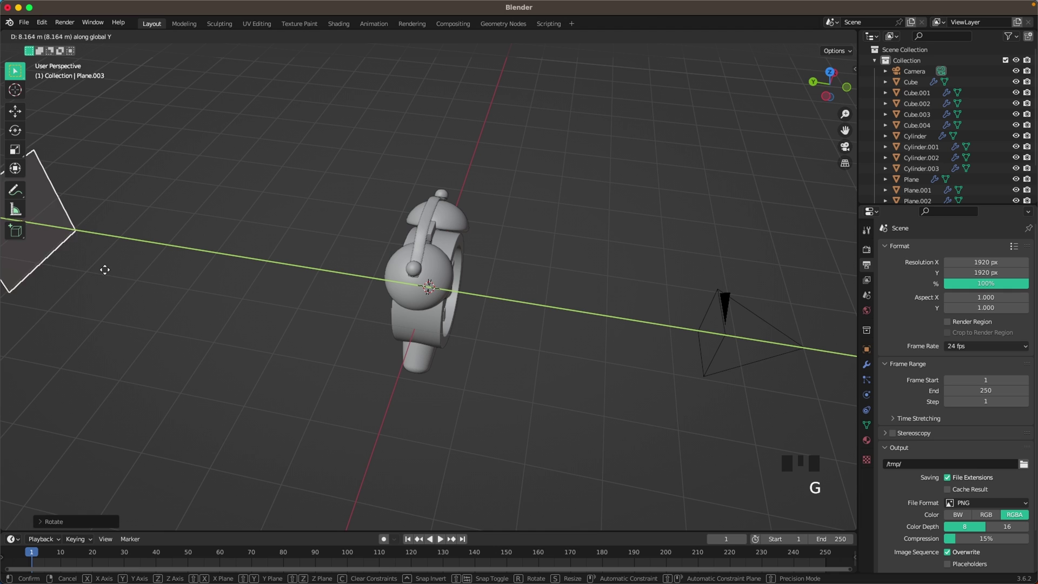
pyautogui.press('`')
# Scale the plane up into a large backdrop filling the camera frame
pyautogui.scroll(-3)
pyautogui.press('Tab')
pyautogui.press('a')
pyautogui.press('s')
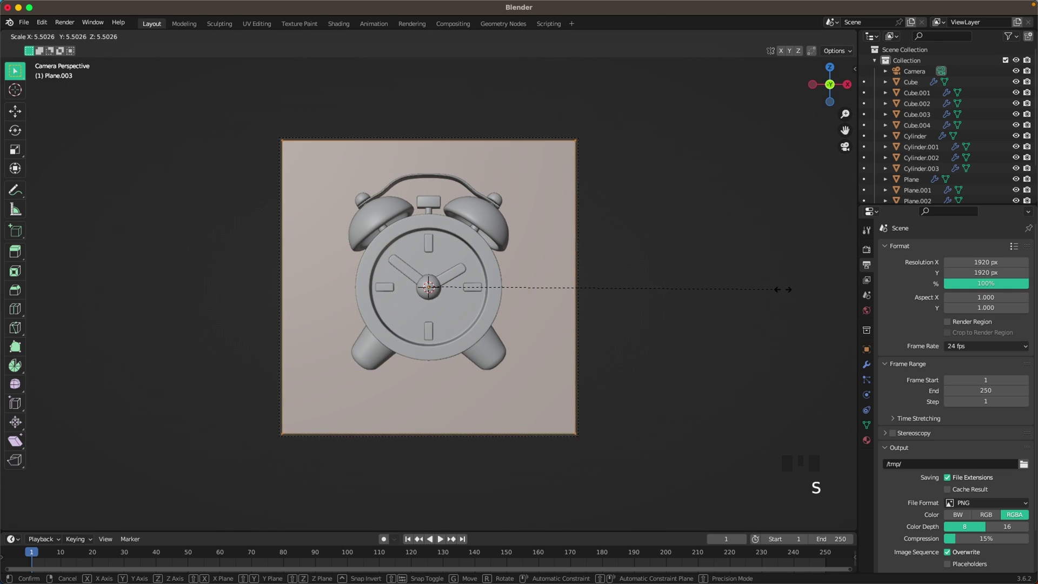
pyautogui.scroll(3)
pyautogui.press('Tab')
# Add a cube-shaped empty and scale it to enclose the whole alarm clock
pyautogui.press('shift+a')
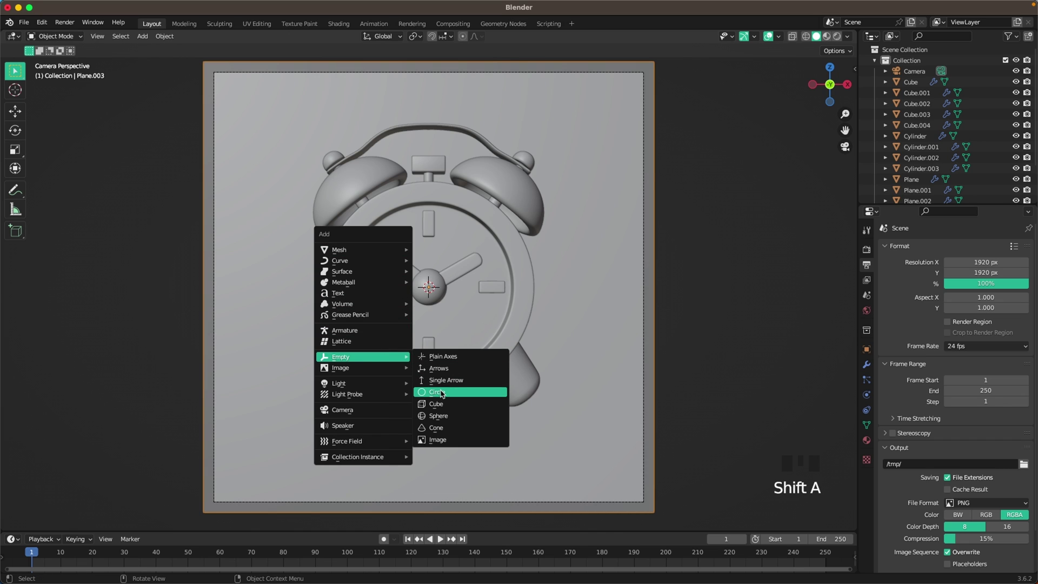
pyautogui.press('s')
pyautogui.press('g')
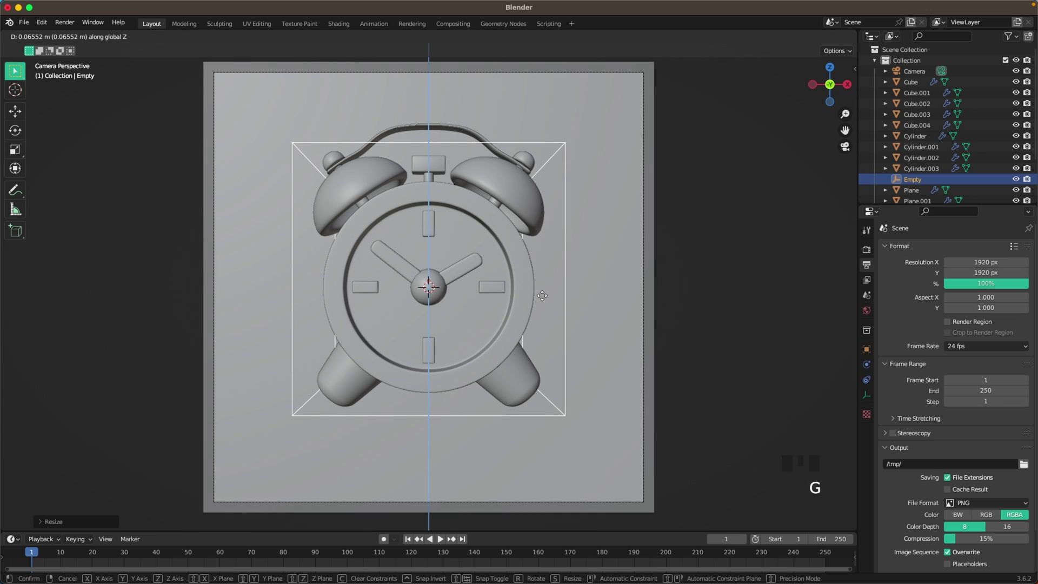
pyautogui.scroll(-3)
pyautogui.press('a')
pyautogui.moveTo(501, 249); pyautogui.dragTo(541, 264)
pyautogui.scroll(-3)
# Select all clock parts with the empty active and parent them via Object (Keep Transform)
pyautogui.moveTo(531, 296); pyautogui.dragTo(225, 191)
pyautogui.scroll(3)
pyautogui.click(508, 232)
pyautogui.click(509, 233)
pyautogui.scroll(3)
pyautogui.press('ctrl+p')
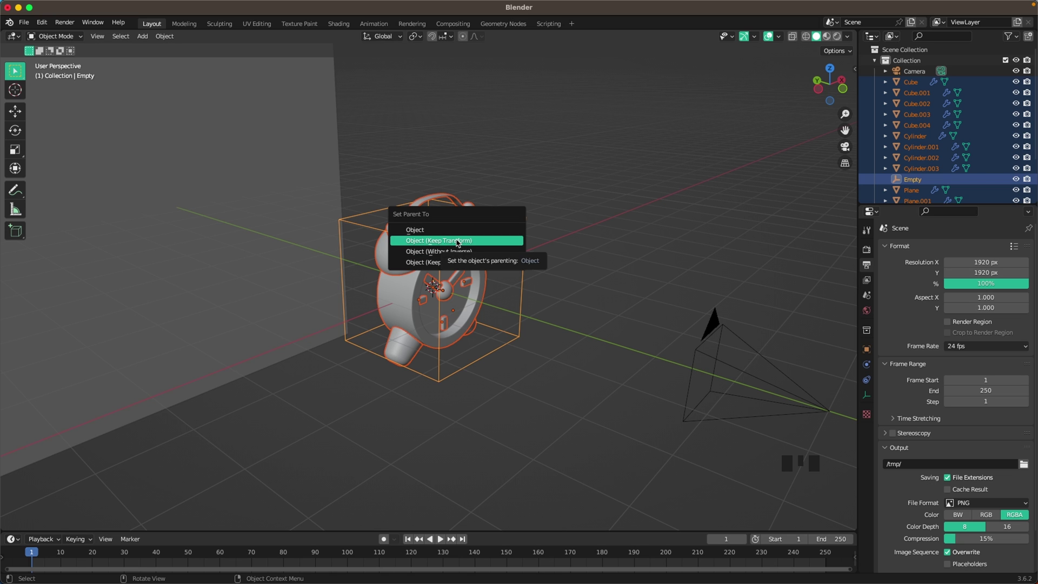
pyautogui.click(608, 236)
pyautogui.click(510, 226)
pyautogui.press('g')
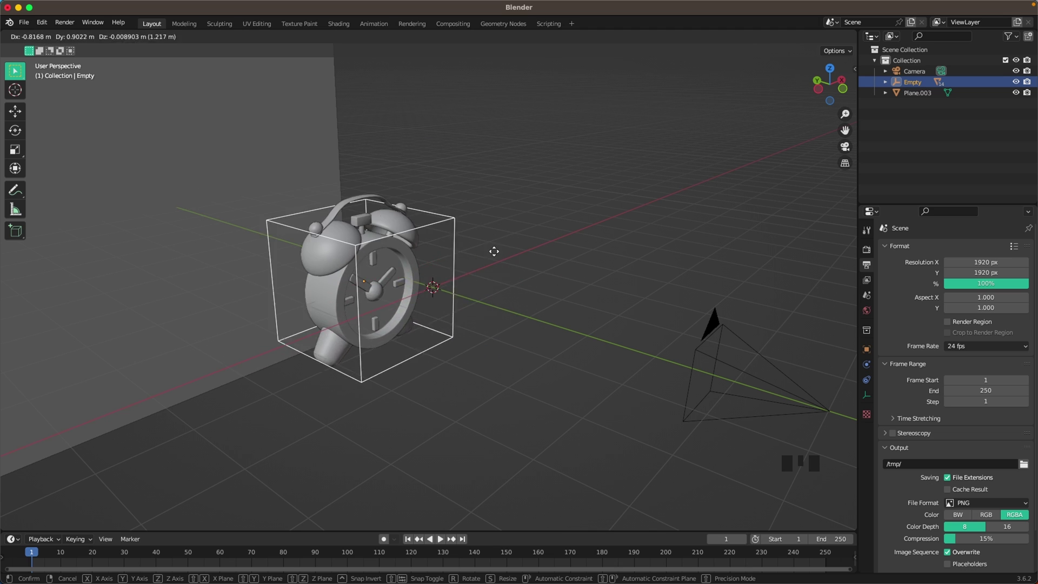
# From camera view, trackball-rotate the empty into a tilted three-quarter pose and nudge it in frame
pyautogui.press('`')
pyautogui.scroll(3)
pyautogui.scroll(3)
pyautogui.scroll(-3)
pyautogui.press('r')
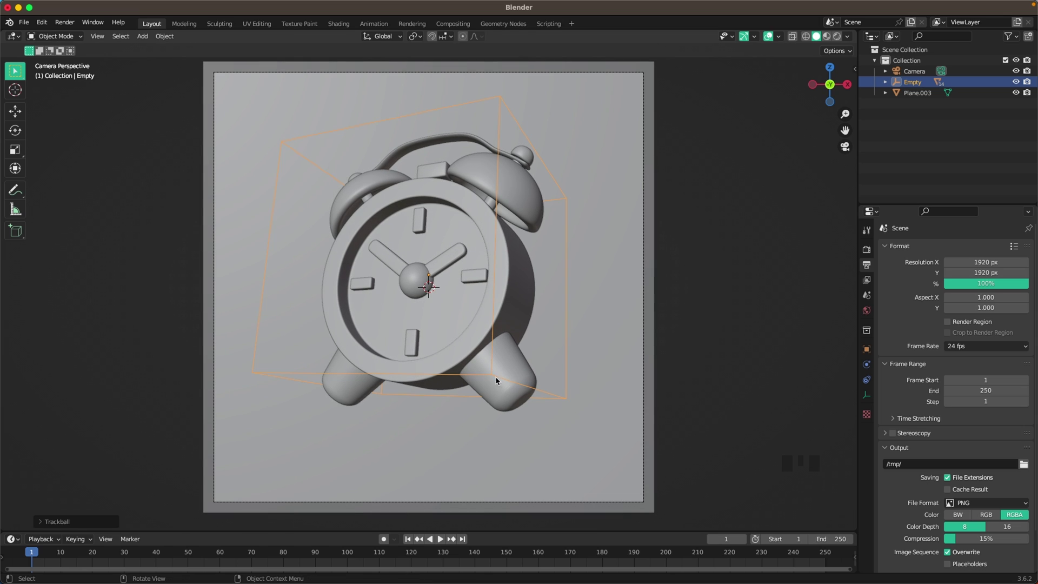
pyautogui.press('g')
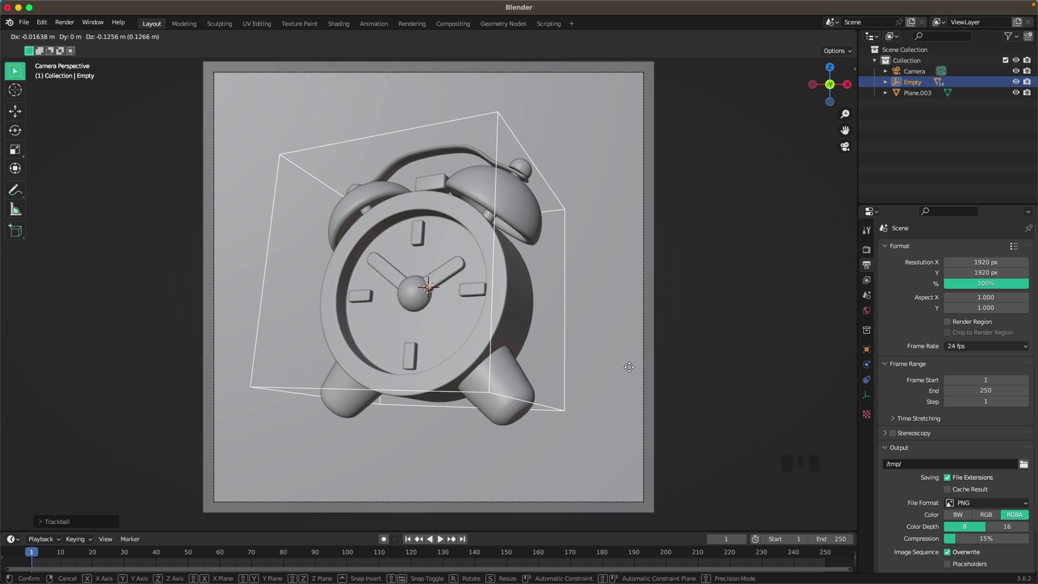
pyautogui.click(762, 345)
pyautogui.scroll(-3)
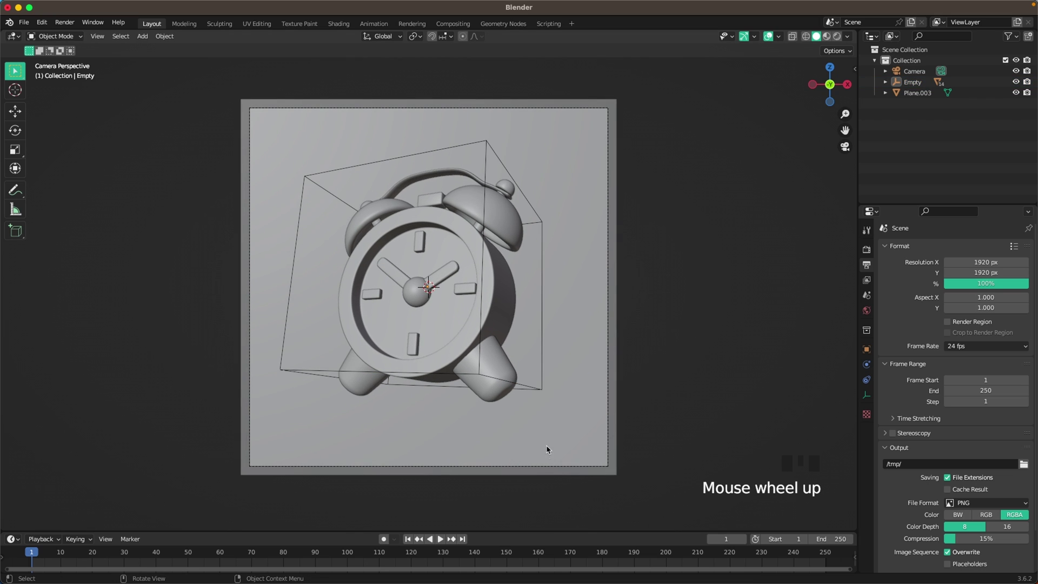
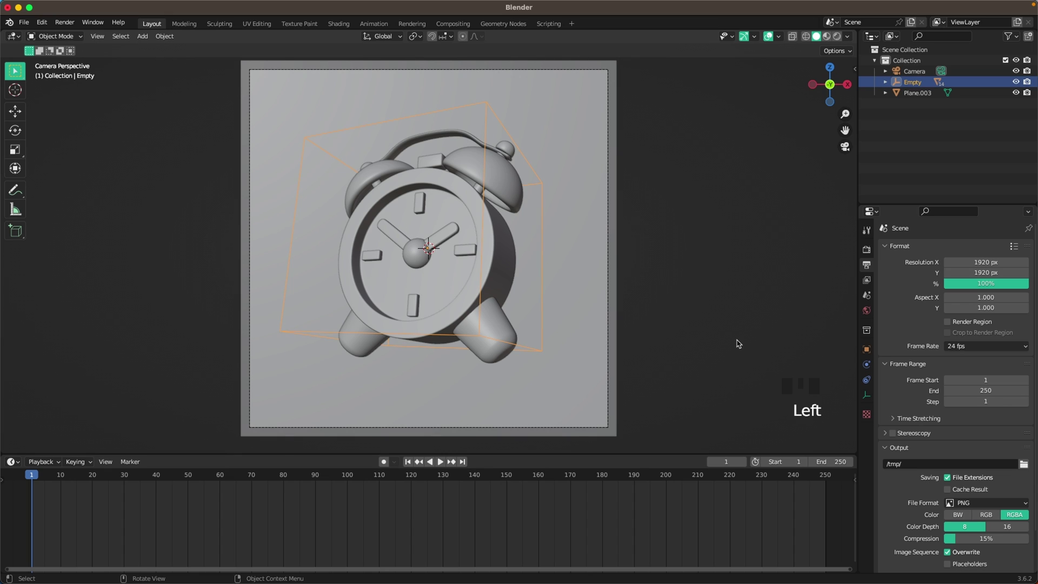
# Insert a location keyframe on the empty and set the animation End frame to 120
pyautogui.press('i')
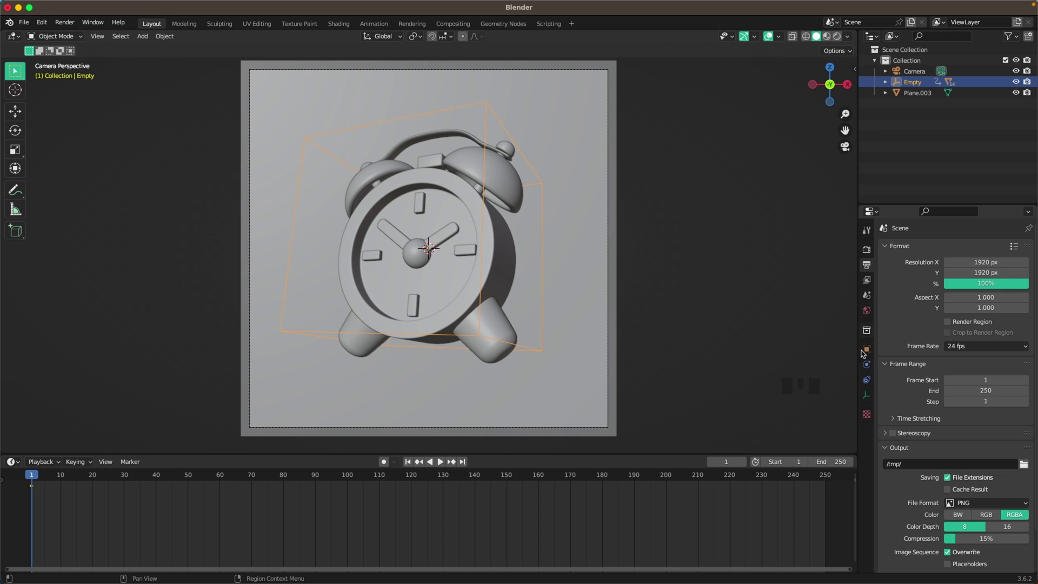
pyautogui.click(869, 269)
pyautogui.scroll(-3)
pyautogui.moveTo(964, 462); pyautogui.dragTo(908, 471)
pyautogui.scroll(-3)
pyautogui.moveTo(922, 537); pyautogui.dragTo(833, 369)
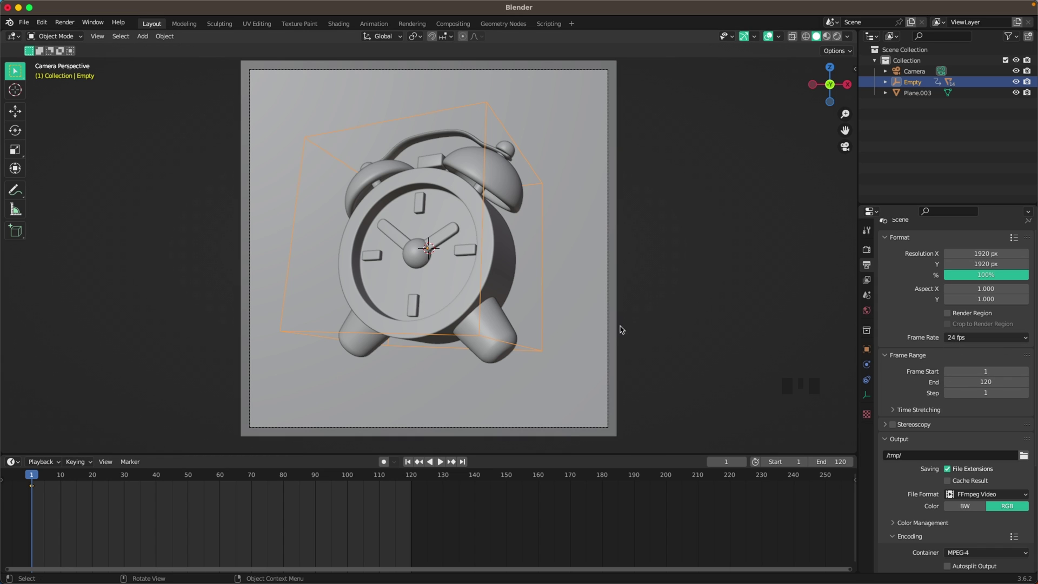
# Set output to FFmpeg Video with MPEG-4 container and switch the timeline to the Graph Editor
pyautogui.click(673, 330)
pyautogui.click(291, 332)
pyautogui.scroll(3)
pyautogui.moveTo(17, 465); pyautogui.dragTo(148, 380)
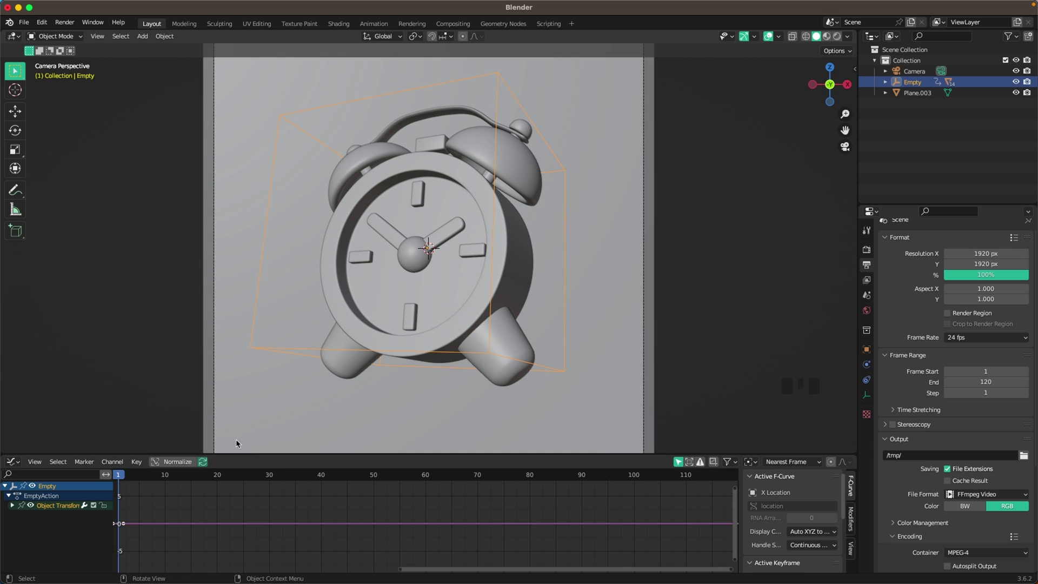
# Select the empty's X Location curve and add a Noise modifier at 0.35 strength
pyautogui.click(16, 506)
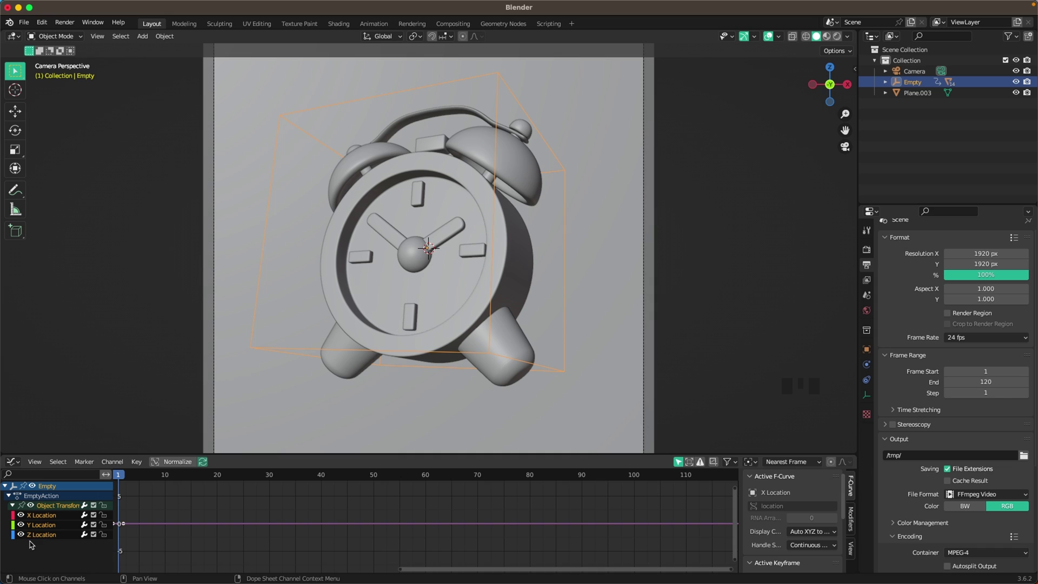
pyautogui.click(42, 518)
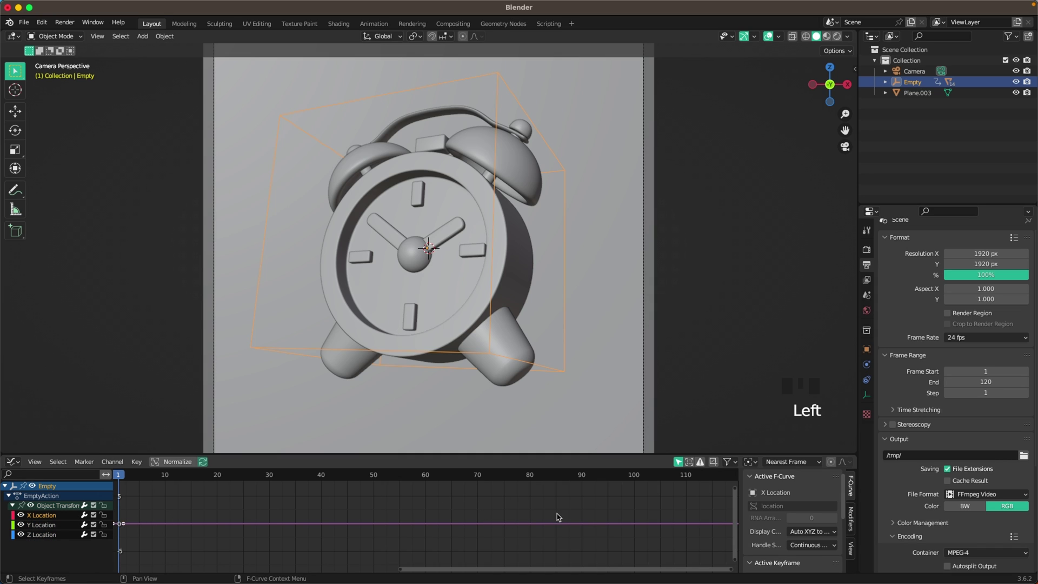
pyautogui.press('n')
pyautogui.press('n')
pyautogui.press('n')
pyautogui.press('n')
pyautogui.press('n')
pyautogui.press('n')
pyautogui.press('n')
pyautogui.press('n')
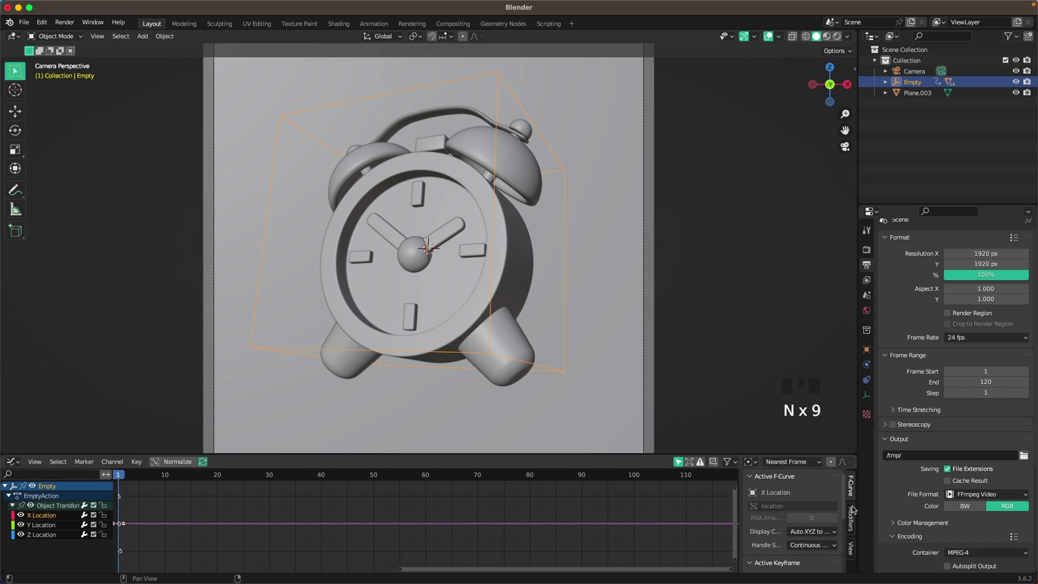
pyautogui.click(856, 523)
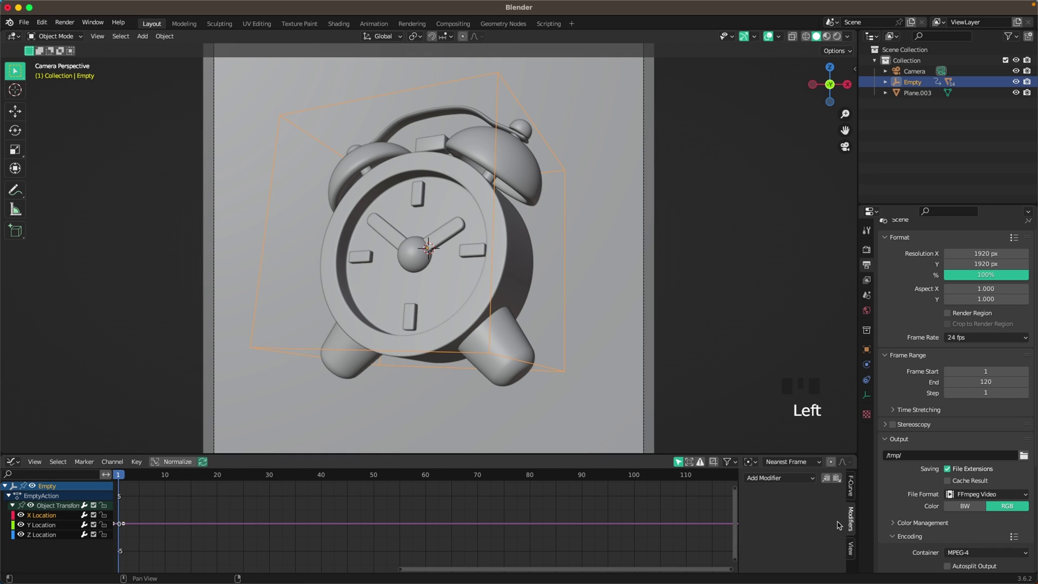
pyautogui.moveTo(788, 481); pyautogui.dragTo(671, 285)
# Play back the animation to preview the clock's jitter, then stop
pyautogui.press('space')
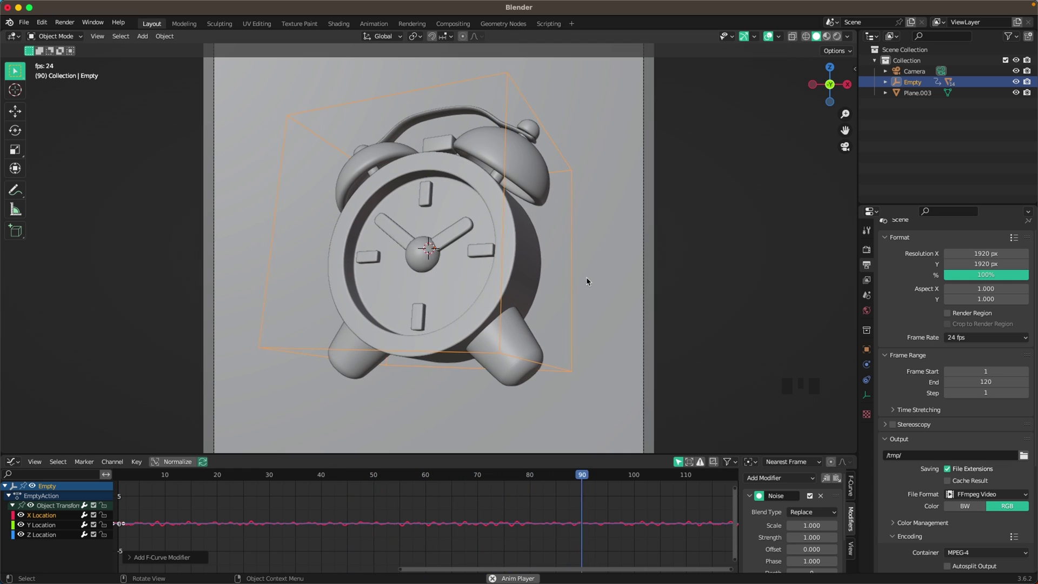
pyautogui.press('space')
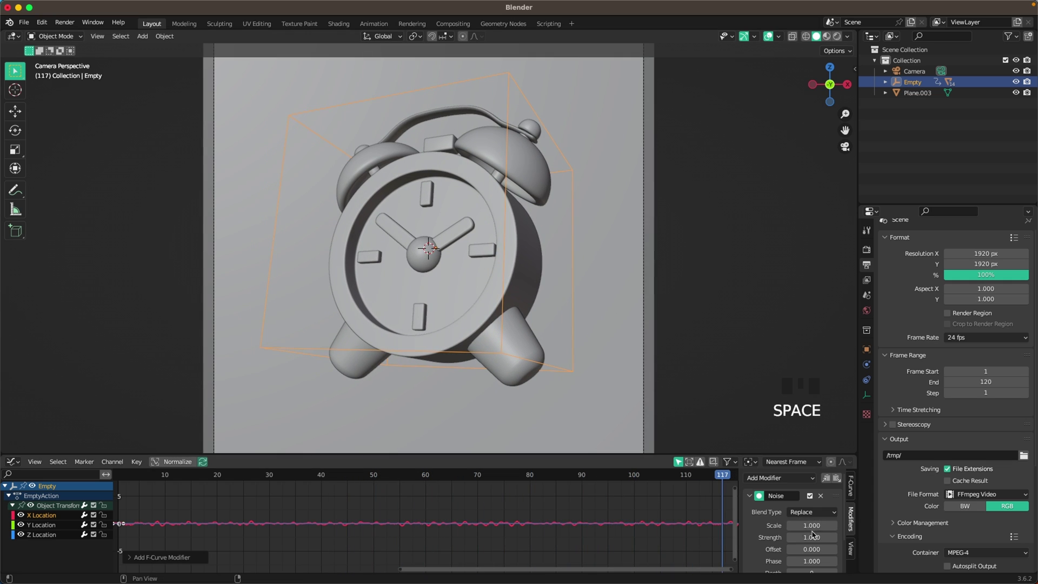
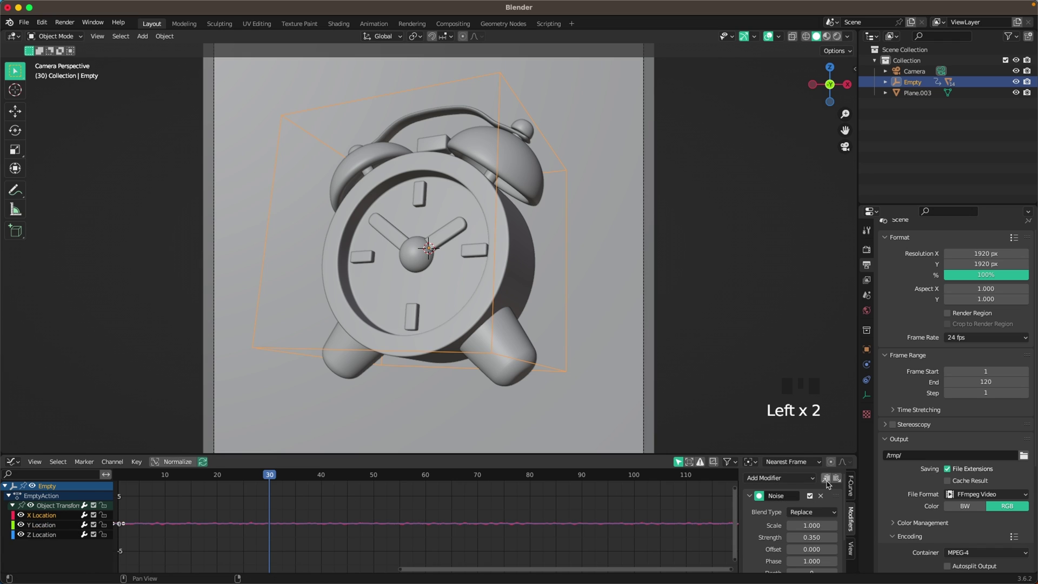
pyautogui.moveTo(831, 483); pyautogui.dragTo(53, 527)
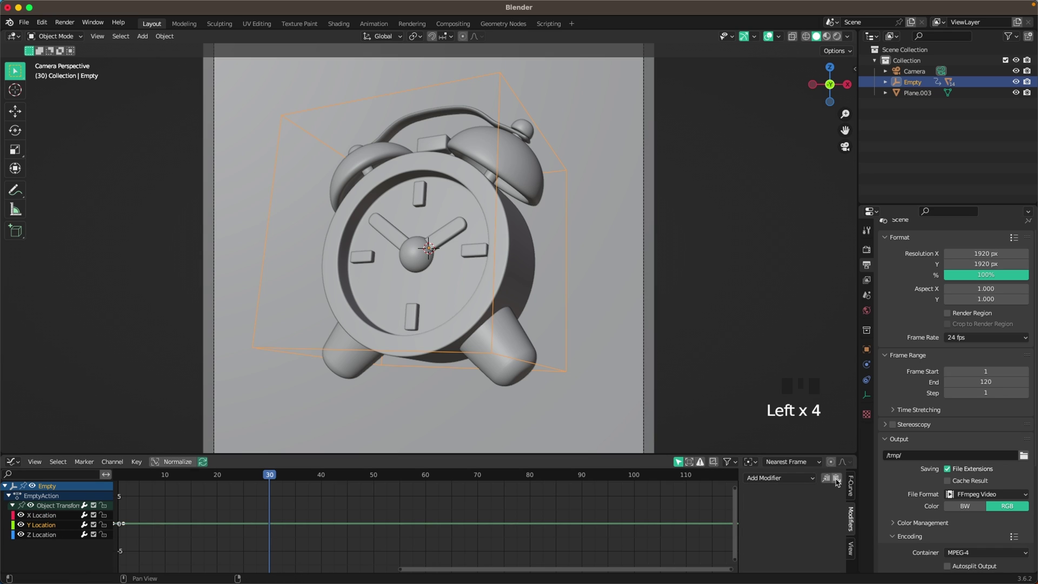
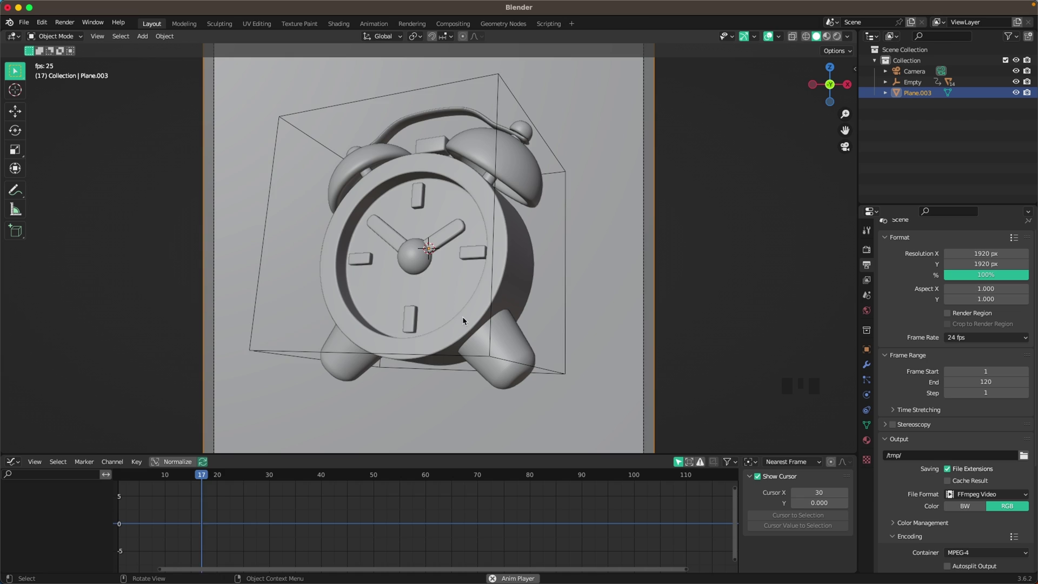
# Add an area light, rotate it and move it out to the left of the clock
pyautogui.press('space')
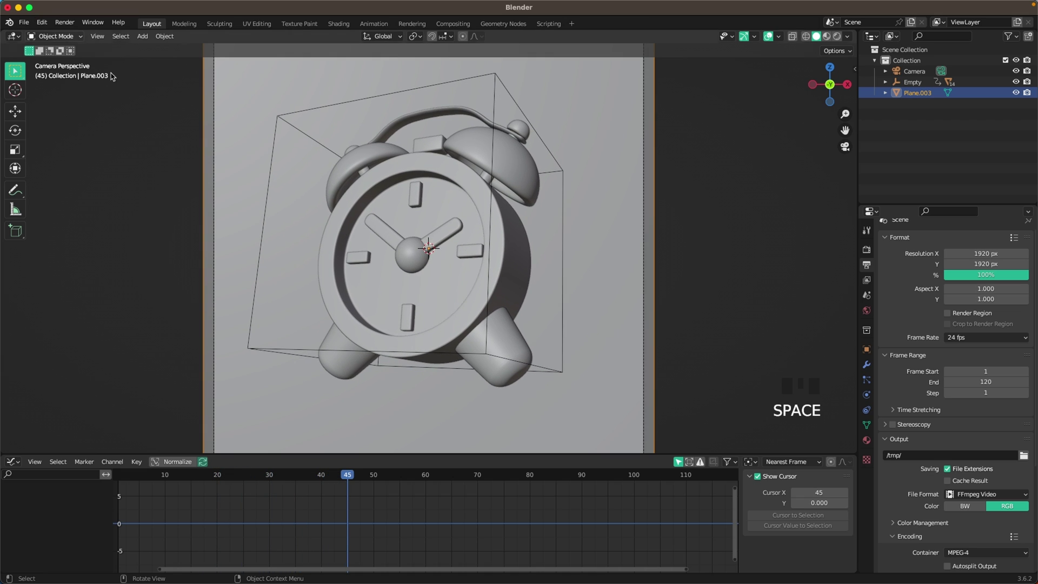
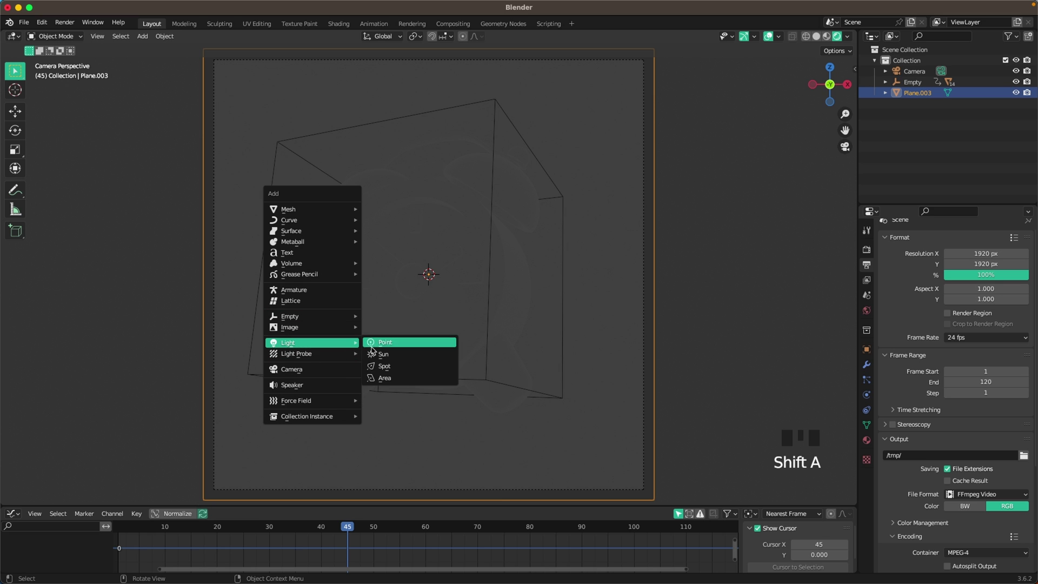
pyautogui.scroll(-3)
pyautogui.scroll(-3)
pyautogui.scroll(3)
pyautogui.moveTo(437, 304); pyautogui.dragTo(503, 327)
pyautogui.scroll(-3)
pyautogui.press('r')
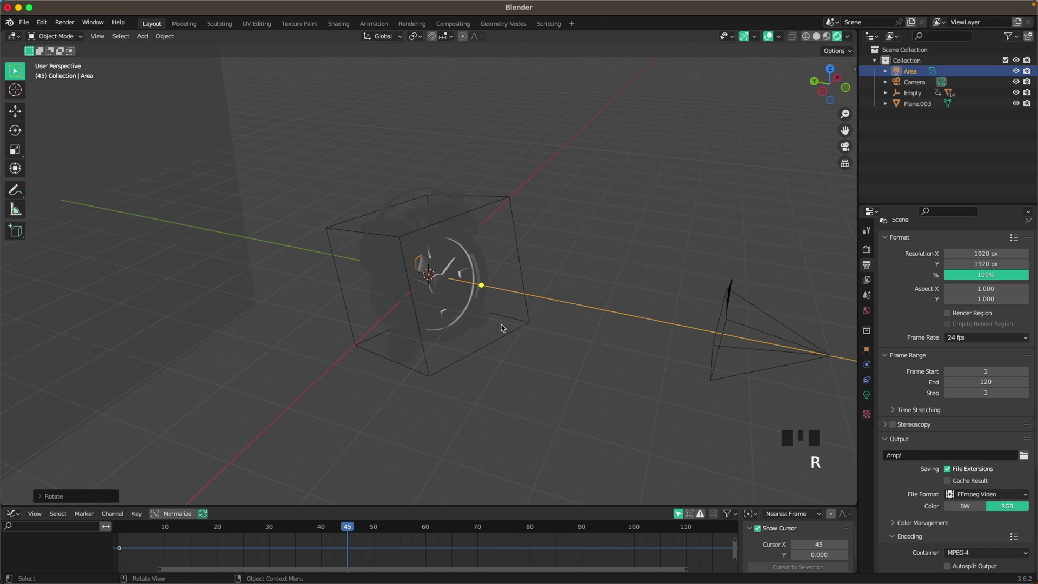
pyautogui.press('g')
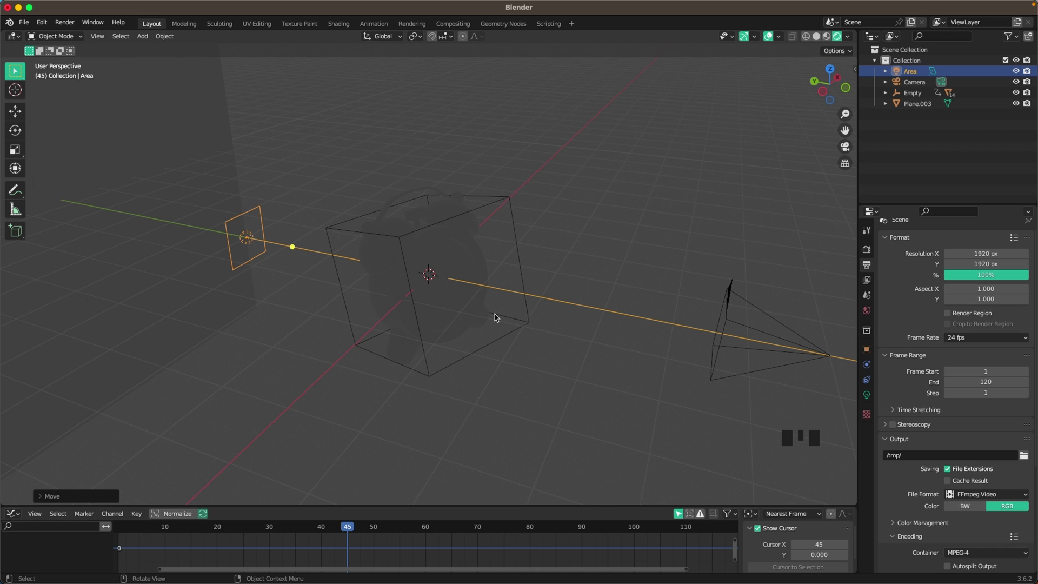
# Raise the light to 400 W checked through the camera, then add a second area light
pyautogui.press('`')
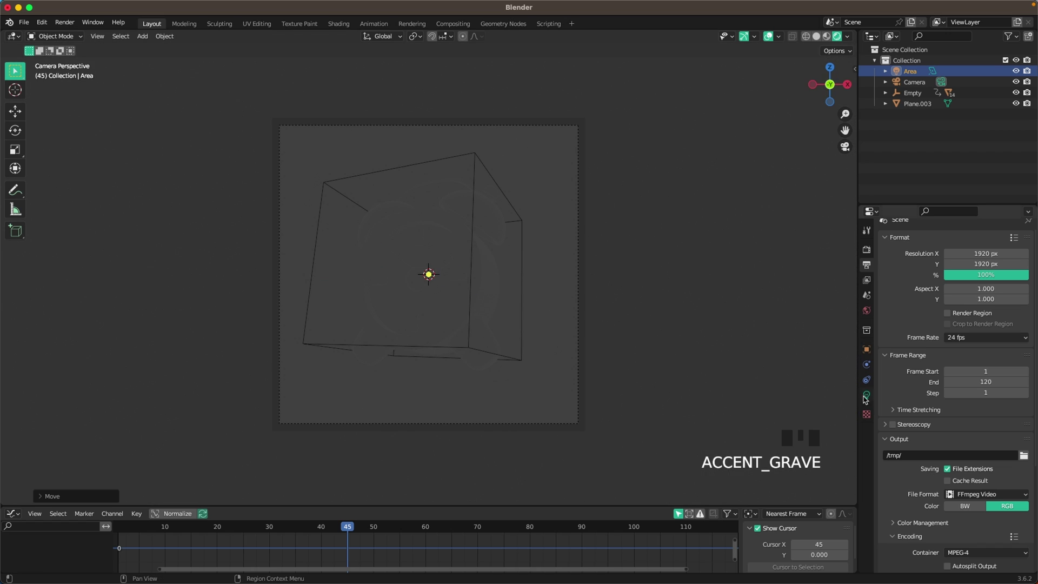
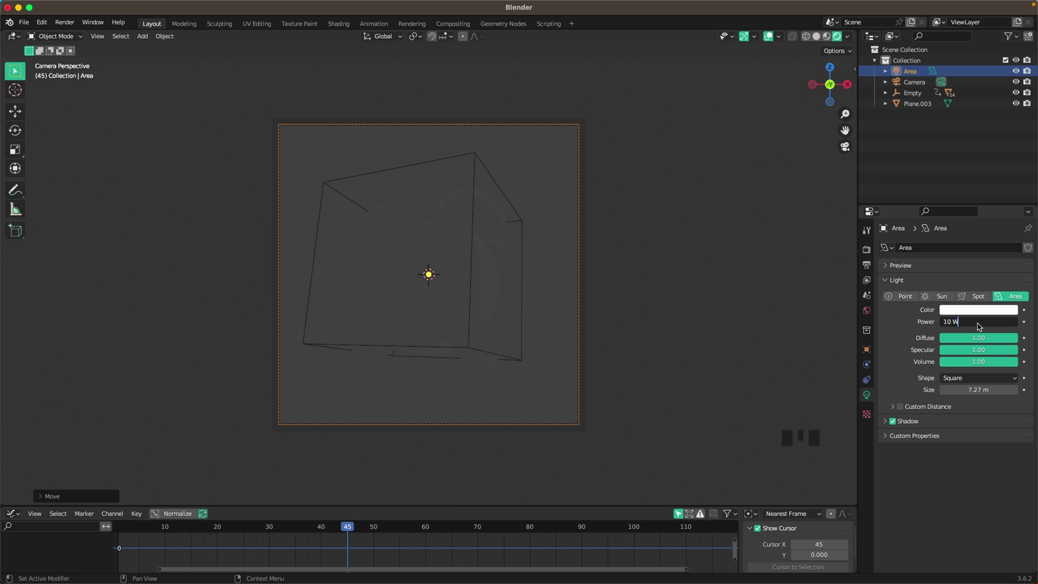
pyautogui.press('0')
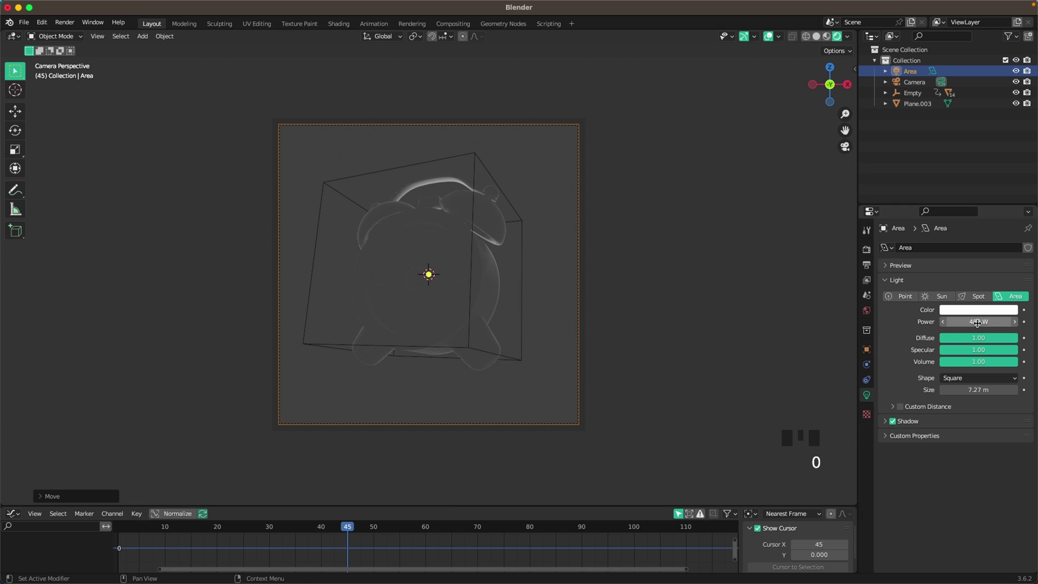
pyautogui.scroll(3)
pyautogui.scroll(-3)
pyautogui.press('shift+a')
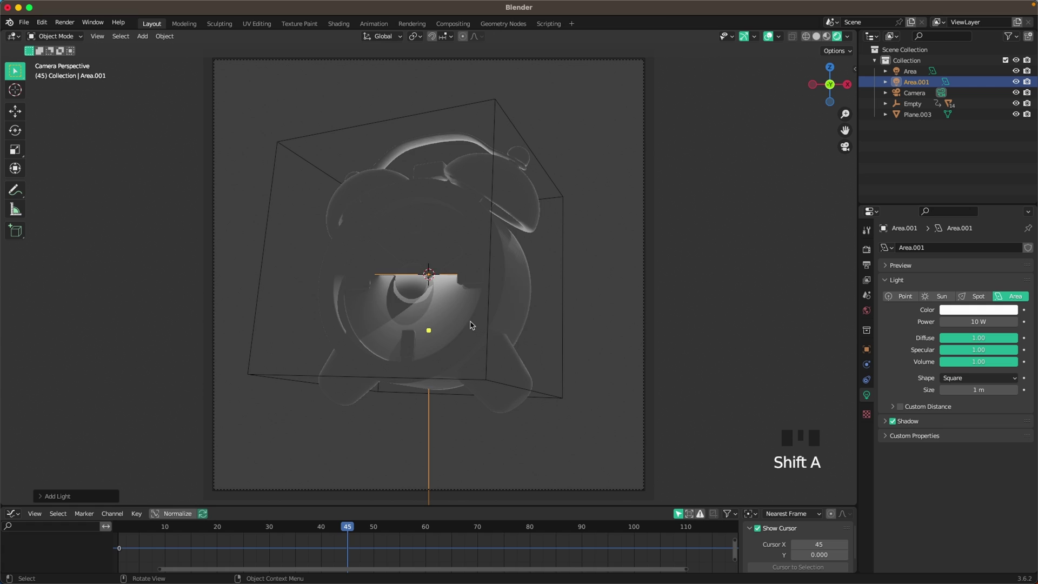
# Raise Area.001 above-left aimed at the clock as a 2 m 150 W disk, then duplicate it
pyautogui.scroll(-3)
pyautogui.press('g')
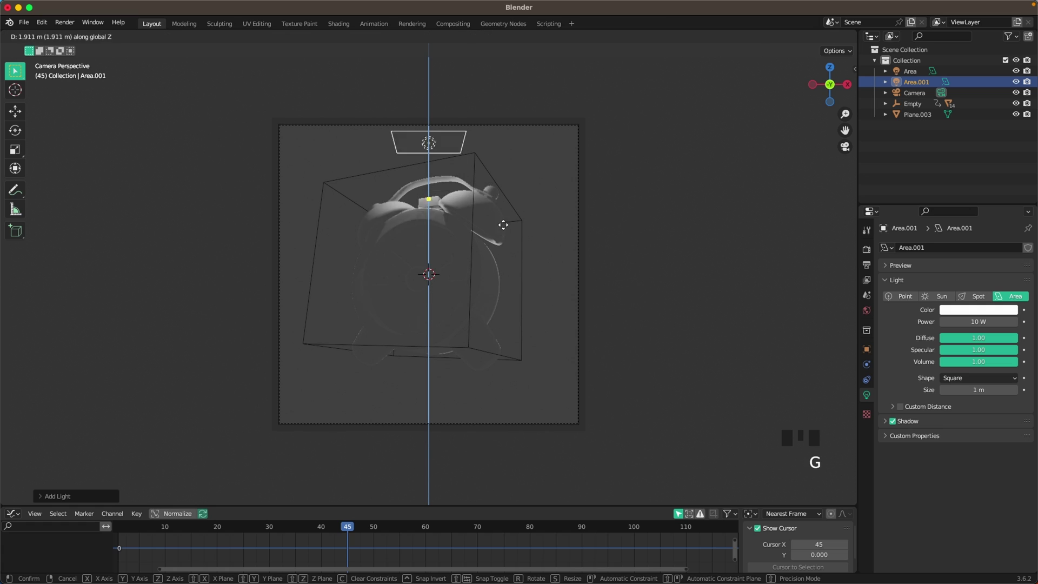
pyautogui.press('.')
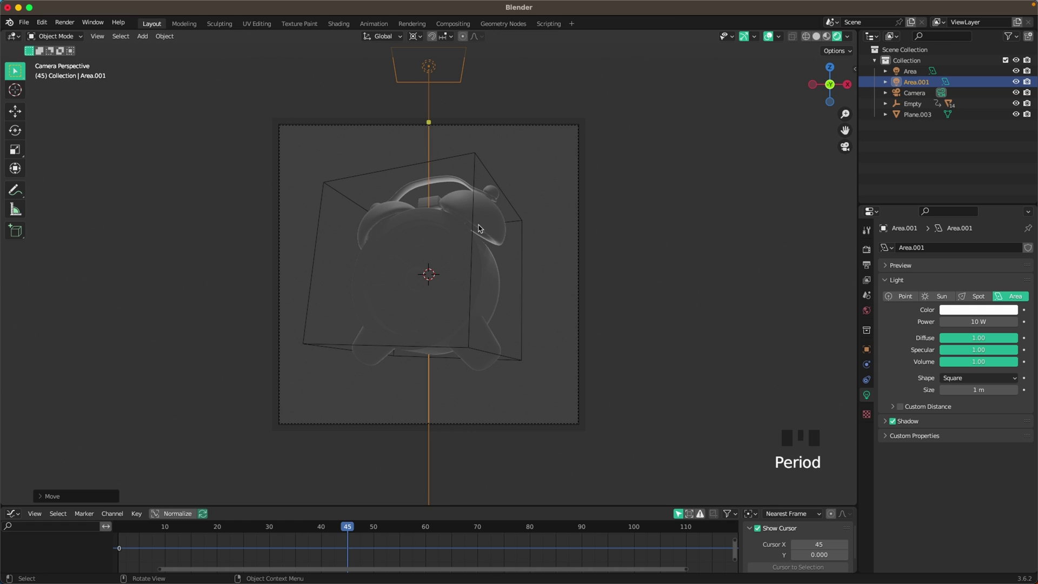
pyautogui.press('r')
pyautogui.press('r')
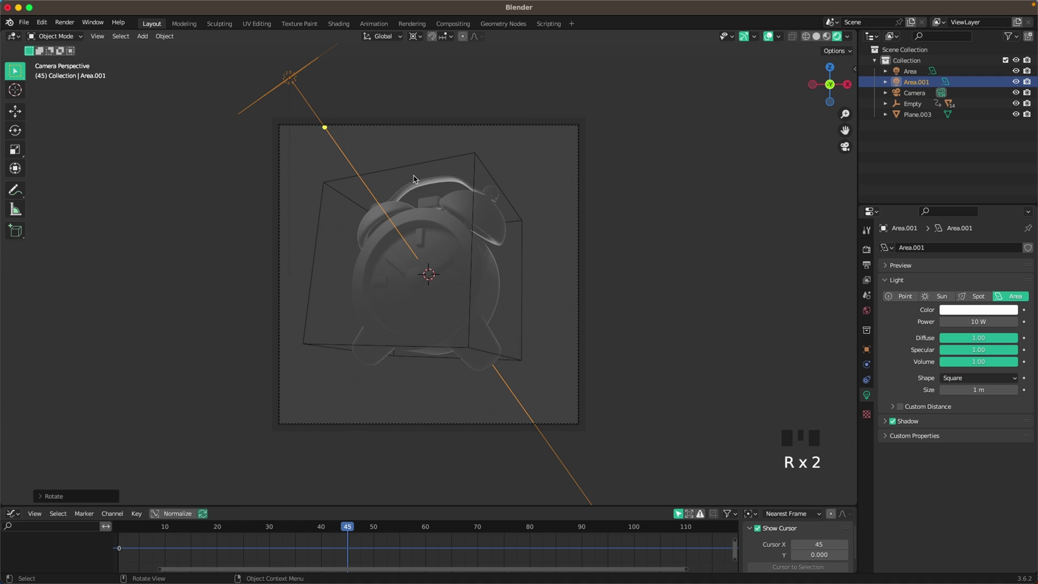
pyautogui.moveTo(433, 196); pyautogui.dragTo(475, 192)
pyautogui.scroll(-3)
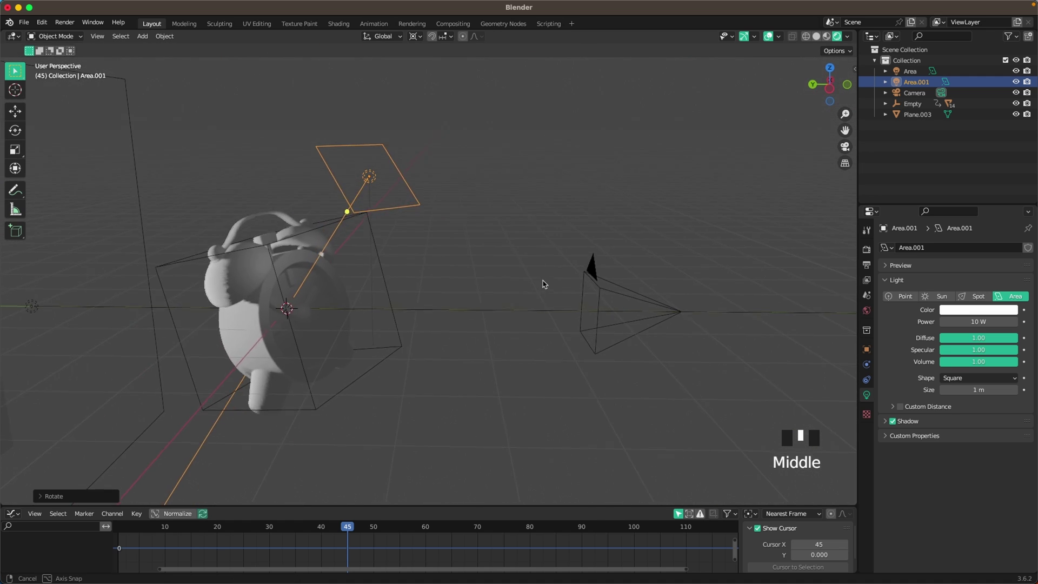
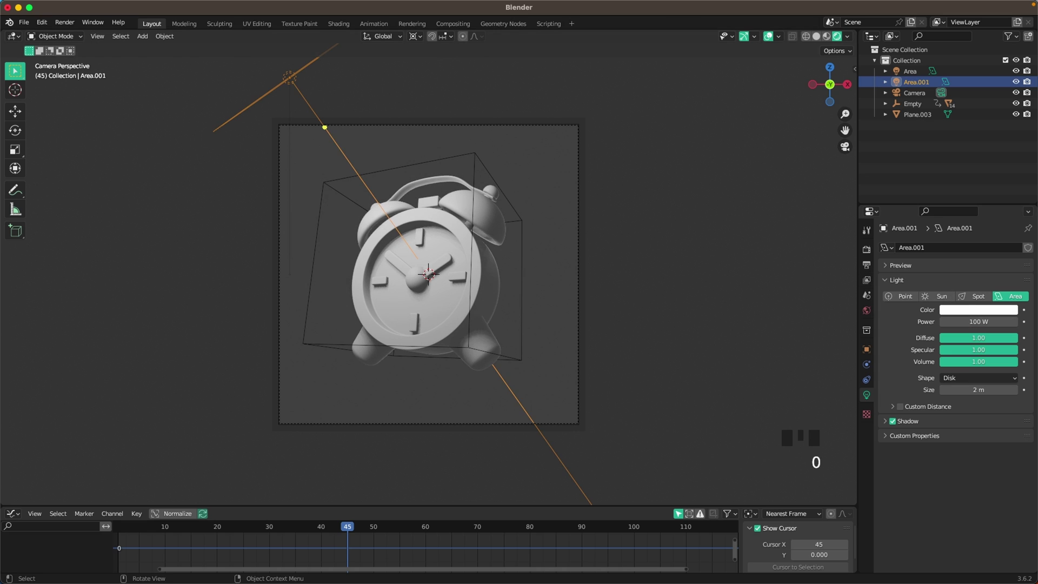
pyautogui.scroll(3)
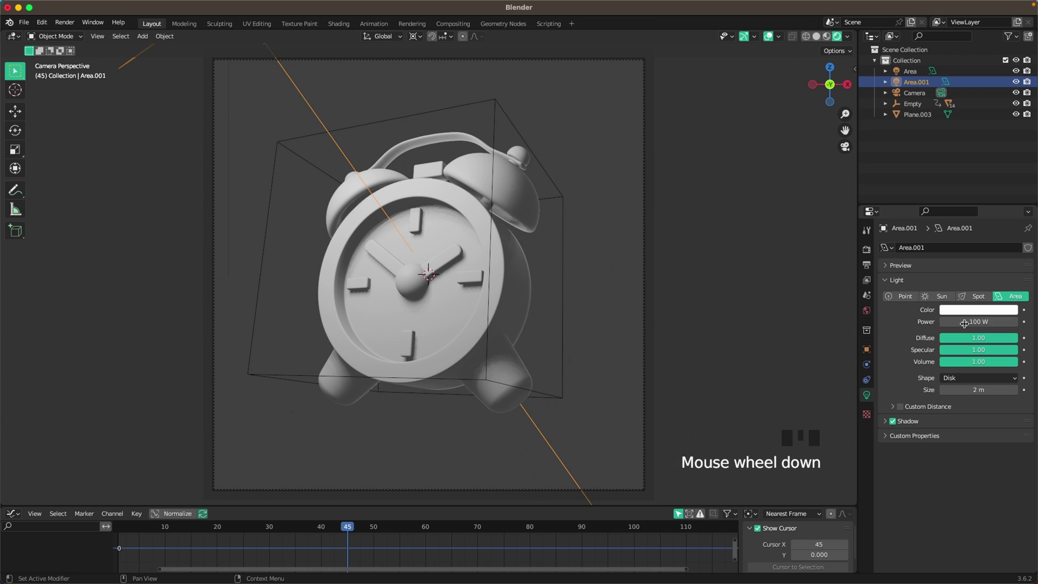
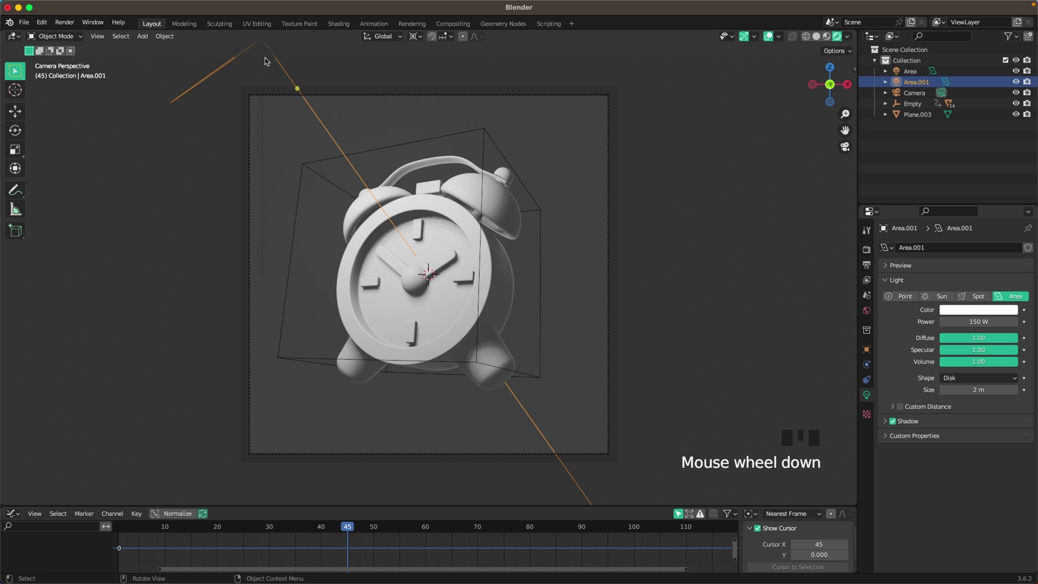
pyautogui.press('shift+d')
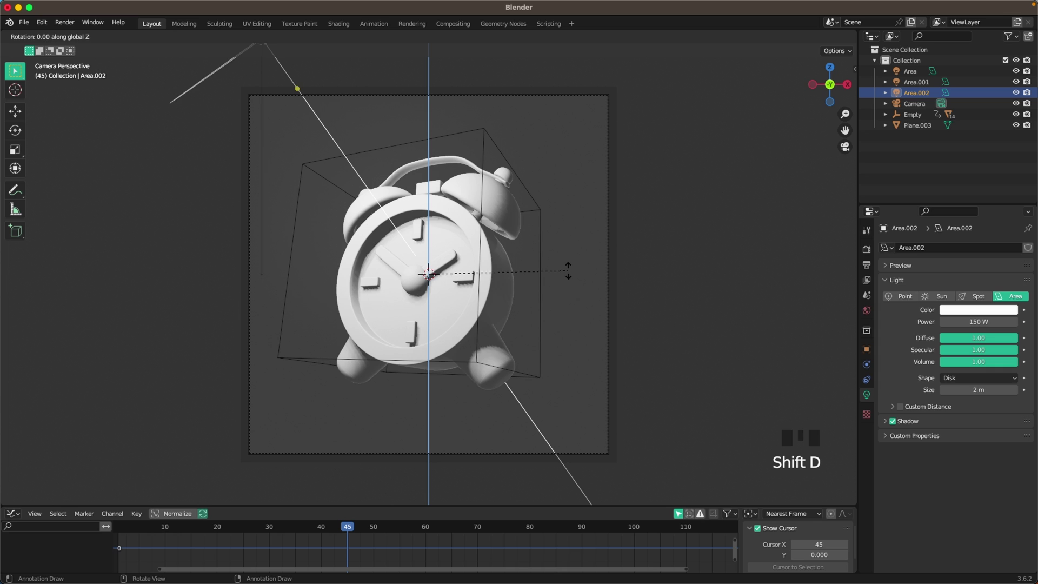
# Rotate and move the duplicated disk light Area.002 to the clock's right side, facing it
pyautogui.press('r')
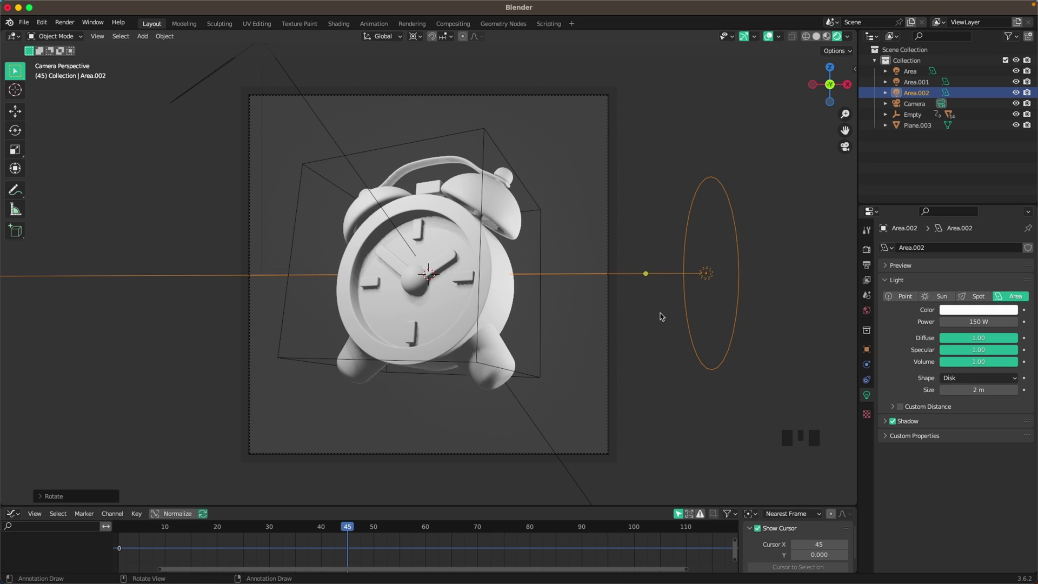
pyautogui.press('g')
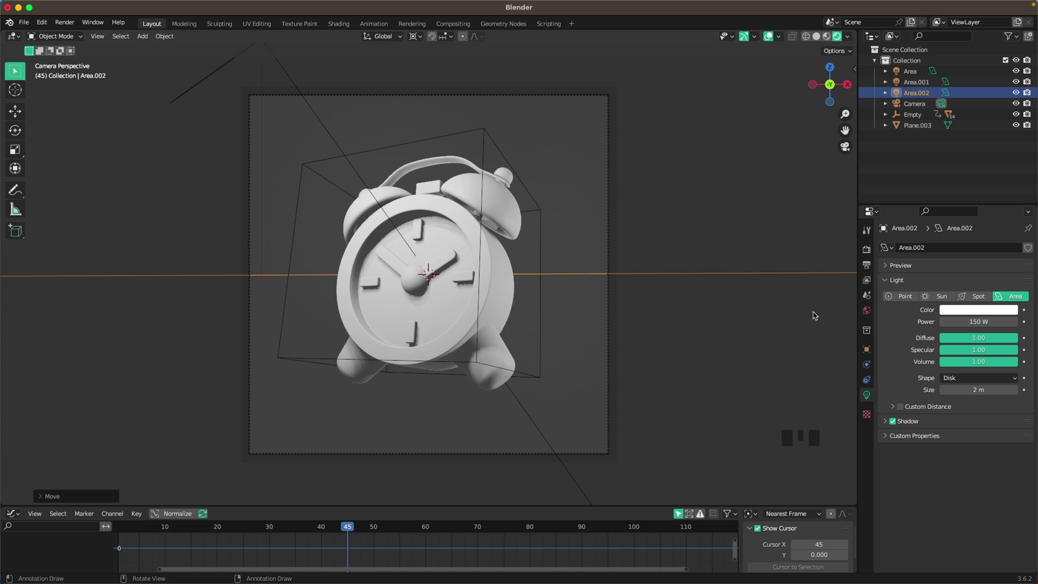
pyautogui.scroll(-3)
pyautogui.moveTo(483, 281); pyautogui.dragTo(510, 287)
pyautogui.scroll(-3)
# Add an area light behind the clock aimed at the backdrop, an 800 W 3 m disk, and check it from the camera
pyautogui.press('shift+a')
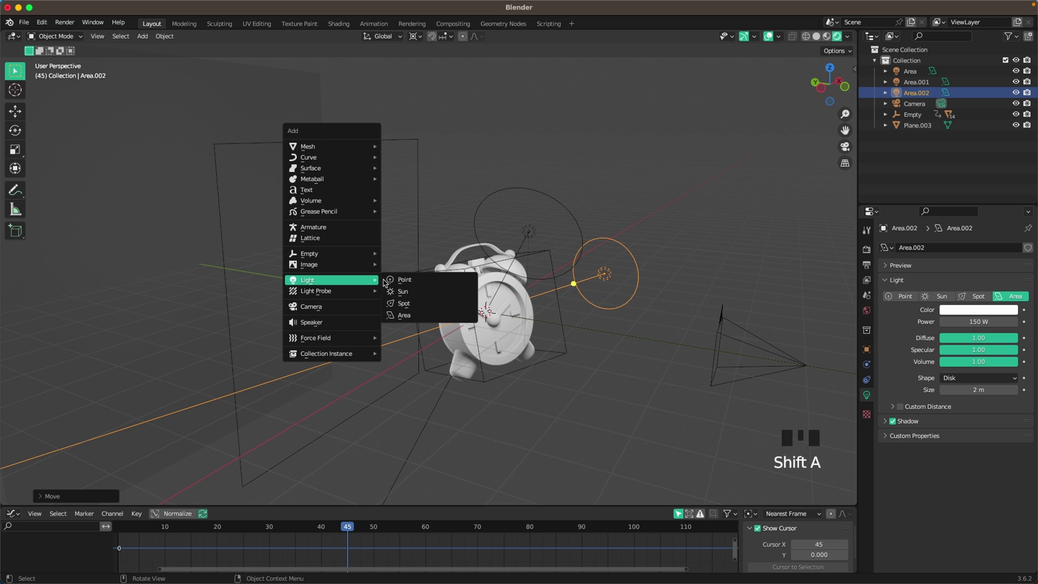
pyautogui.press('r')
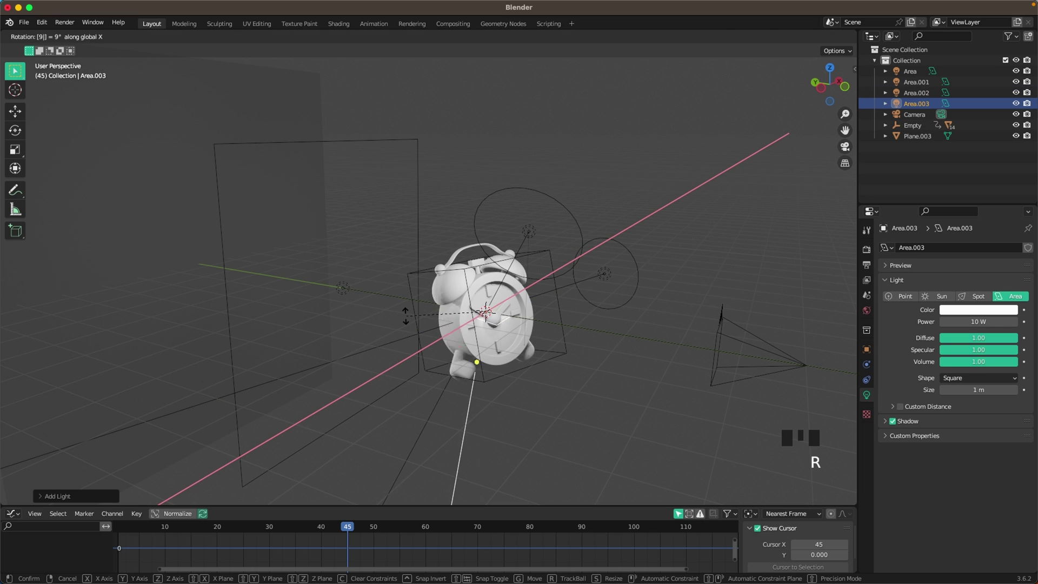
pyautogui.press('g')
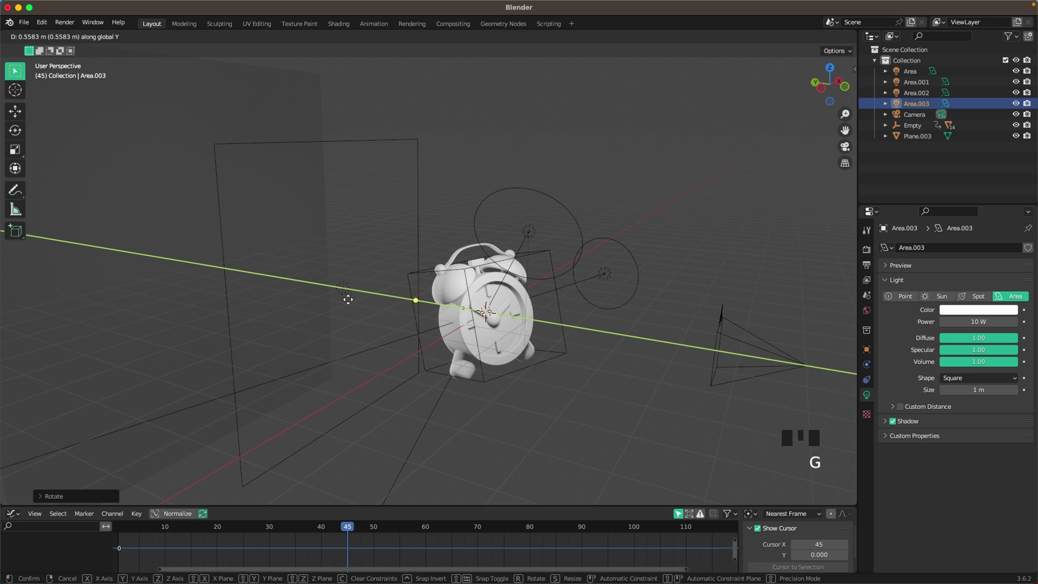
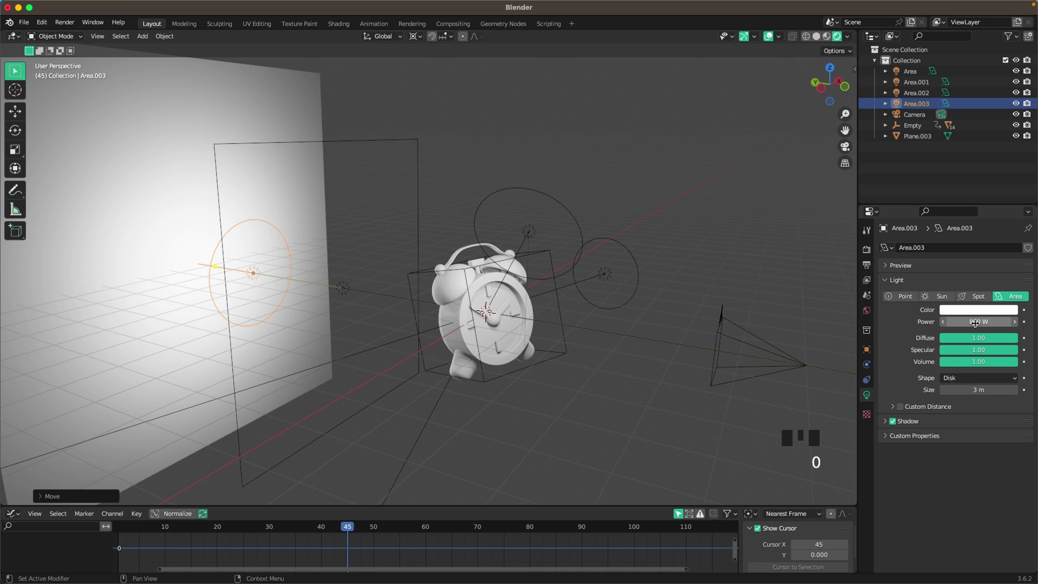
pyautogui.press('`')
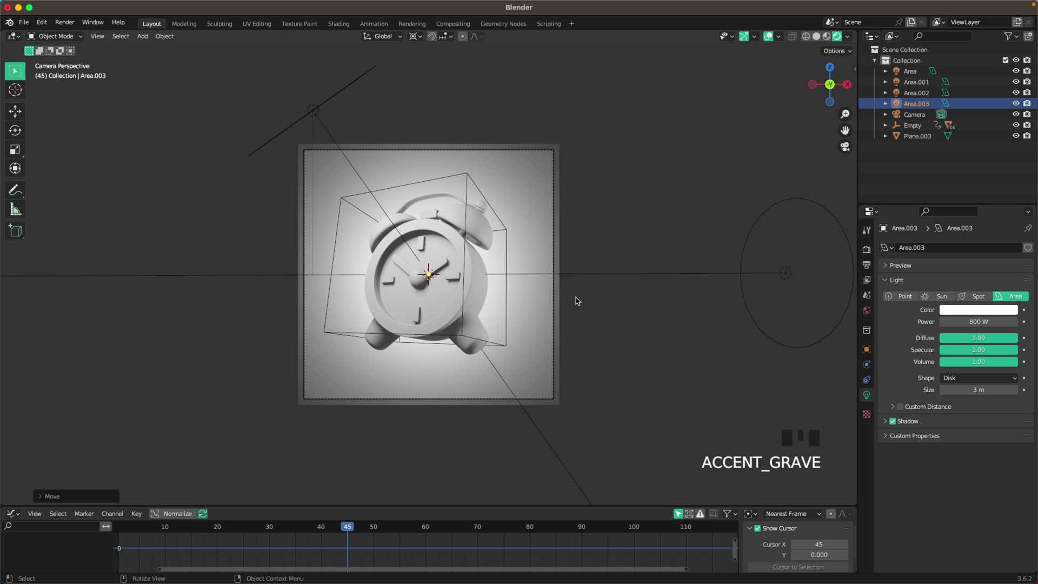
pyautogui.scroll(3)
pyautogui.click(707, 176)
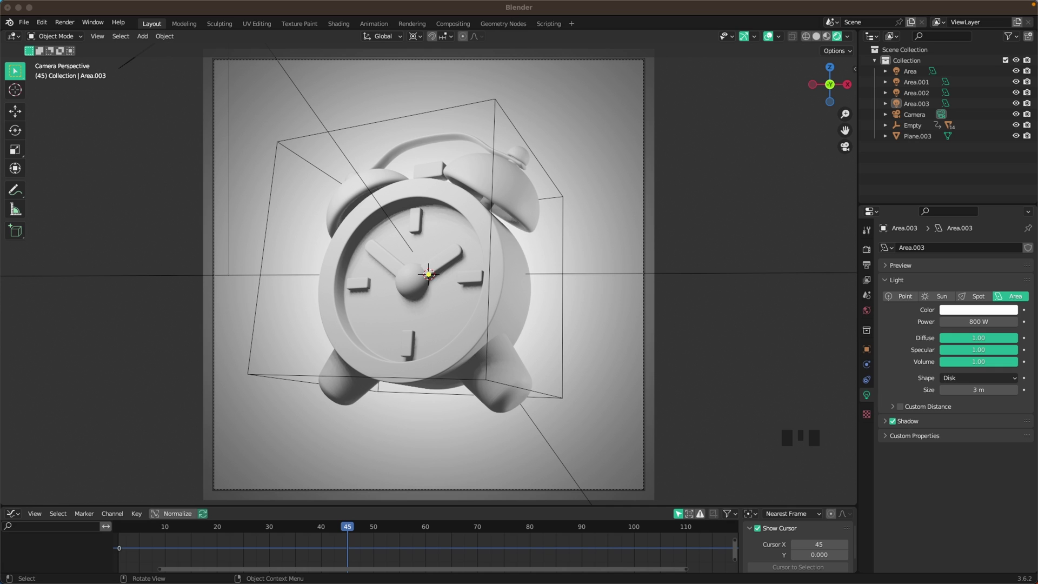
# Give the backdrop plane Plane.003 a new Background material with a warm cream base colour
pyautogui.click(592, 98)
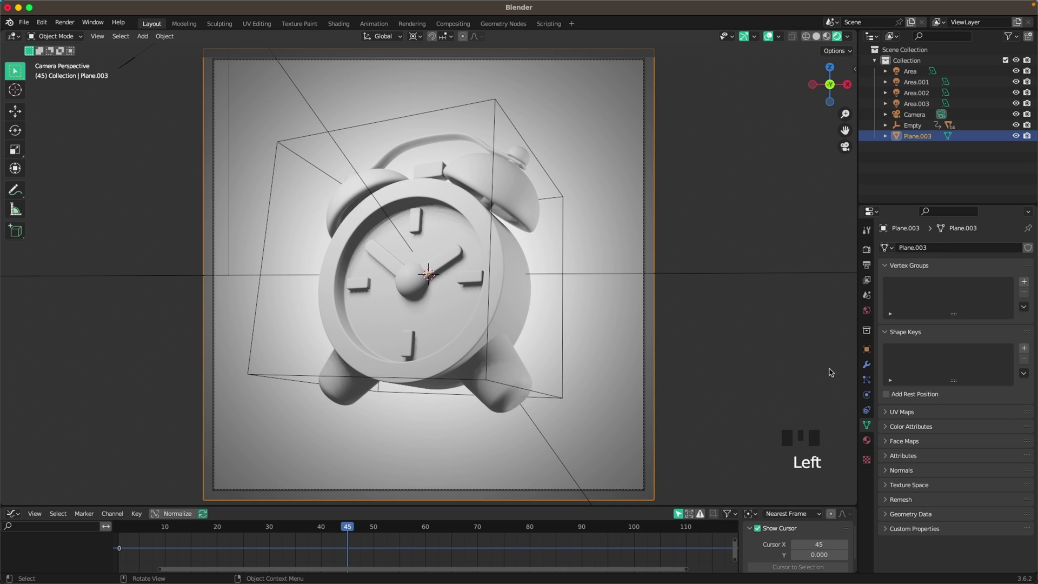
pyautogui.click(866, 443)
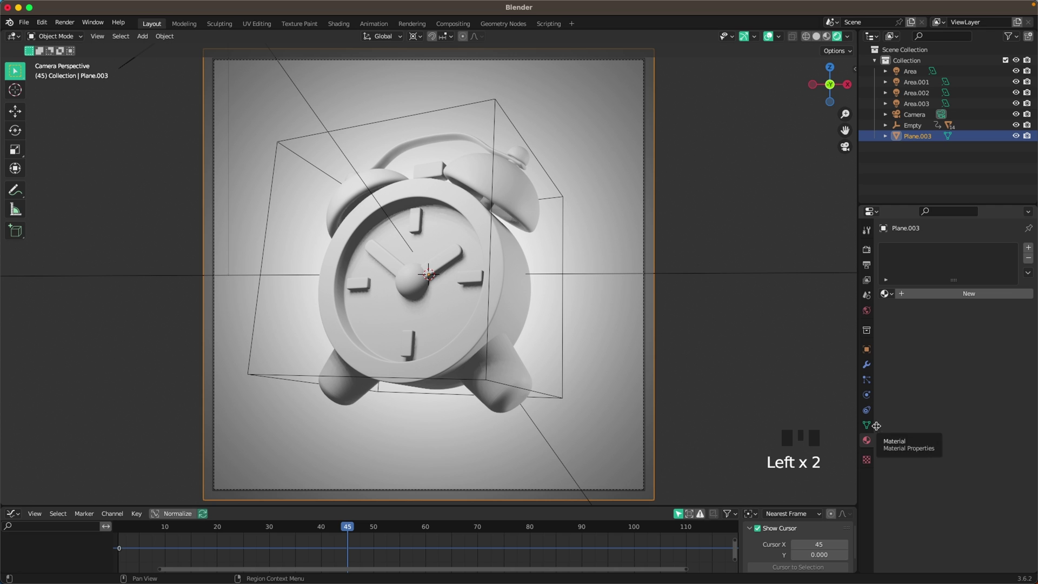
pyautogui.moveTo(957, 301); pyautogui.dragTo(967, 410)
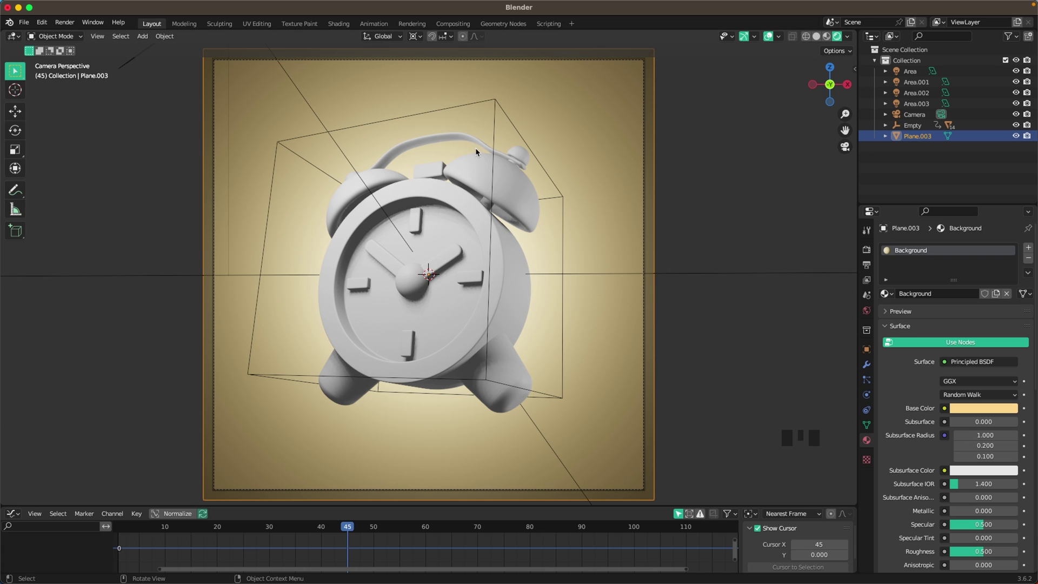
# Assign the Metall material to the clock handle and shift its base colour to pale blue
pyautogui.click(478, 141)
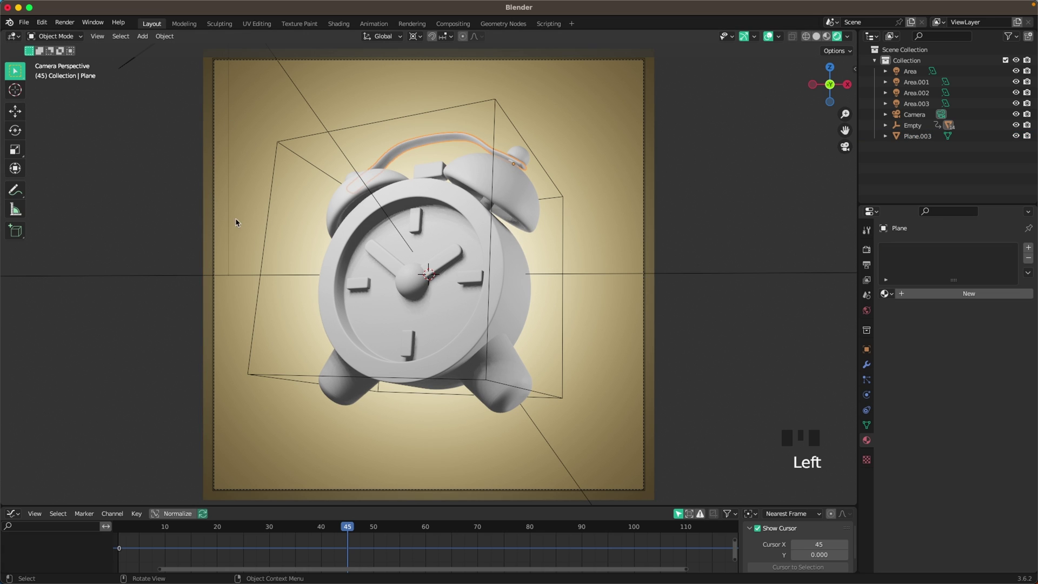
pyautogui.click(953, 288)
pyautogui.moveTo(953, 292); pyautogui.dragTo(942, 292)
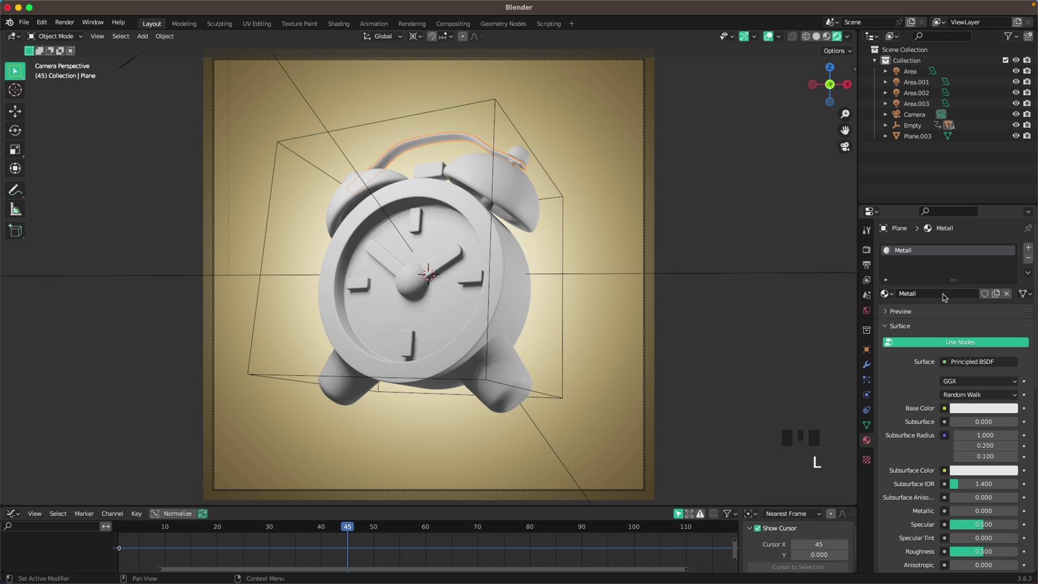
pyautogui.click(979, 409)
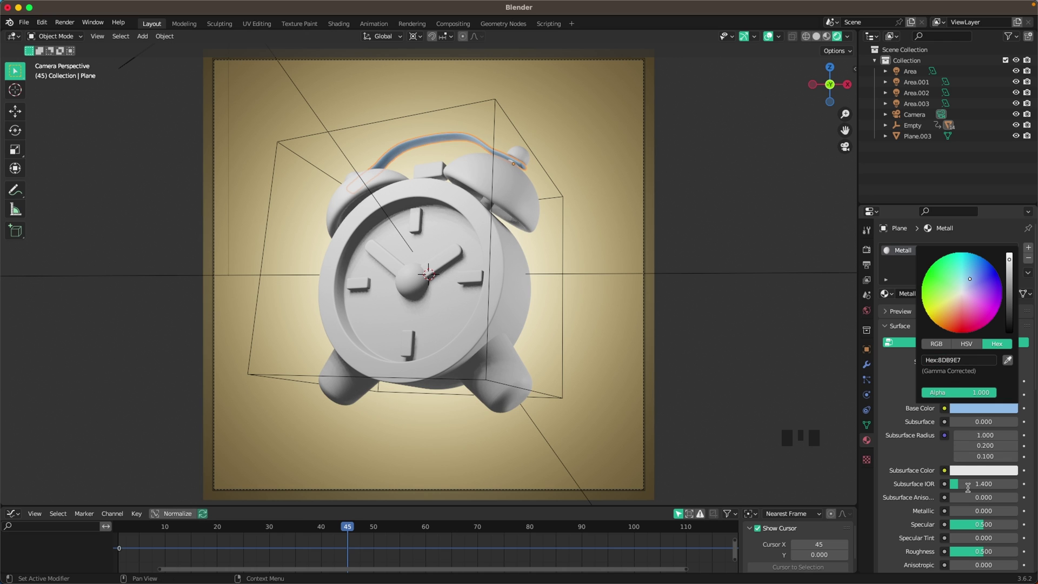
pyautogui.moveTo(970, 510); pyautogui.dragTo(506, 187)
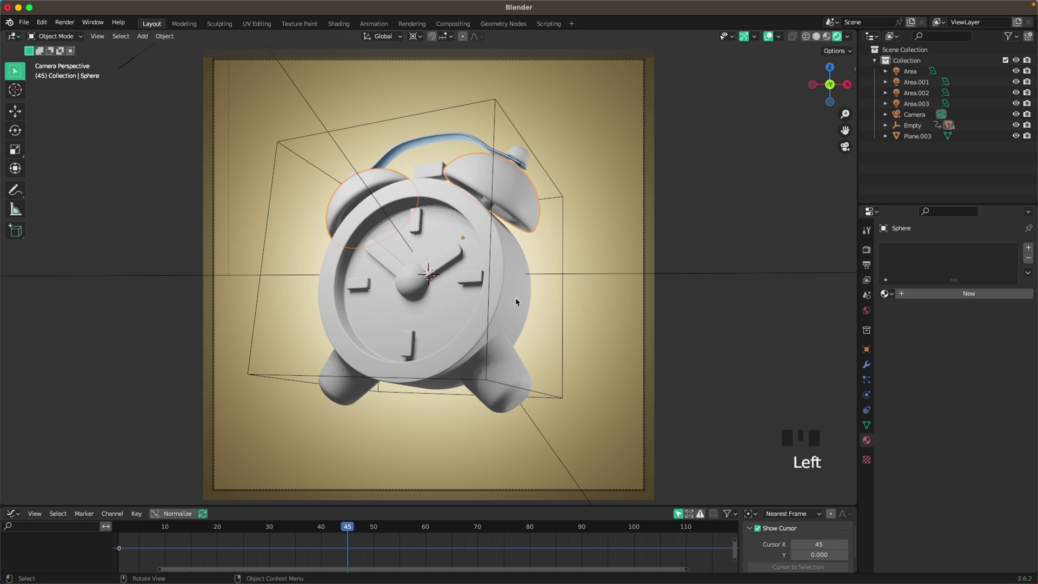
# Give the clock body the Yellow material with an orange base colour
pyautogui.click(509, 286)
pyautogui.moveTo(952, 296); pyautogui.dragTo(938, 295)
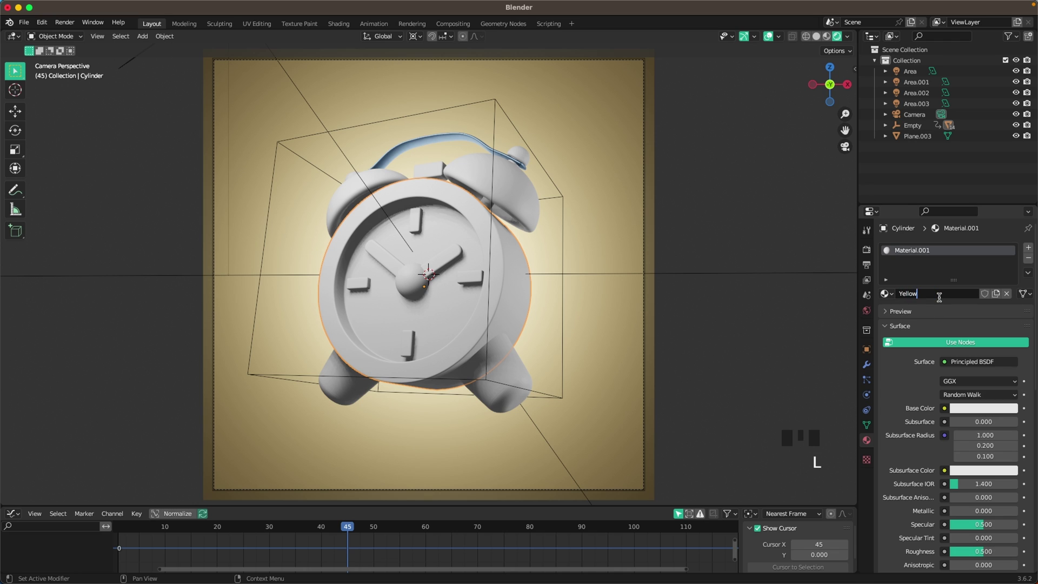
pyautogui.click(978, 407)
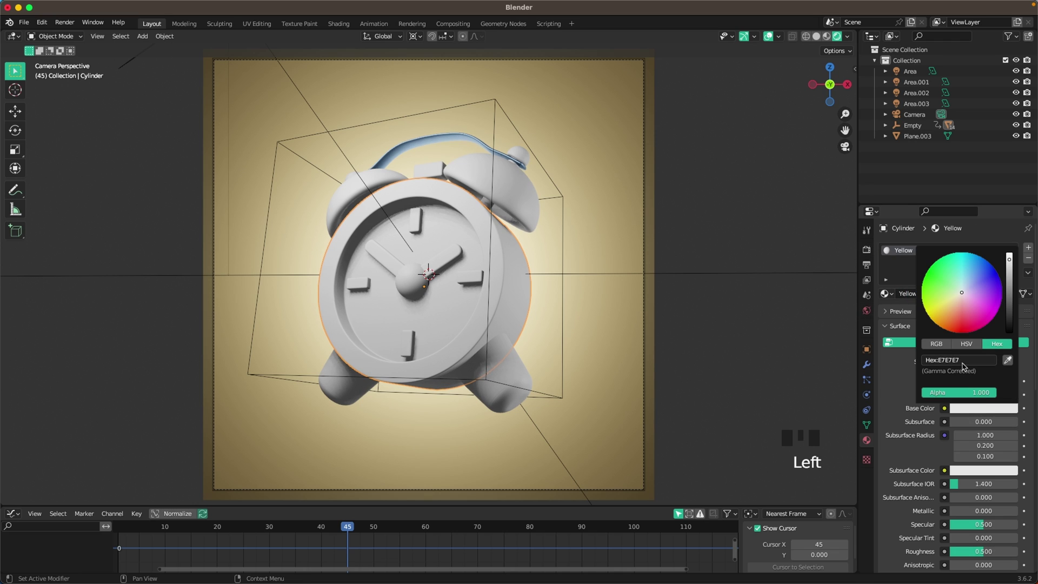
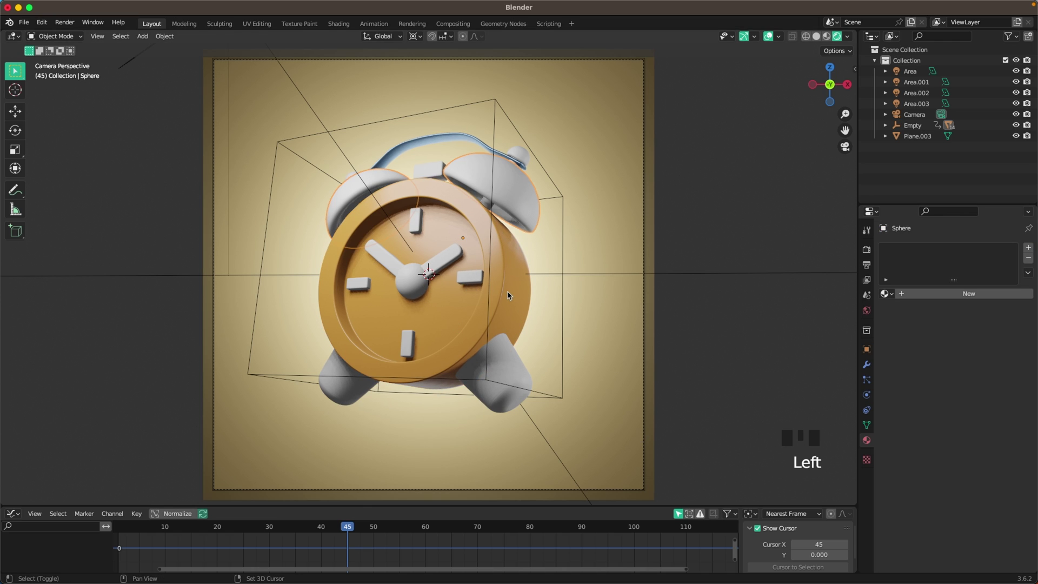
# Link the body's orange material onto both bells with Ctrl+L Link Materials
pyautogui.click(505, 288)
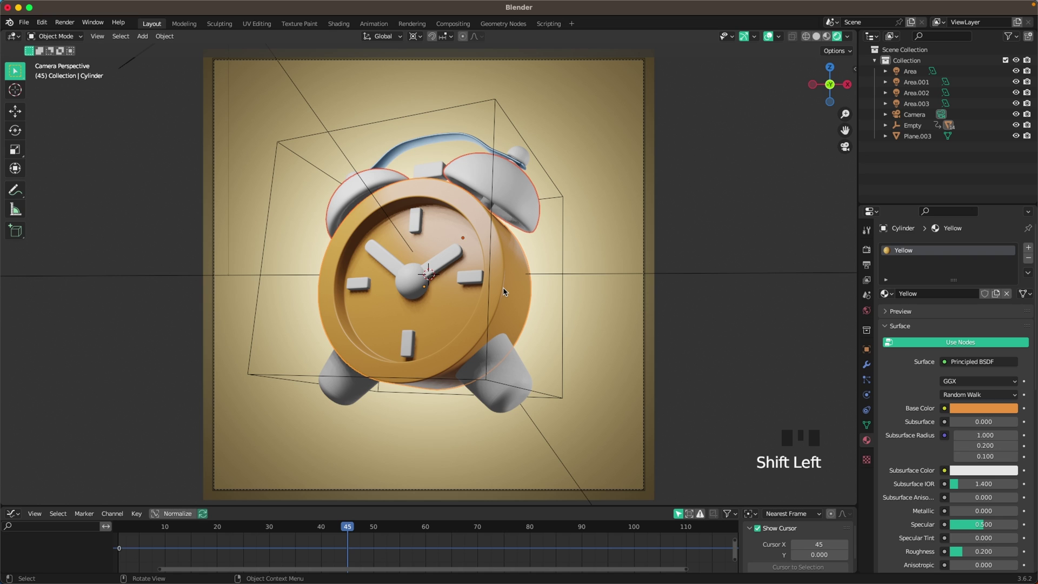
pyautogui.press('ctrl+l')
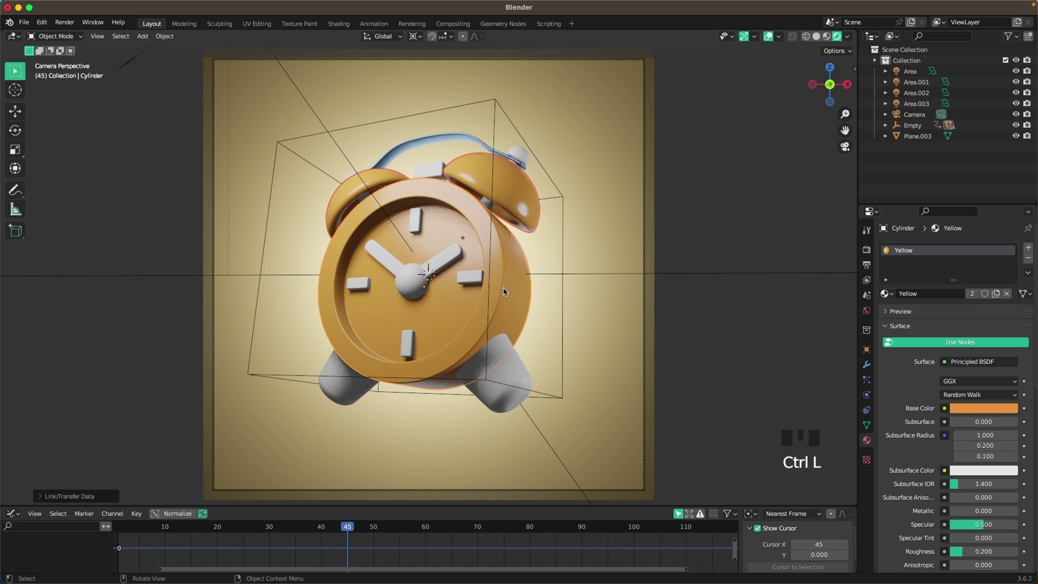
pyautogui.click(687, 175)
pyautogui.click(525, 158)
pyautogui.click(430, 172)
# Orbit away from the camera and select both of the clock's feet
pyautogui.moveTo(455, 212); pyautogui.dragTo(432, 189)
pyautogui.click(432, 189)
pyautogui.click(437, 175)
pyautogui.click(522, 166)
pyautogui.click(506, 380)
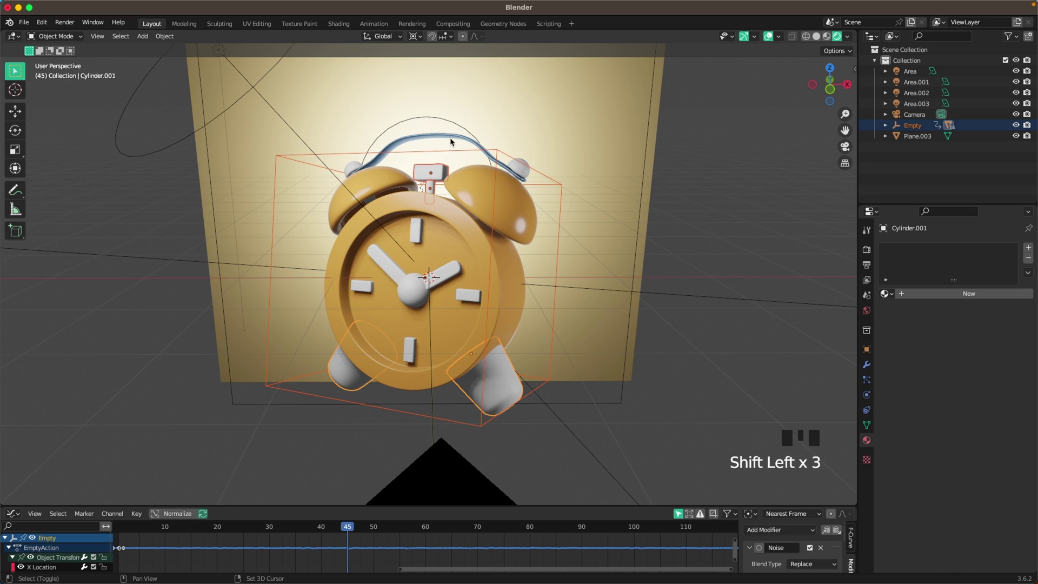
# Link the handle's blue Metall material onto the feet and the bell knobs with Link Materials
pyautogui.click(453, 138)
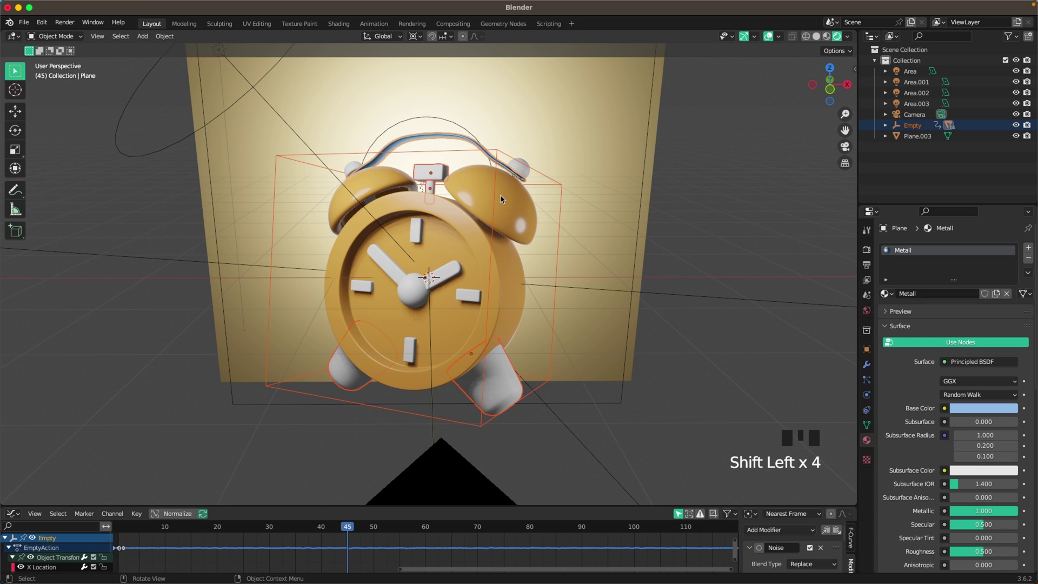
pyautogui.press('ctrl+l')
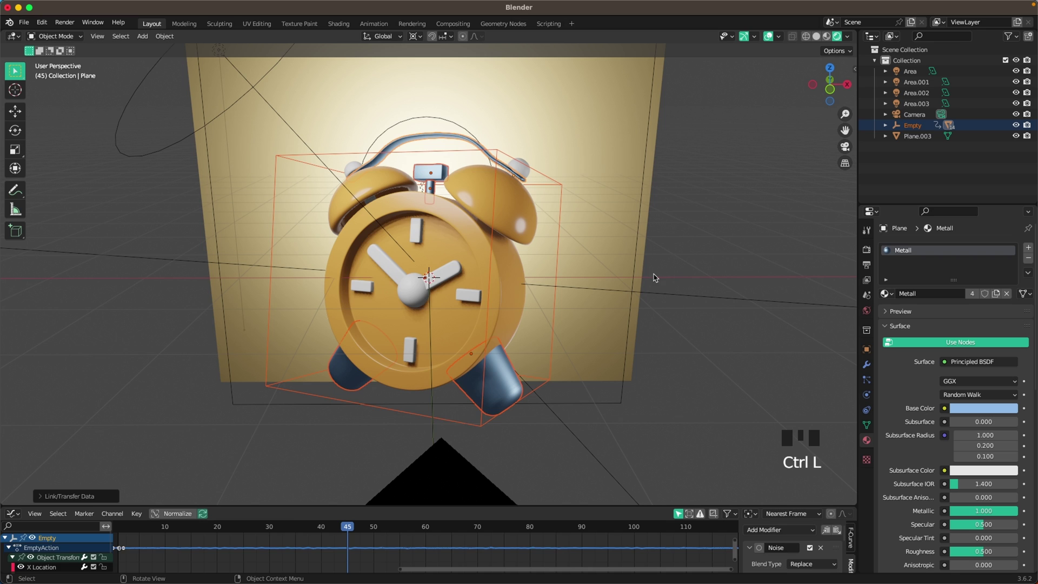
pyautogui.click(660, 279)
pyautogui.moveTo(649, 269); pyautogui.dragTo(525, 152)
pyautogui.click(525, 152)
pyautogui.click(471, 139)
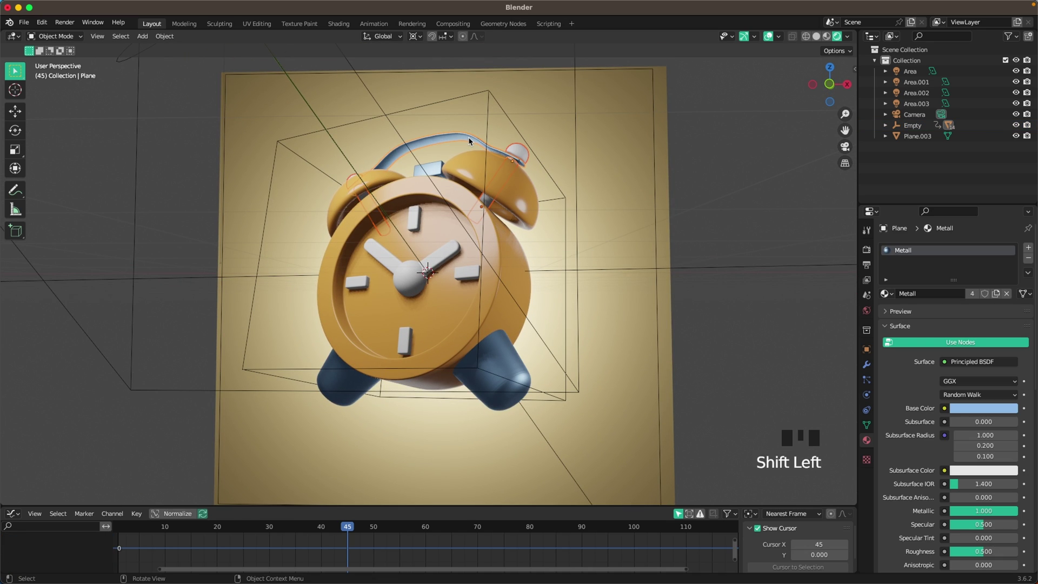
pyautogui.press('ctrl+l')
# Select the clock body and enter Edit Mode on its mesh
pyautogui.moveTo(743, 320); pyautogui.dragTo(535, 367)
pyautogui.click(502, 374)
pyautogui.scroll(3)
pyautogui.click(402, 286)
pyautogui.click(480, 320)
pyautogui.press('Tab')
# Select the recessed dial faces and assign them a new pale Material.001, making the face whitish
pyautogui.press('3')
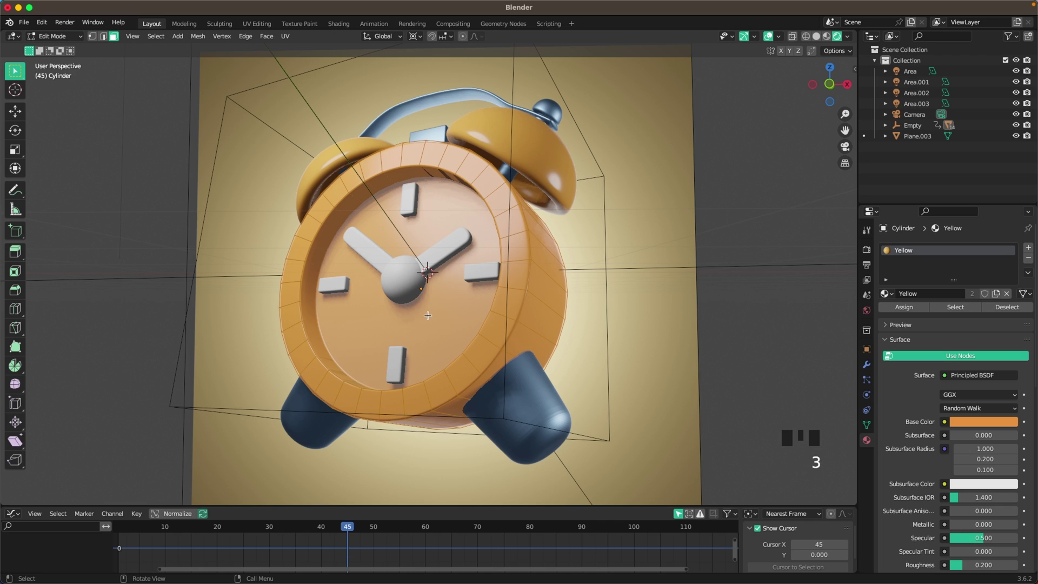
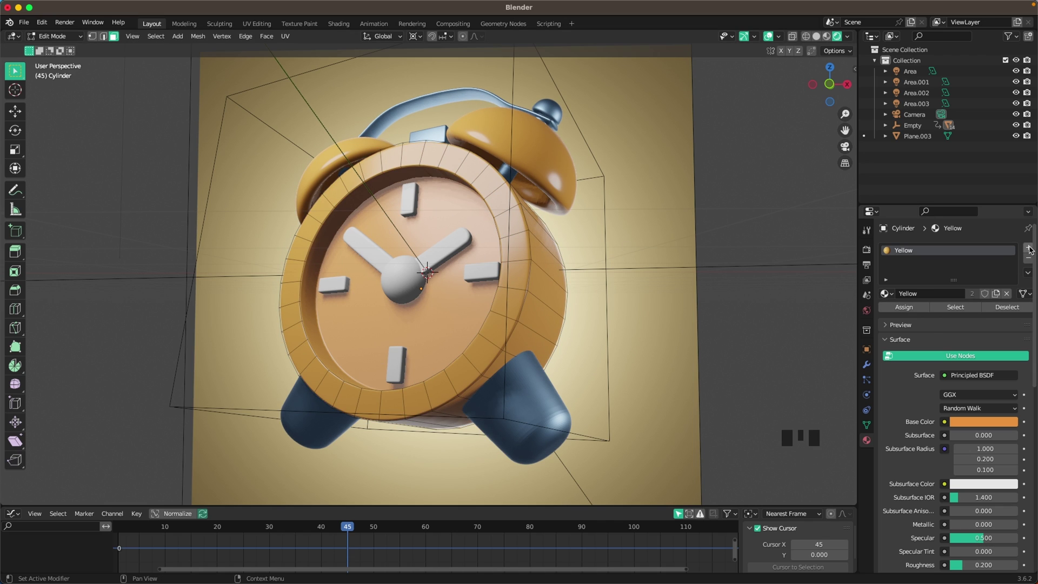
pyautogui.moveTo(1031, 248); pyautogui.dragTo(972, 442)
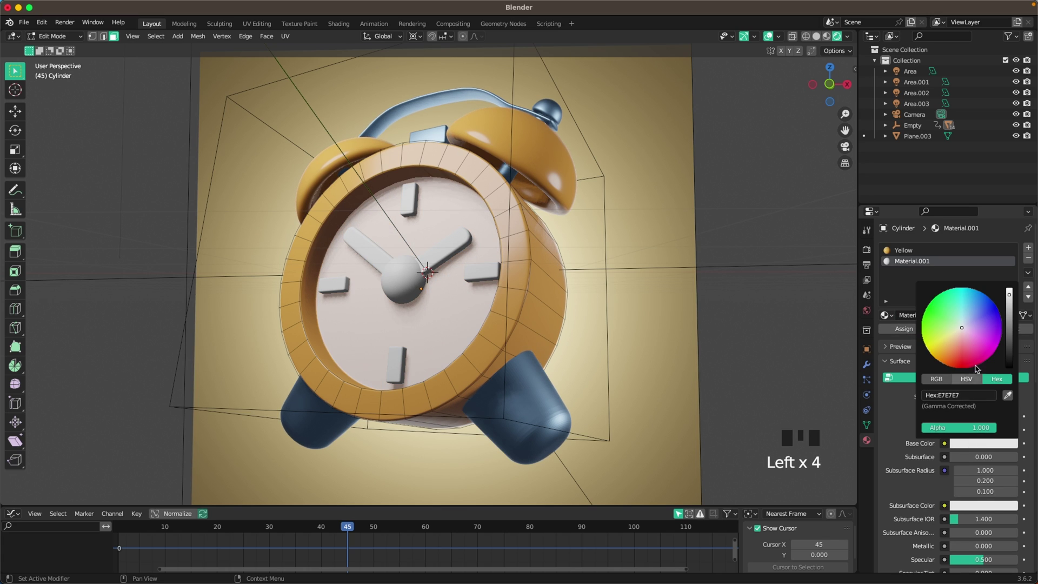
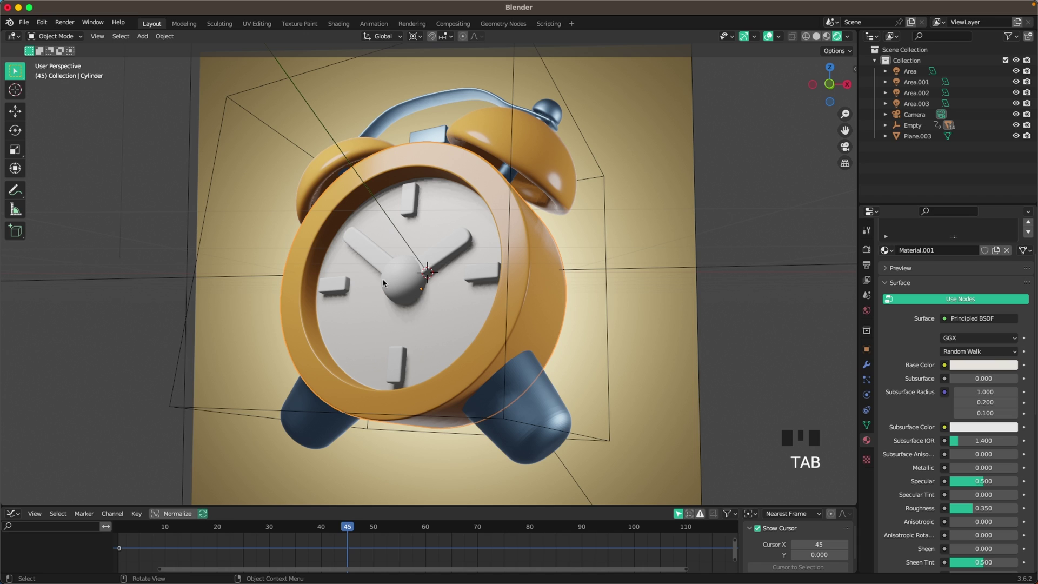
# Give the hub sphere a Black material with lowered roughness and link it onto both clock hands
pyautogui.click(400, 286)
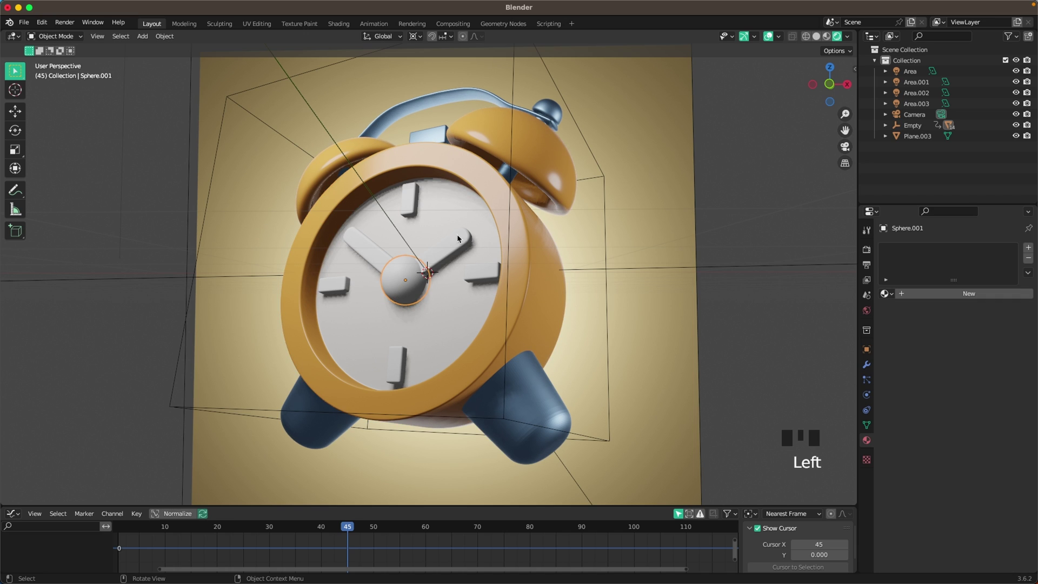
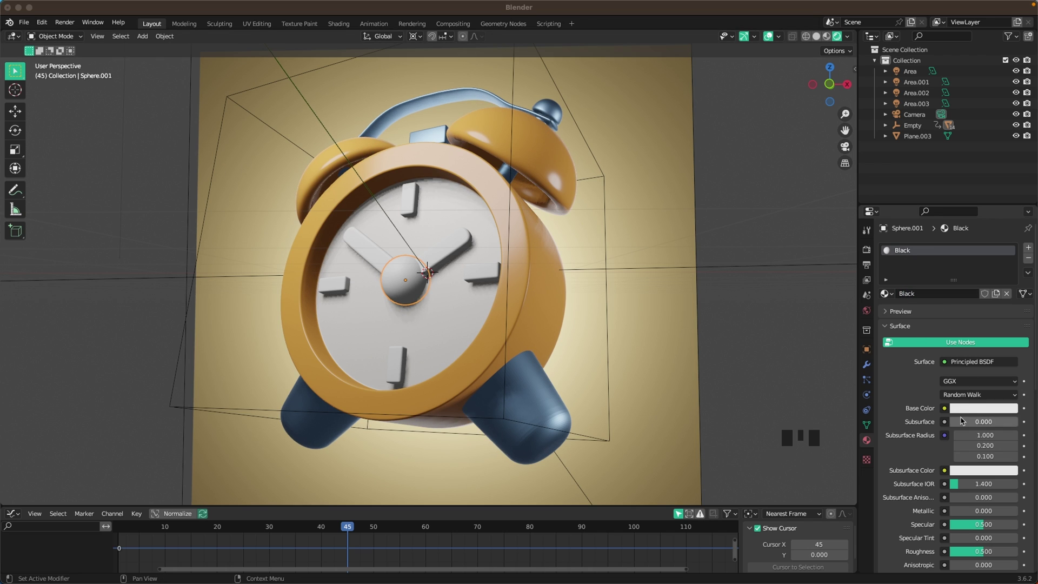
pyautogui.click(968, 409)
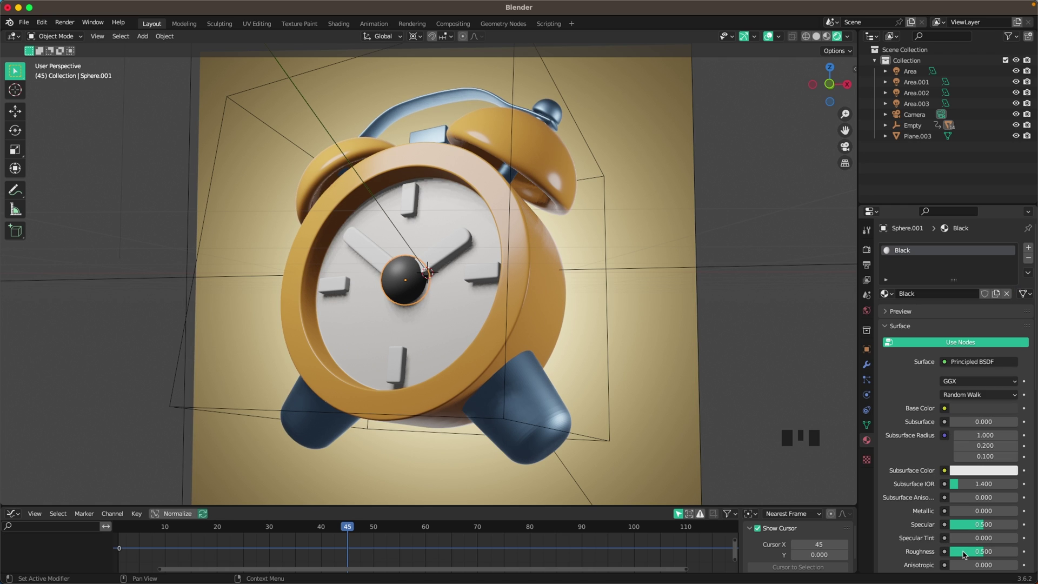
pyautogui.moveTo(974, 556); pyautogui.dragTo(443, 248)
pyautogui.click(367, 248)
pyautogui.click(402, 279)
pyautogui.press('ctrl+l')
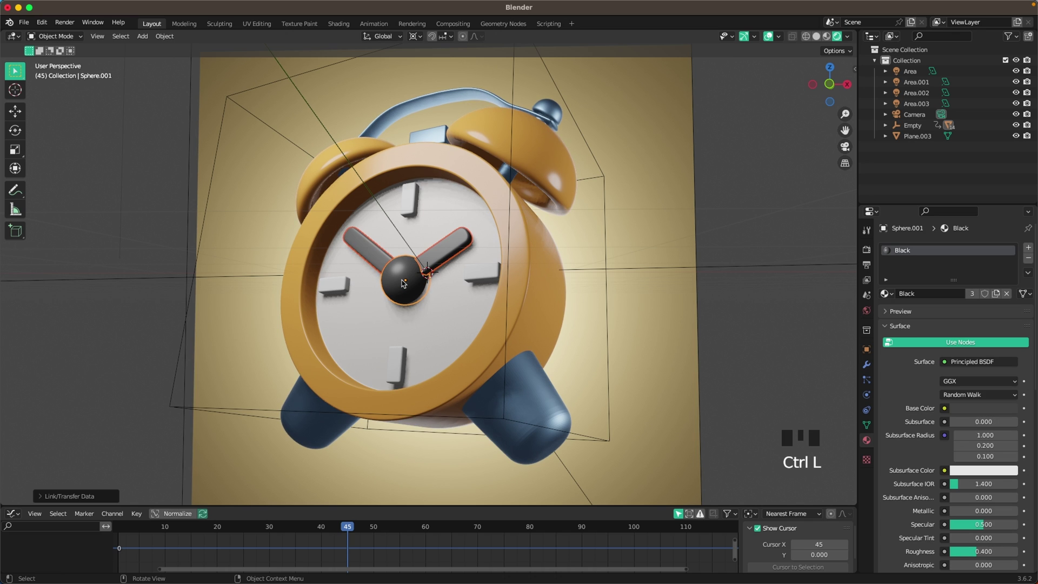
# Give the hour markers a Red material with a red base colour and roughness 0.35
pyautogui.click(411, 203)
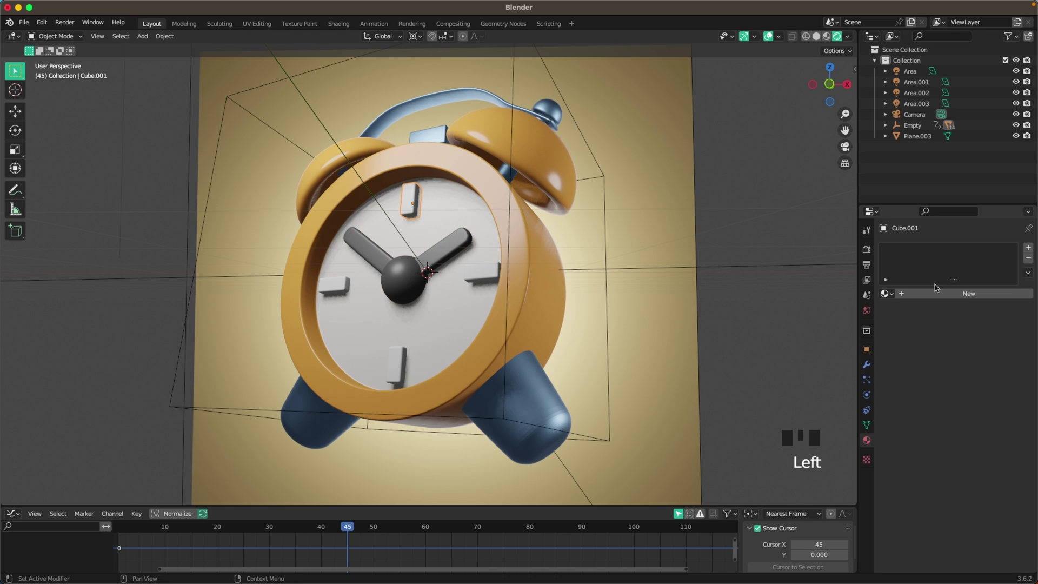
pyautogui.moveTo(939, 293); pyautogui.dragTo(966, 405)
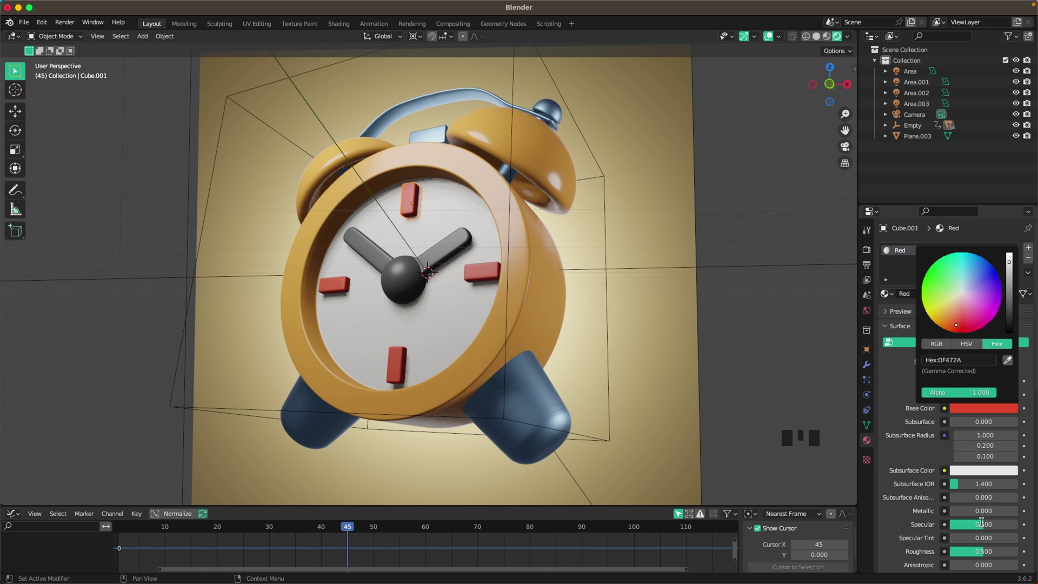
pyautogui.moveTo(979, 555); pyautogui.dragTo(714, 185)
pyautogui.scroll(-3)
pyautogui.scroll(-3)
pyautogui.scroll(3)
# Set the render engine to Cycles with GPU Compute and preview the clock in rendered shading through the camera
pyautogui.click(870, 254)
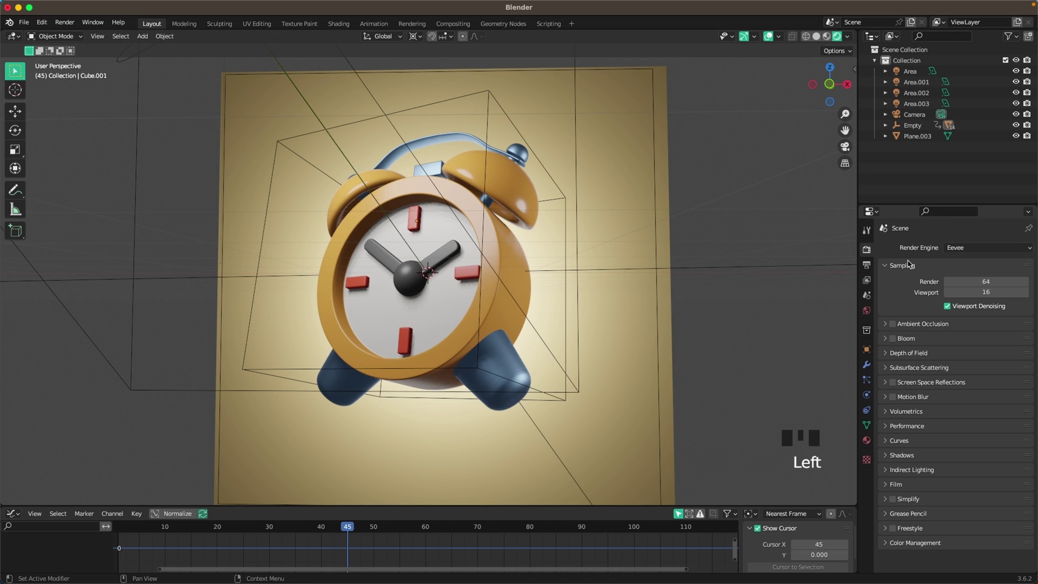
pyautogui.moveTo(974, 250); pyautogui.dragTo(644, 293)
pyautogui.scroll(-3)
pyautogui.click(619, 473)
pyautogui.press('g')
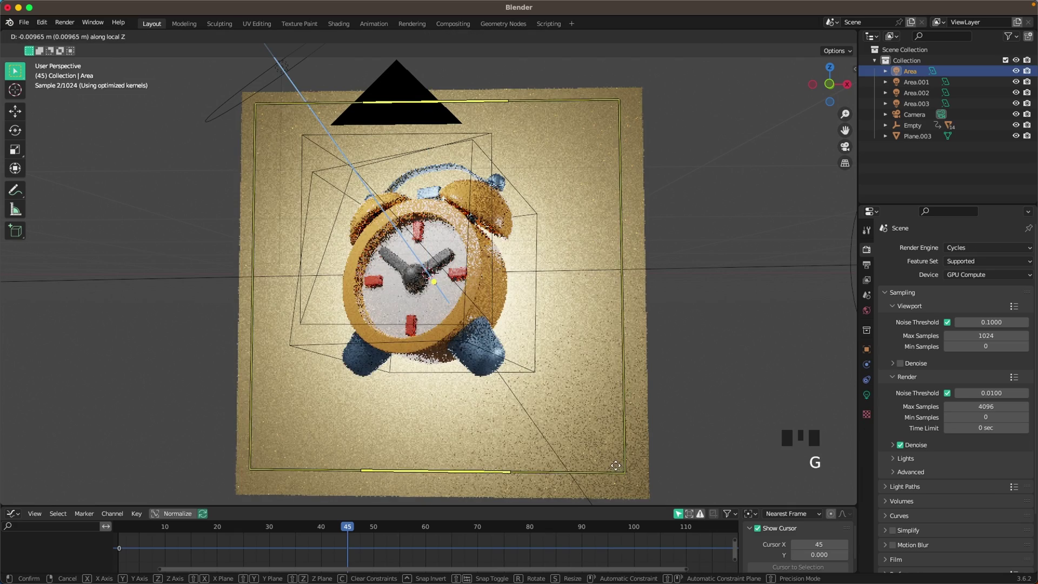
pyautogui.press('`')
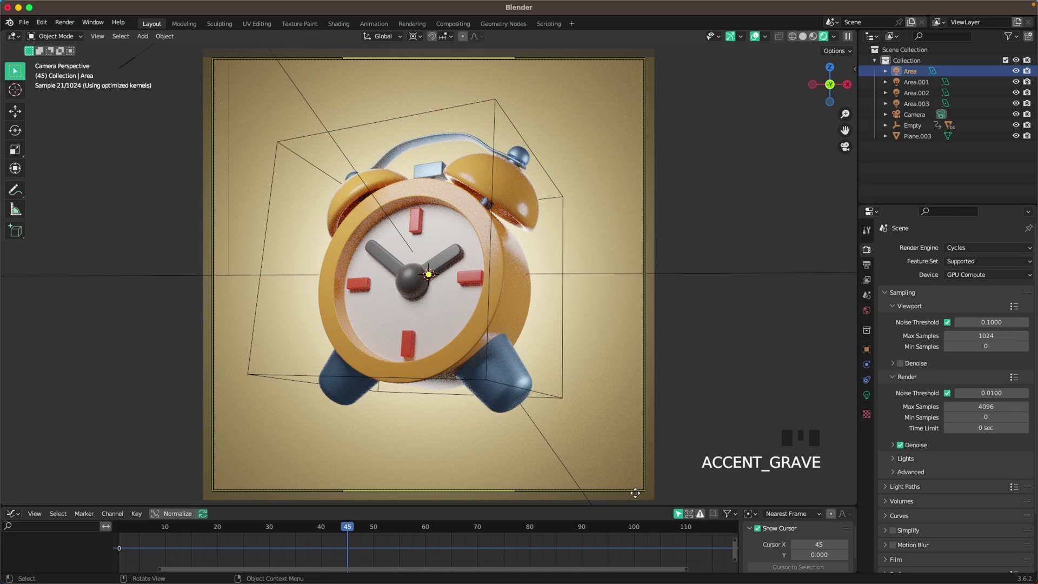